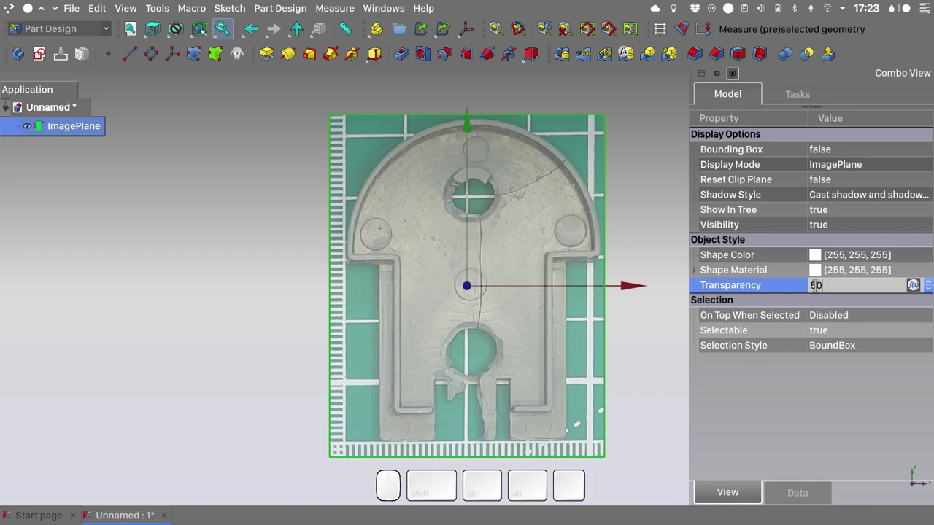
Step: Confirm the image transparency and expand its Placement > Position properties
{"action": "key", "text": "Return"}
{"action": "left_click", "coordinate": [797, 499]}
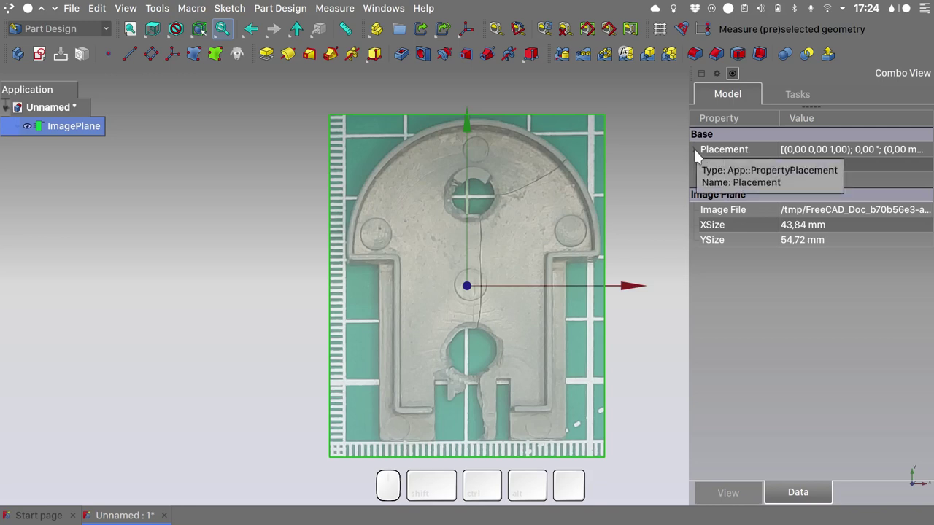
{"action": "left_click", "coordinate": [696, 151]}
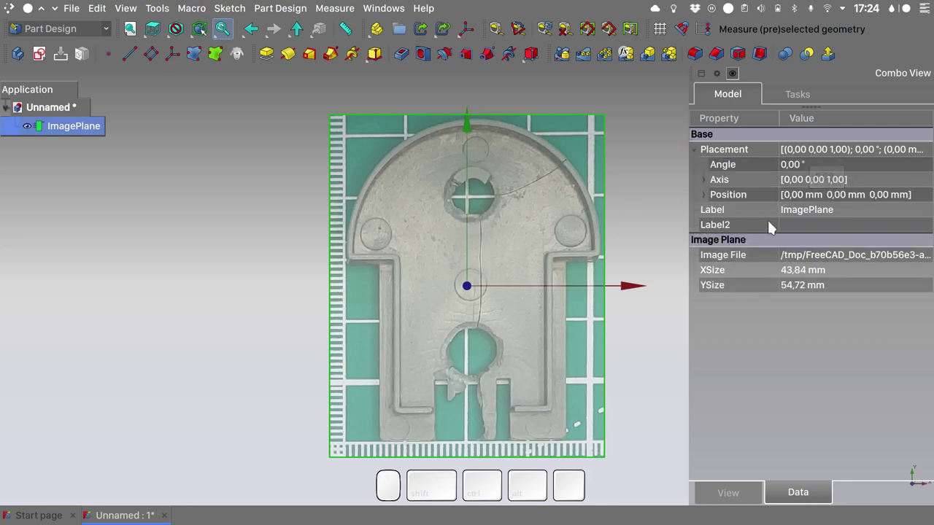
{"action": "left_click", "coordinate": [709, 200]}
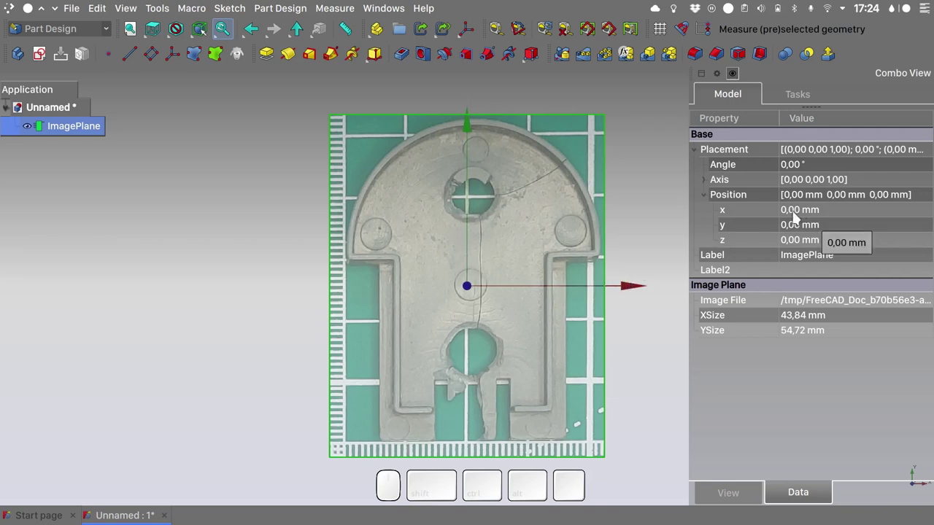
Step: Set the reference image's X position to −0.90 mm
{"action": "left_click", "coordinate": [797, 215]}
{"action": "key", "text": "Up"}
{"action": "key", "text": "Down"}
{"action": "key", "text": "BackSpace"}
{"action": "key", "text": "."}
{"action": "key", "text": "9"}
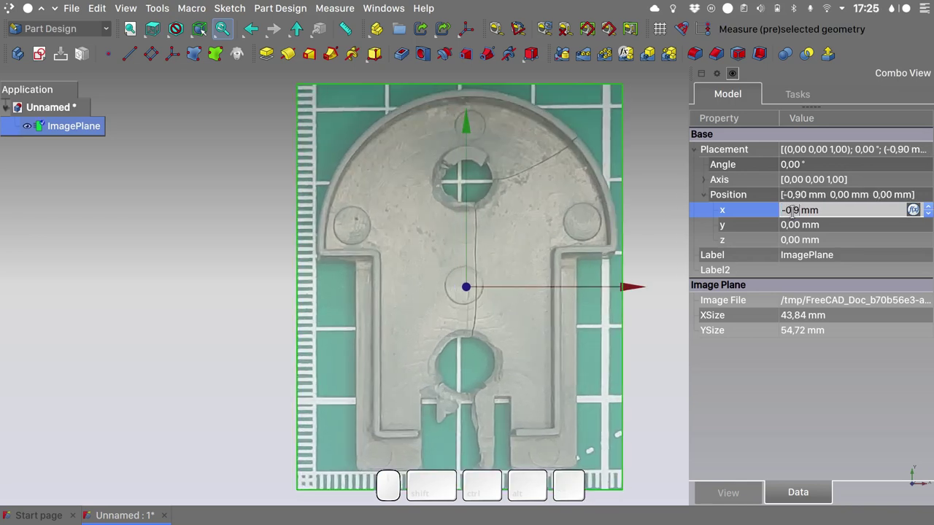
{"action": "key", "text": "Return"}
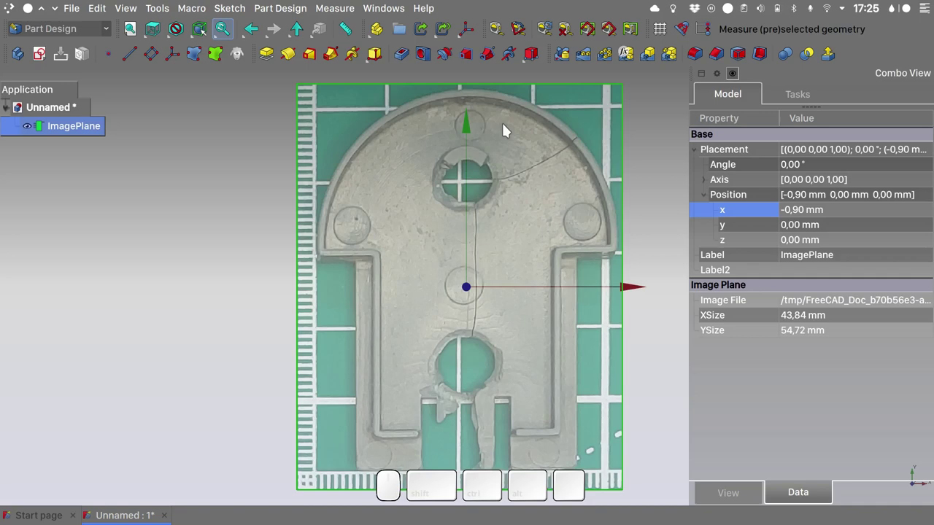
Step: Create a new body with a sketch on the XY plane in construction mode
{"action": "left_click", "coordinate": [16, 63]}
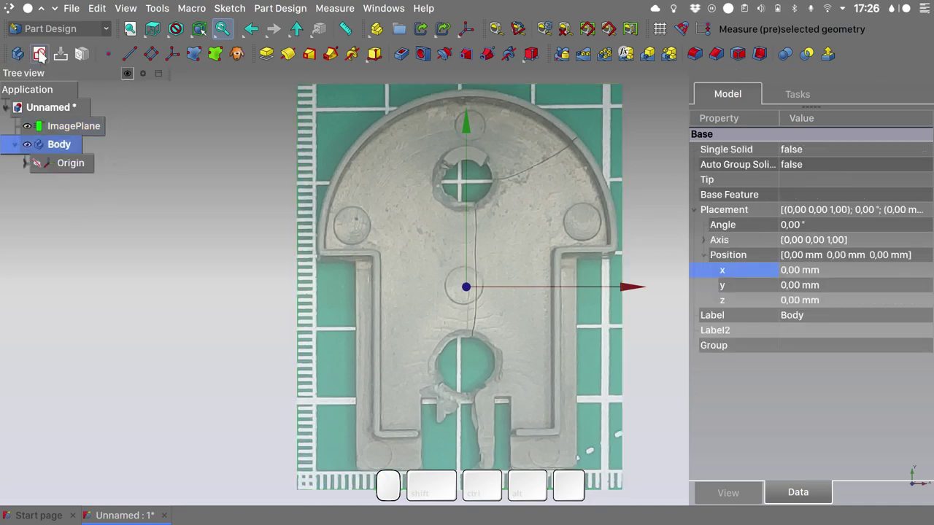
{"action": "left_click", "coordinate": [43, 57]}
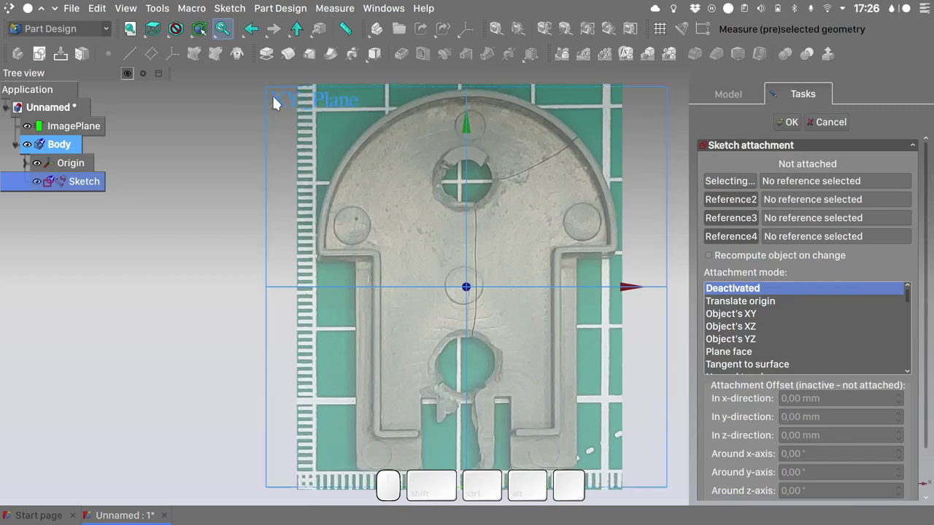
{"action": "left_click", "coordinate": [272, 118]}
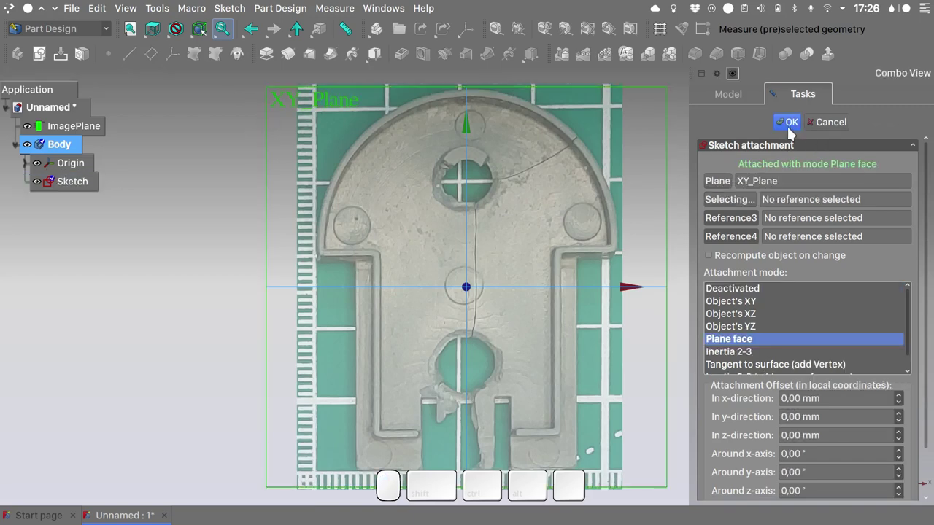
{"action": "left_click", "coordinate": [791, 132]}
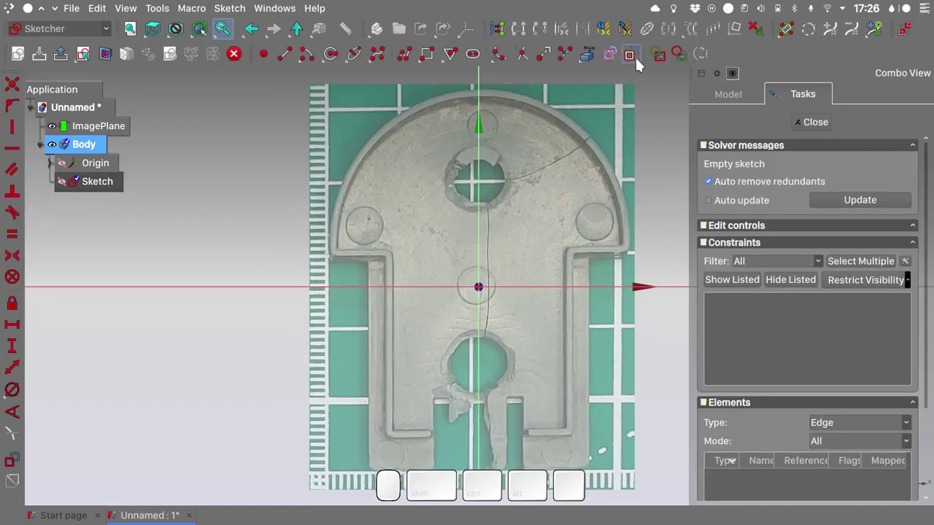
{"action": "left_click", "coordinate": [639, 66]}
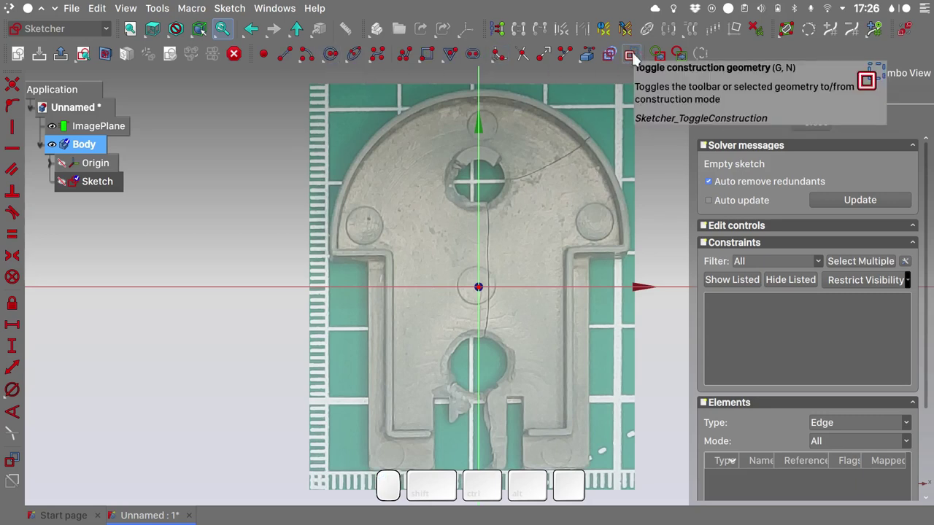
Step: Draw a 40.5 mm diameter construction circle and slide it along the vertical axis onto the rim
{"action": "left_click", "coordinate": [334, 64]}
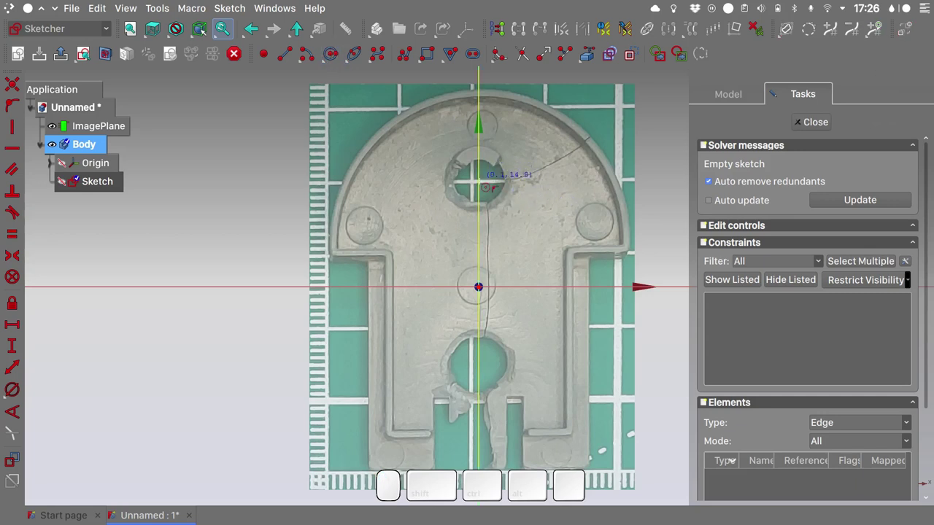
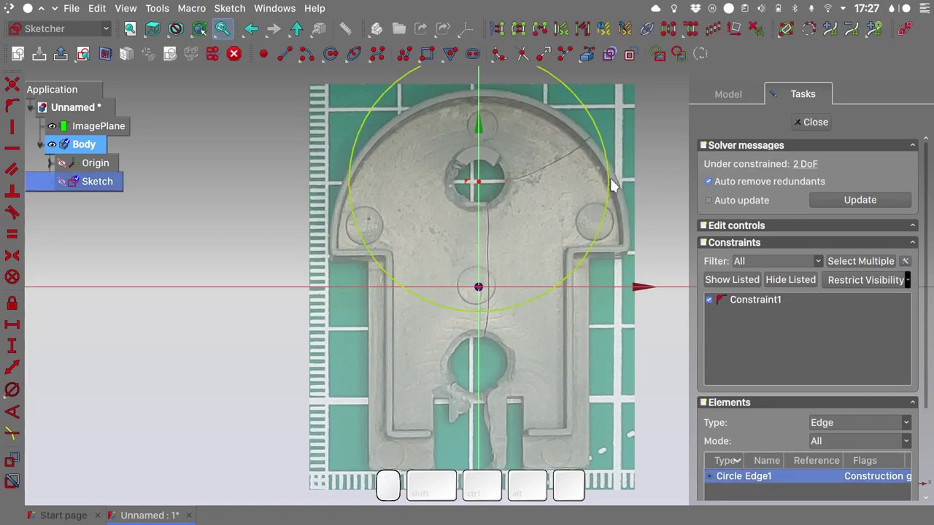
{"action": "key", "text": "r"}
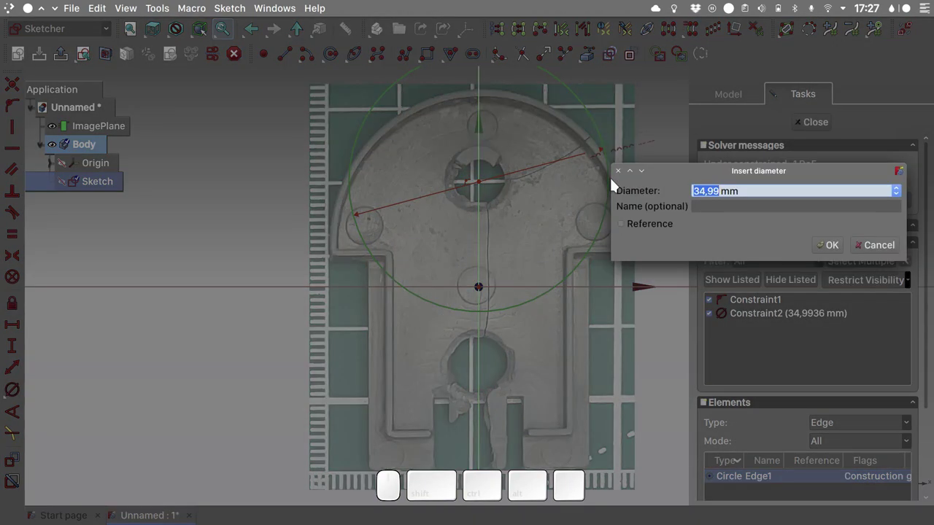
{"action": "key", "text": "0"}
{"action": "key", "text": "5"}
{"action": "key", "text": "Return"}
{"action": "left_click_drag", "start_coordinate": [586, 165], "coordinate": [485, 245]}
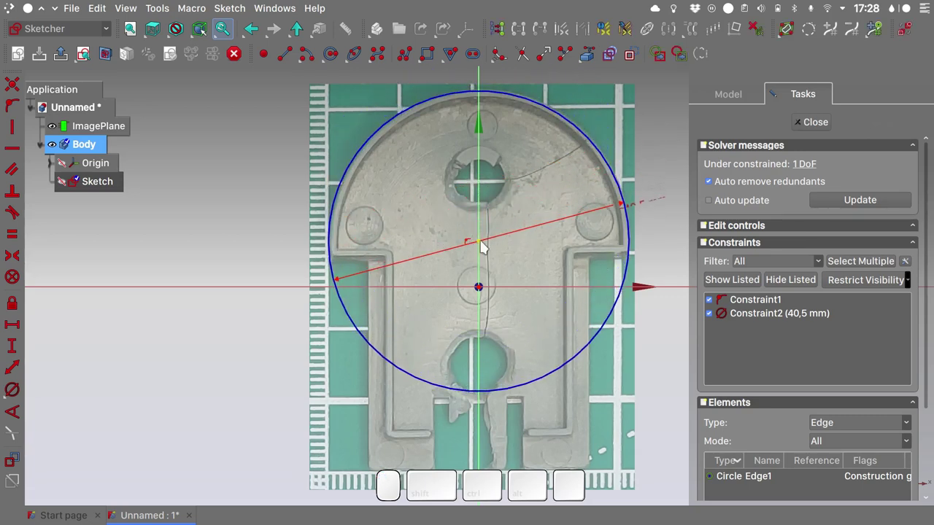
Step: Draw a vertical construction line down the axis and dimension it to 51 mm
{"action": "scroll", "scroll_direction": "down", "scroll_amount": 3}
{"action": "scroll", "scroll_direction": "down", "scroll_amount": 3}
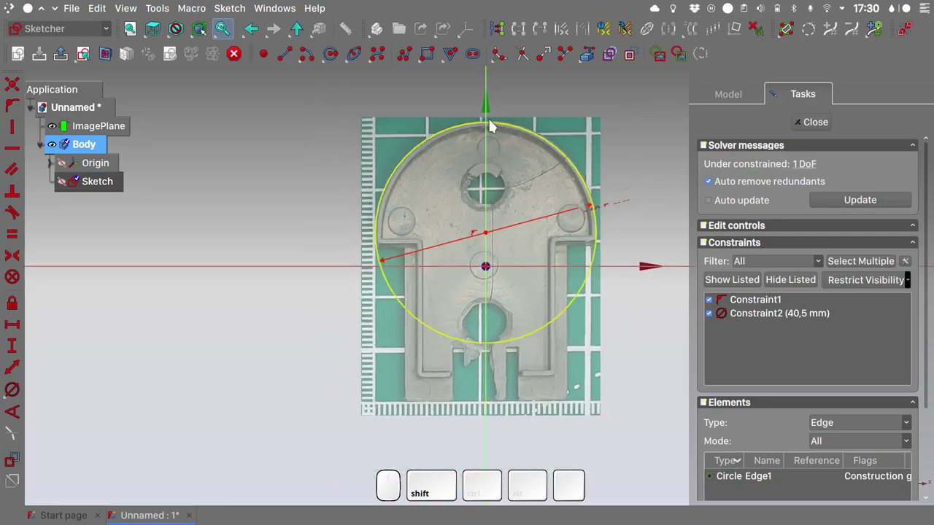
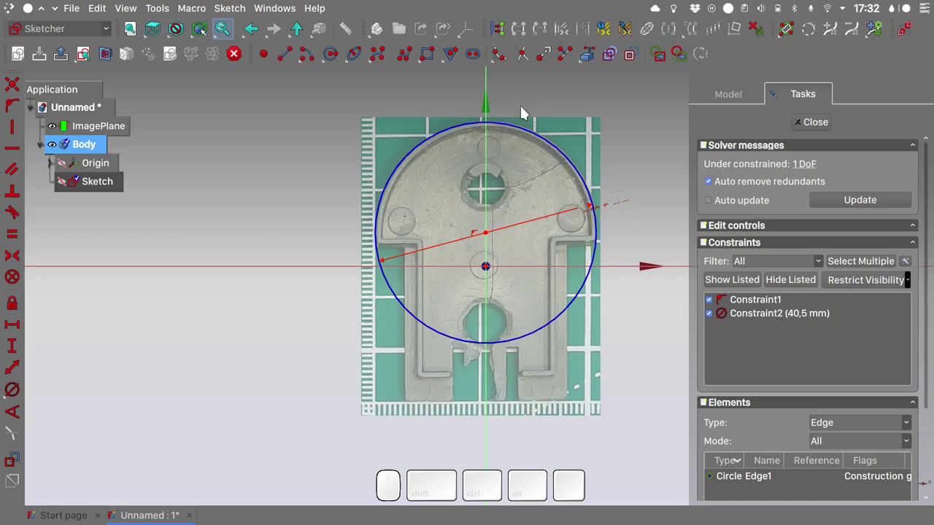
{"action": "left_click", "coordinate": [286, 65]}
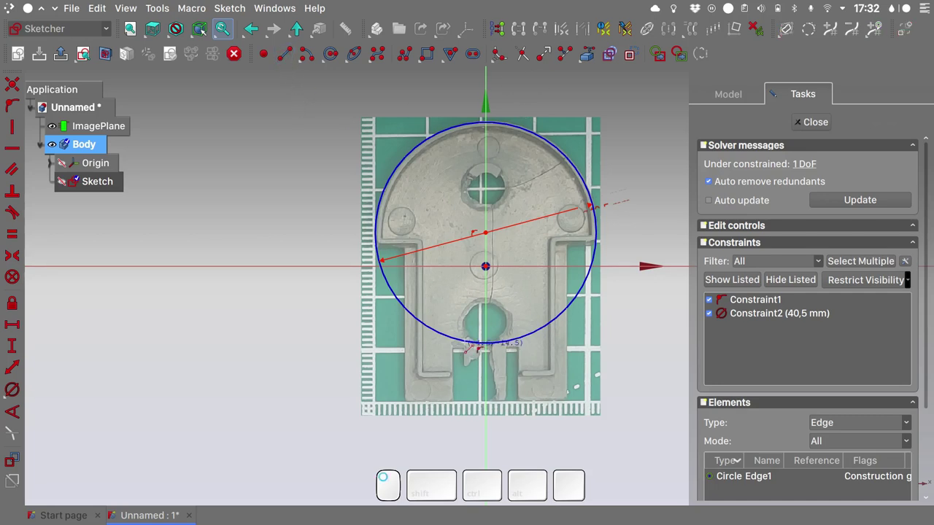
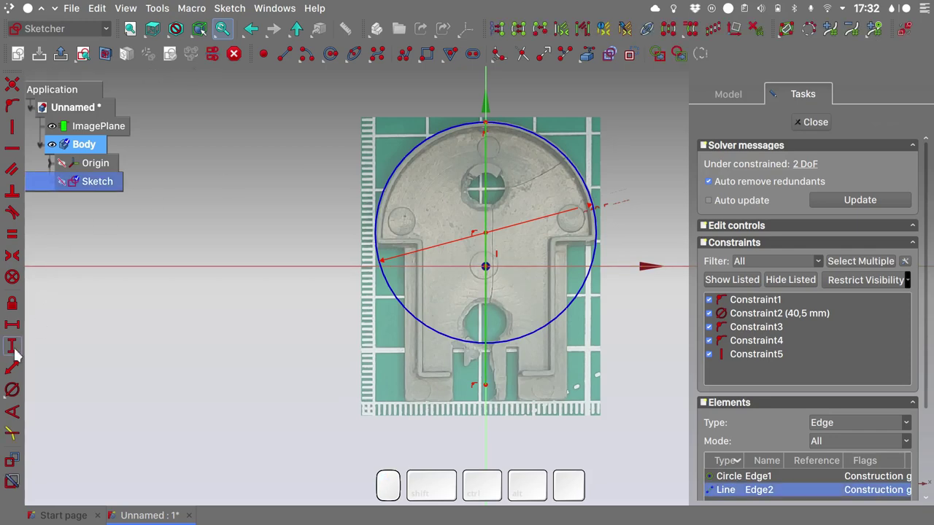
{"action": "left_click", "coordinate": [17, 356]}
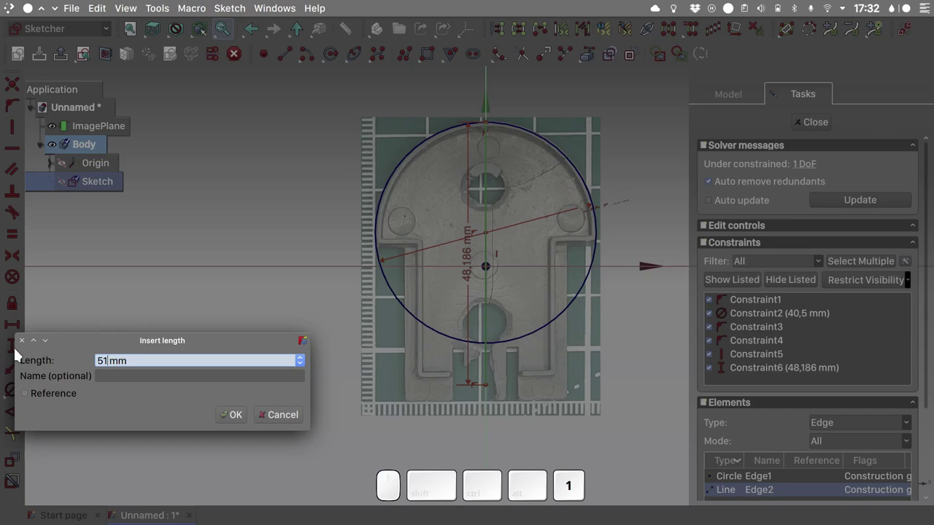
{"action": "key", "text": "Return"}
{"action": "left_click", "coordinate": [488, 117]}
Step: Make the line's end points symmetric about the origin to fully constrain the sketch
{"action": "left_click", "coordinate": [489, 395]}
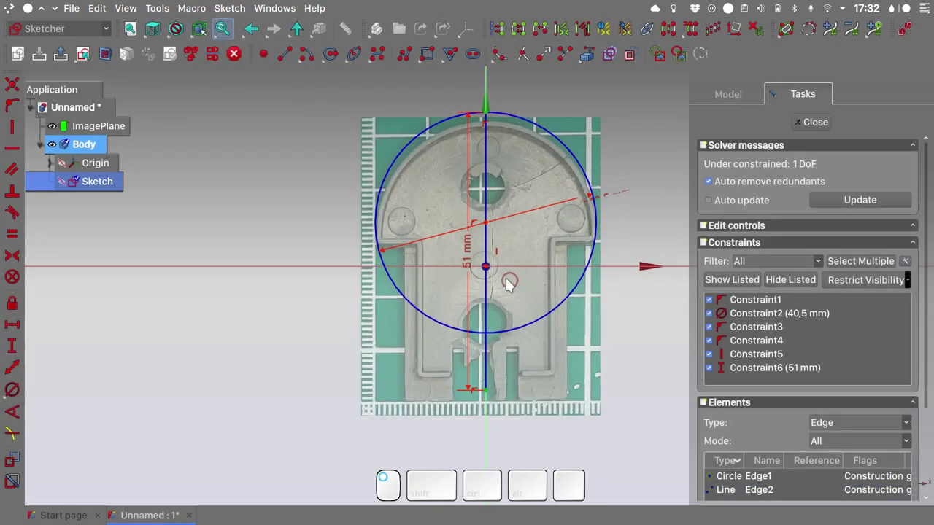
{"action": "left_click", "coordinate": [491, 271]}
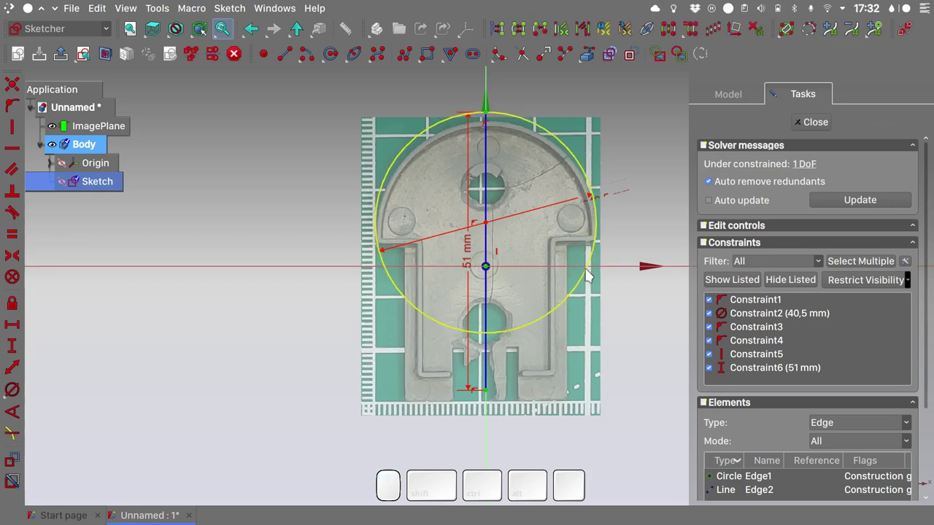
{"action": "key", "text": "s"}
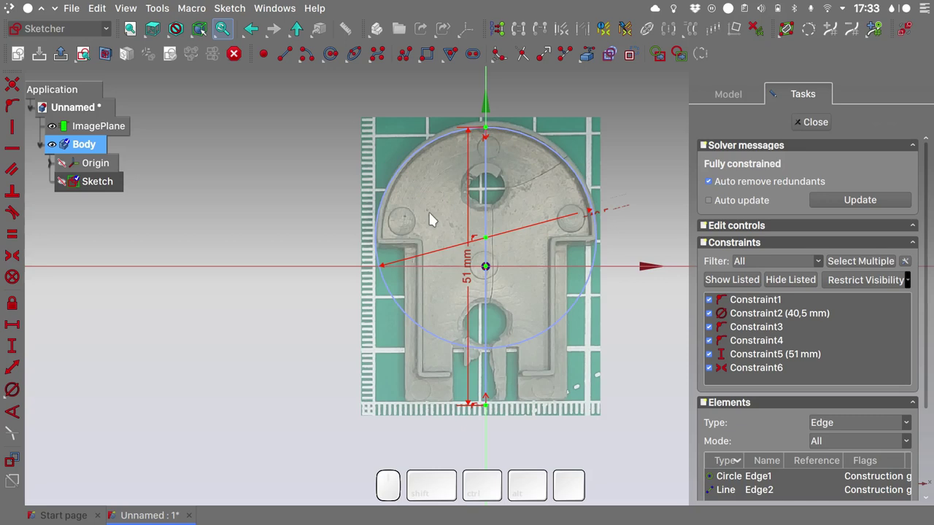
Step: Set the ImagePlane's Y position to −1.00 mm and return to the sketch task panel
{"action": "left_click", "coordinate": [119, 133]}
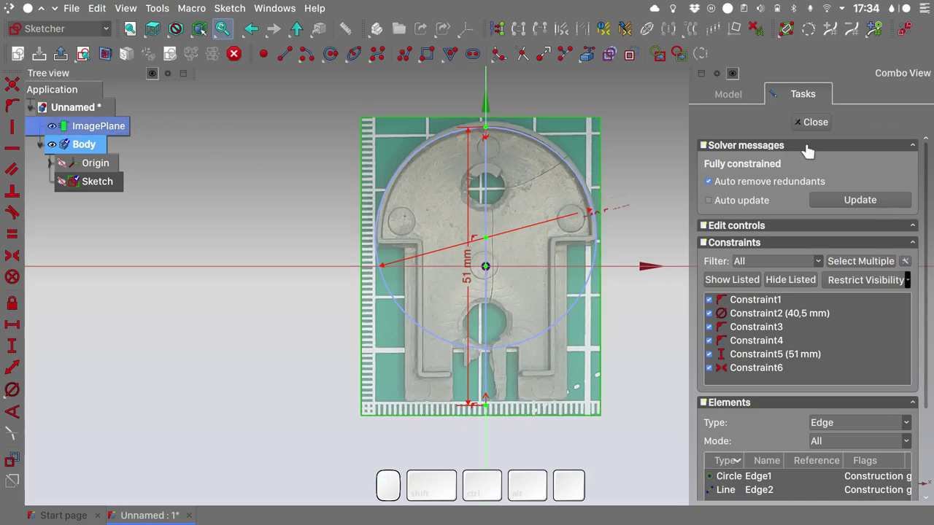
{"action": "left_click", "coordinate": [725, 102]}
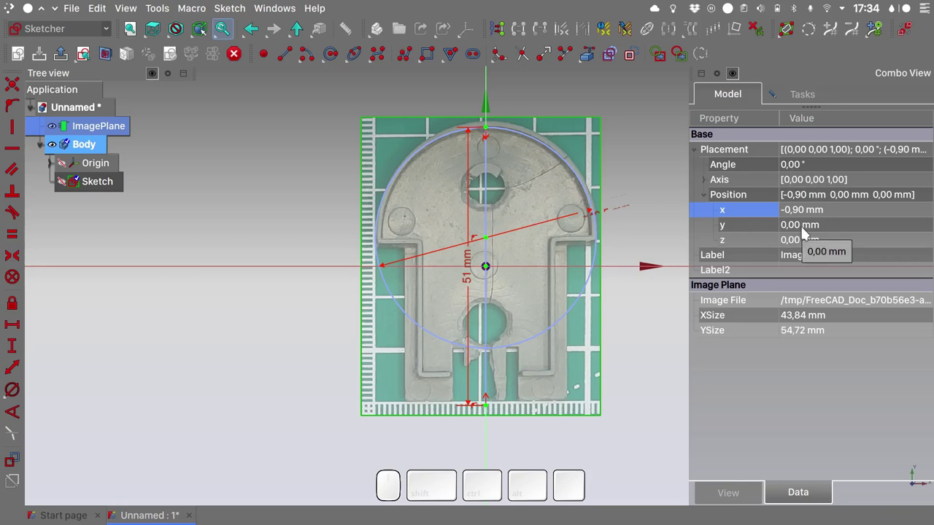
{"action": "left_click", "coordinate": [802, 229]}
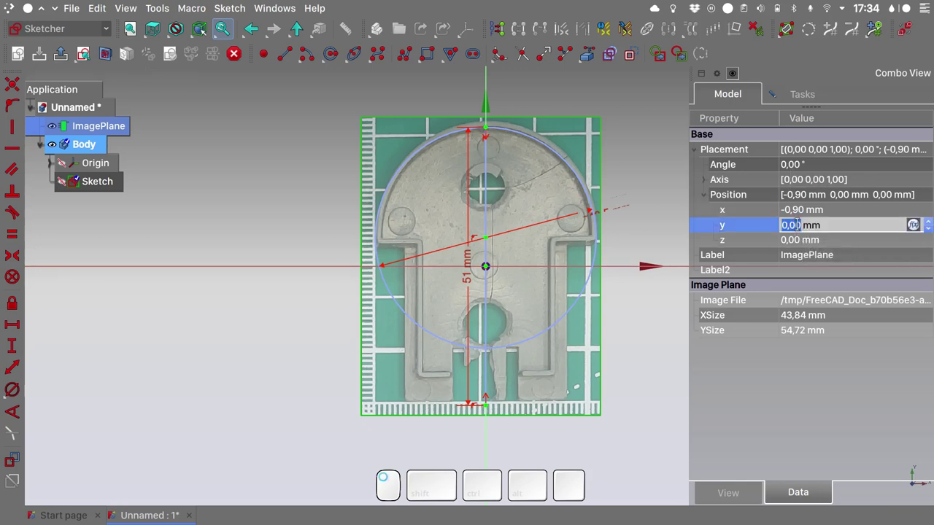
{"action": "key", "text": "Down"}
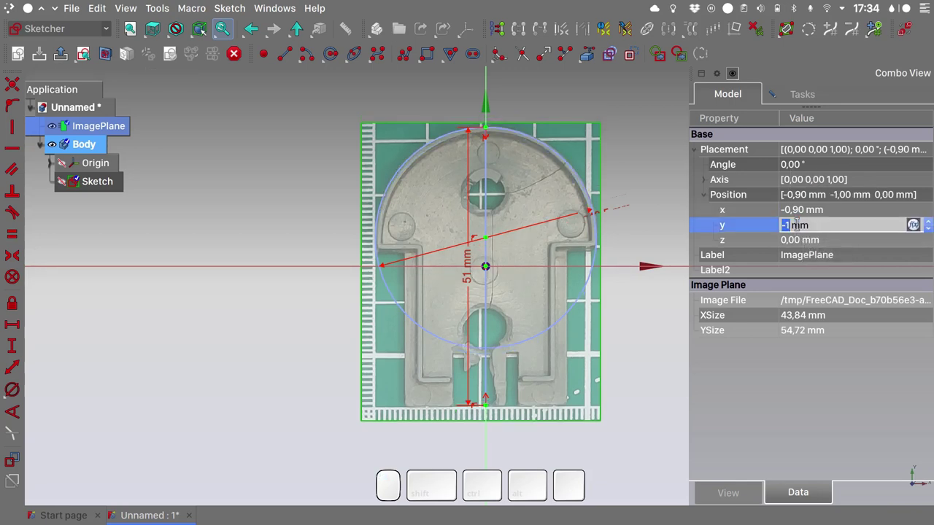
{"action": "key", "text": "Return"}
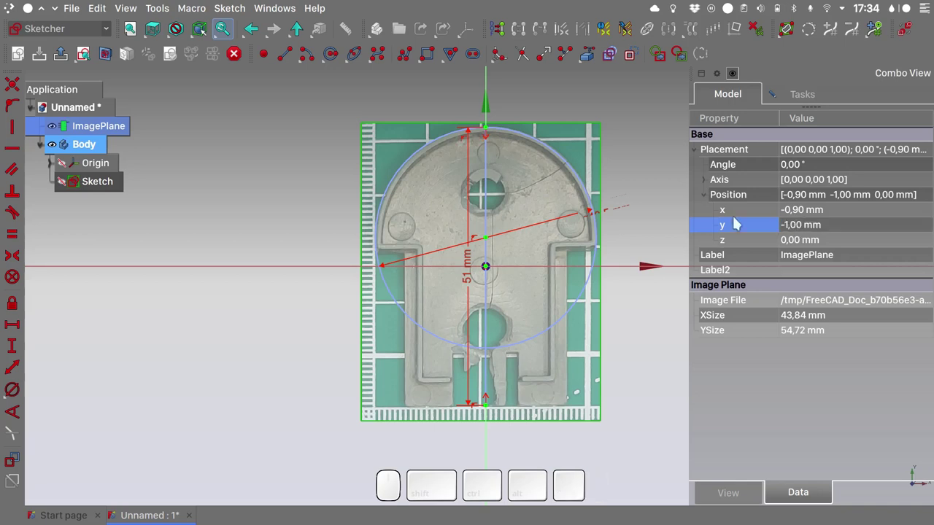
{"action": "left_click", "coordinate": [818, 103]}
{"action": "key", "text": "ctrl+r"}
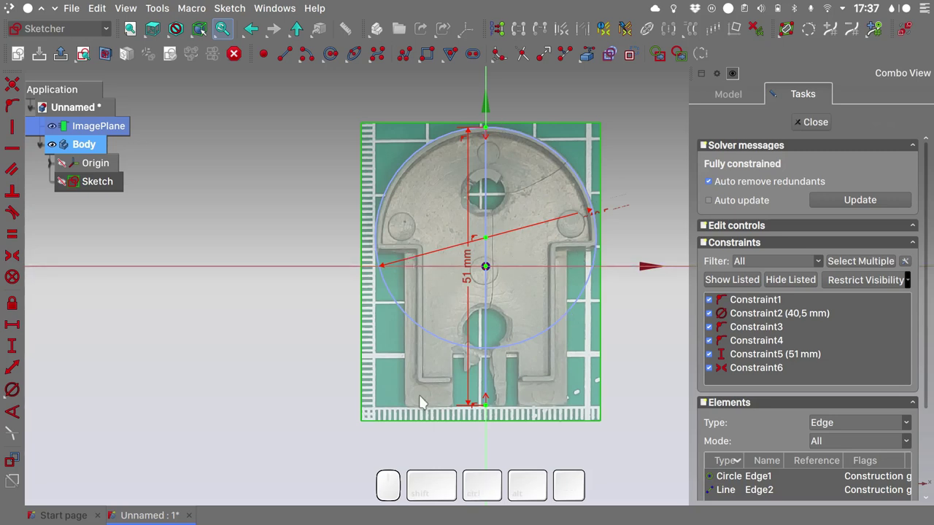
Step: Draw the construction rectangle and dimension it with a horizontal width and a 28 mm height
{"action": "left_click", "coordinate": [433, 65]}
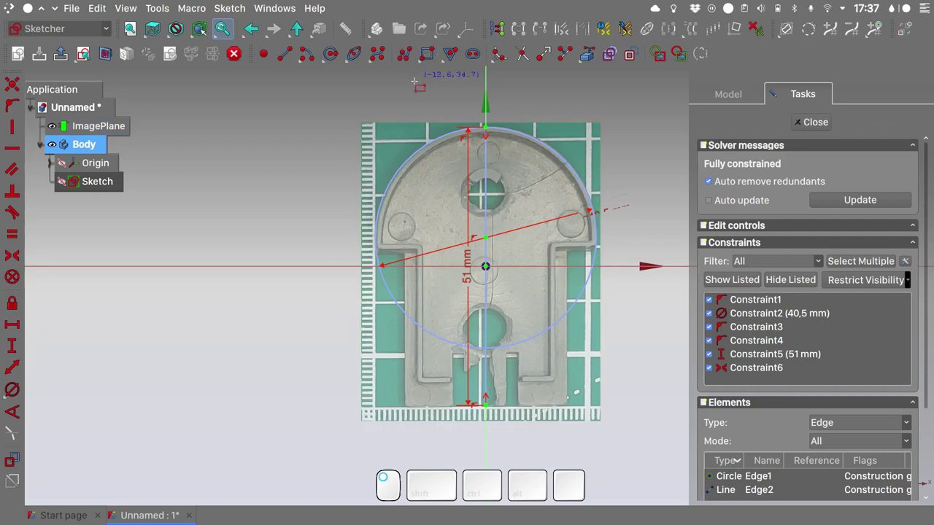
{"action": "left_click", "coordinate": [423, 67]}
{"action": "left_click", "coordinate": [472, 93]}
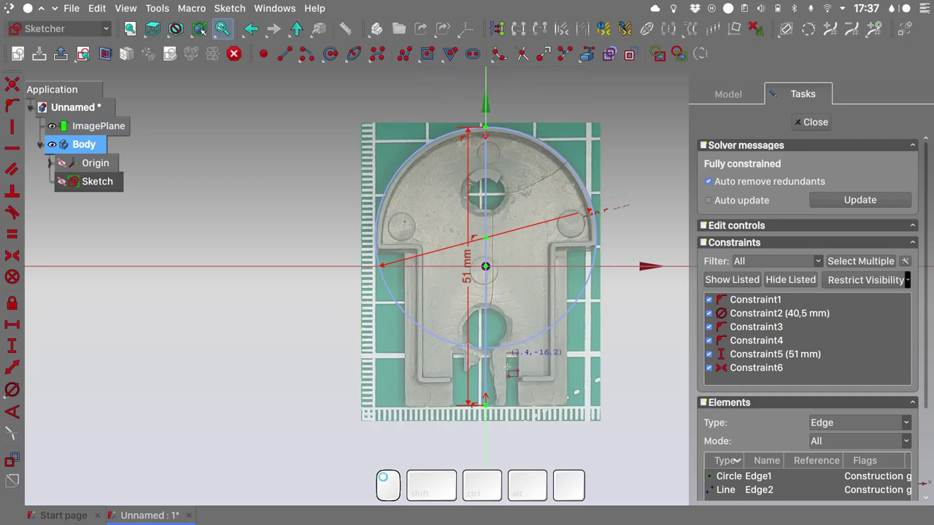
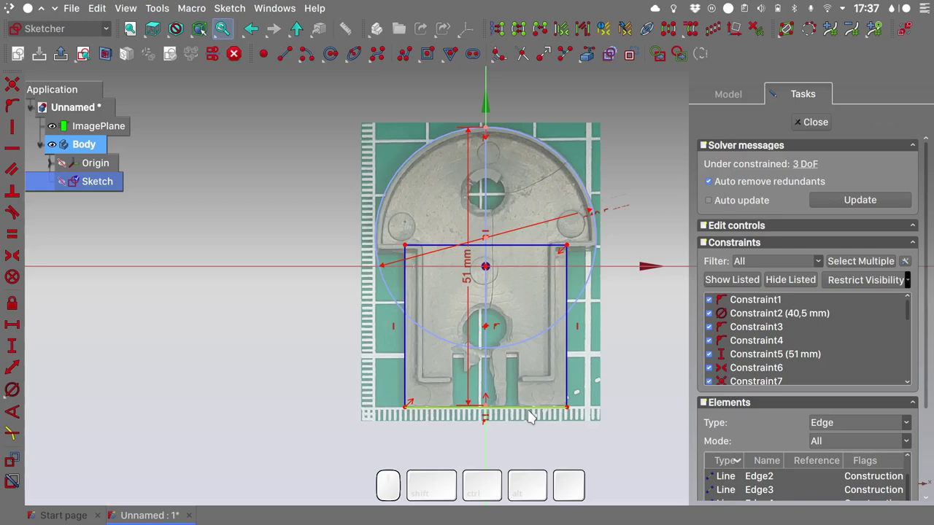
{"action": "key", "text": "l"}
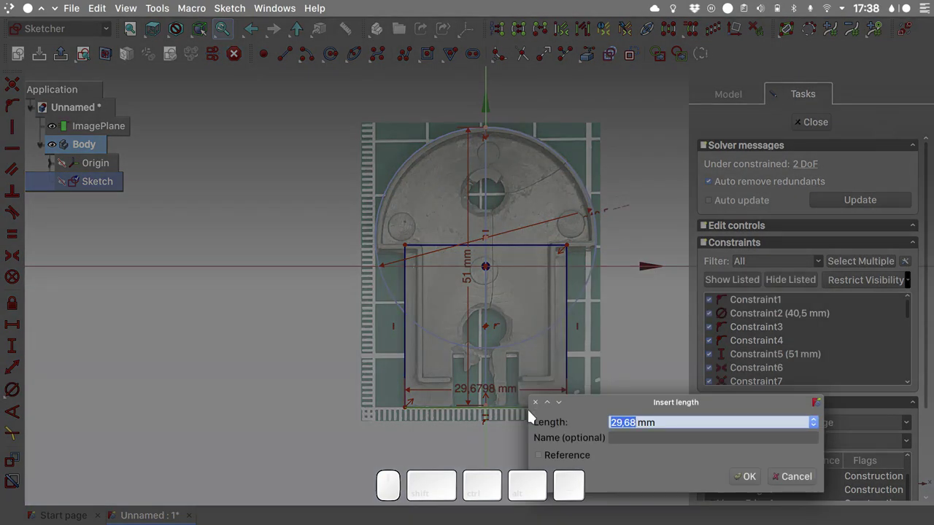
{"action": "key", "text": "Return"}
{"action": "left_click", "coordinate": [578, 353]}
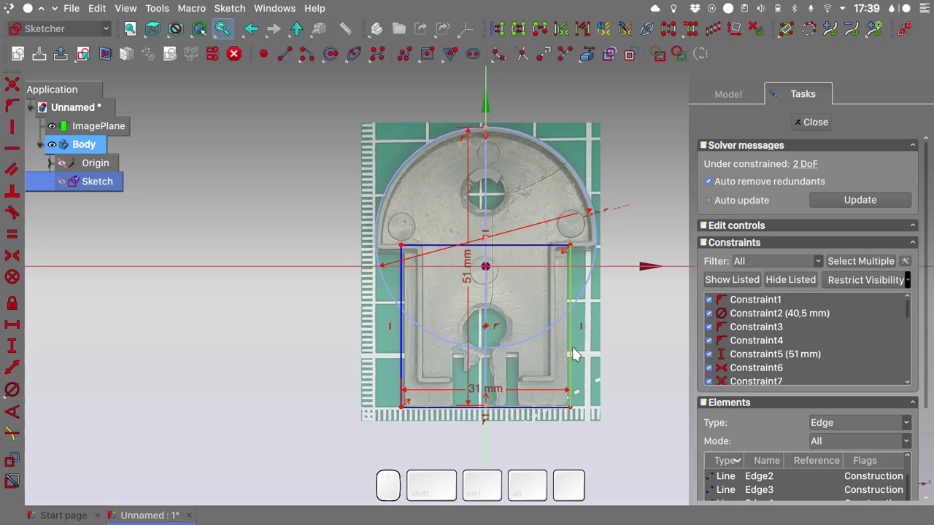
{"action": "key", "text": "i"}
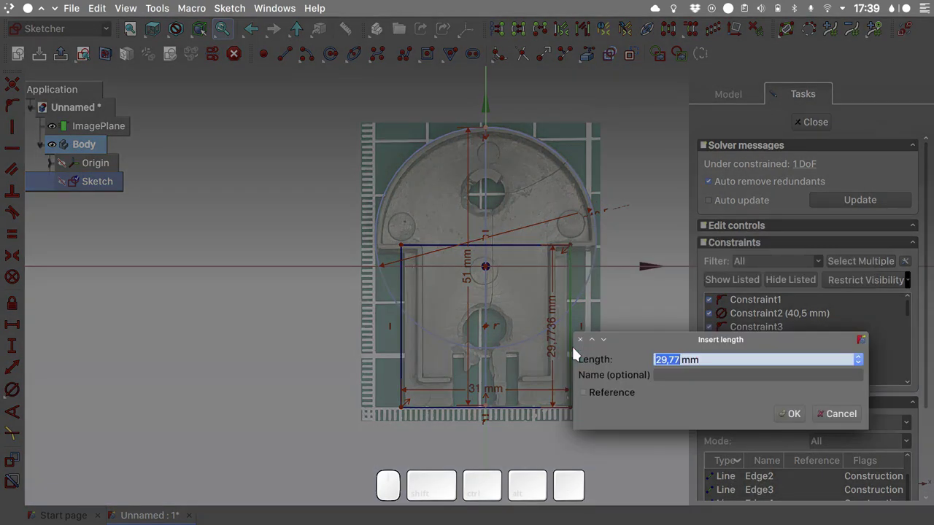
{"action": "key", "text": "Return"}
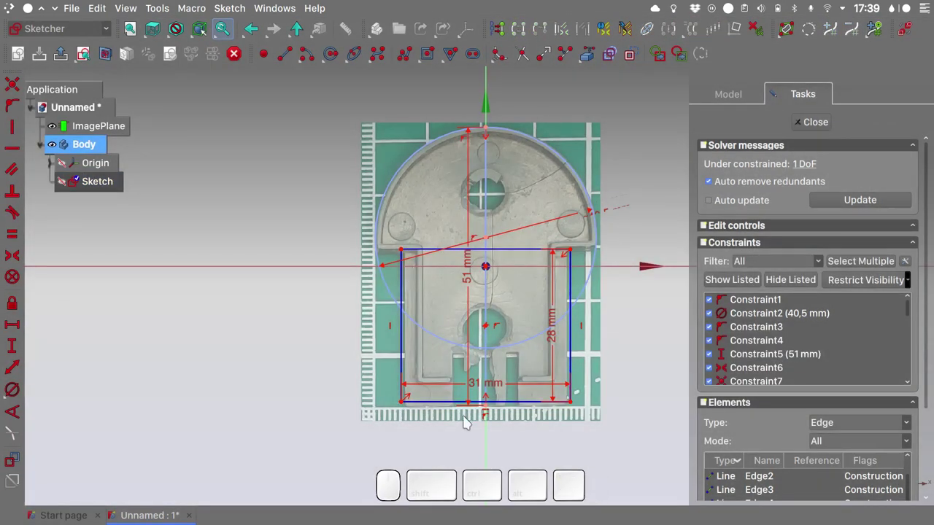
Step: Set the rectangle width to 30 mm and move the 28 mm and 30 mm dimension labels clear of the part
{"action": "scroll", "scroll_direction": "up", "scroll_amount": 3}
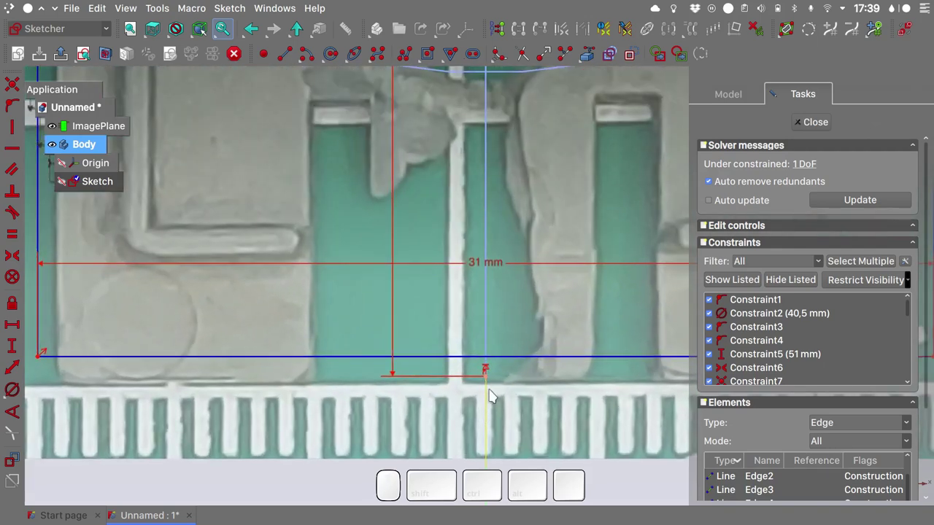
{"action": "left_click", "coordinate": [492, 384]}
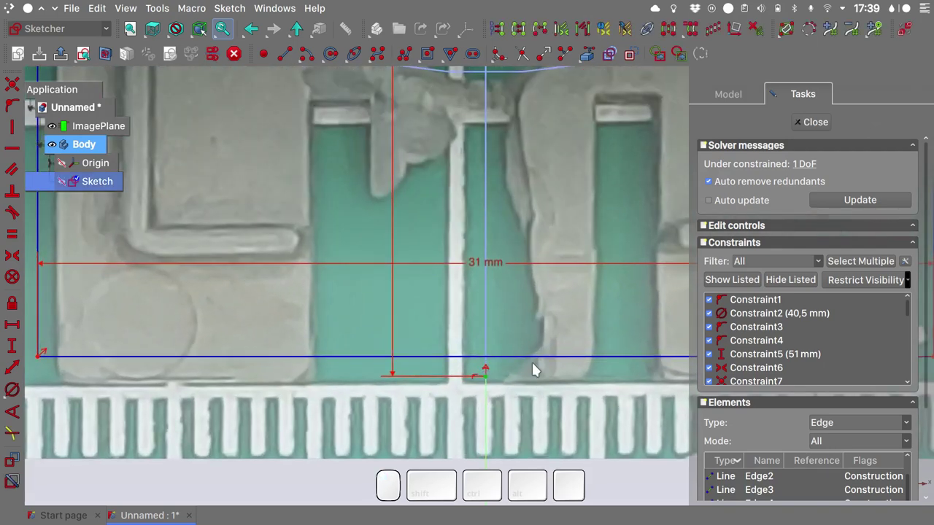
{"action": "left_click", "coordinate": [534, 366]}
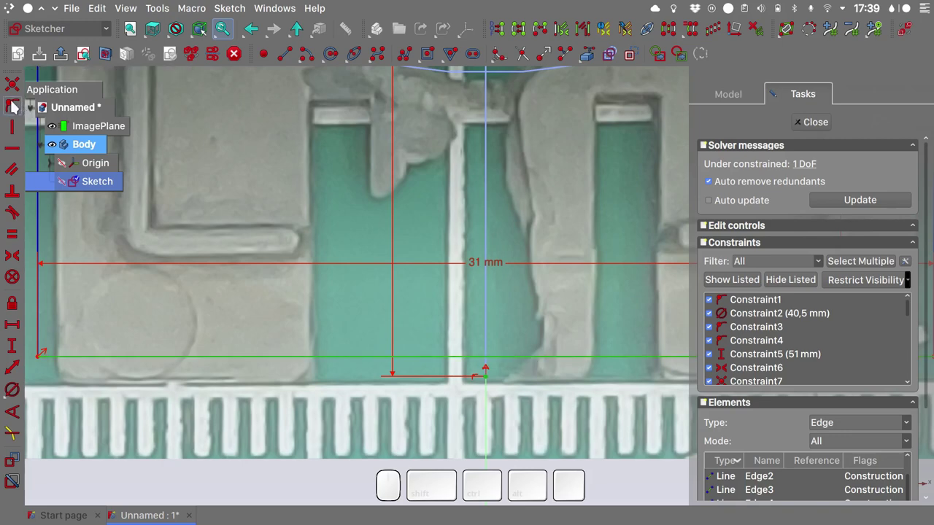
{"action": "left_click", "coordinate": [14, 108]}
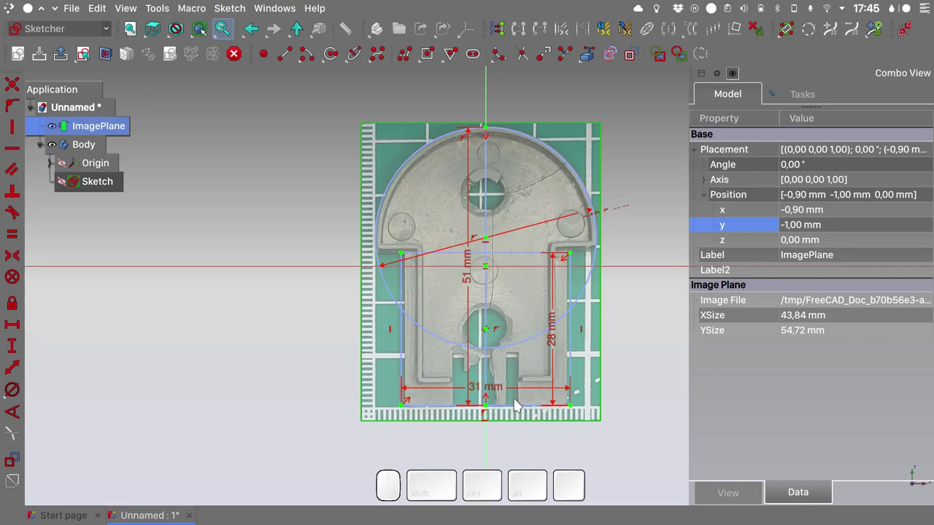
{"action": "left_click", "coordinate": [502, 393]}
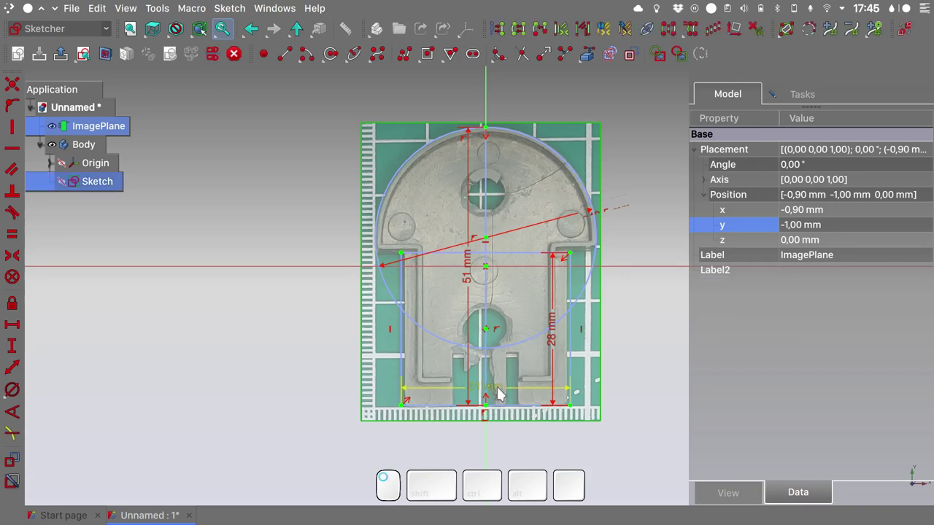
{"action": "key", "text": "Return"}
{"action": "left_click", "coordinate": [591, 284]}
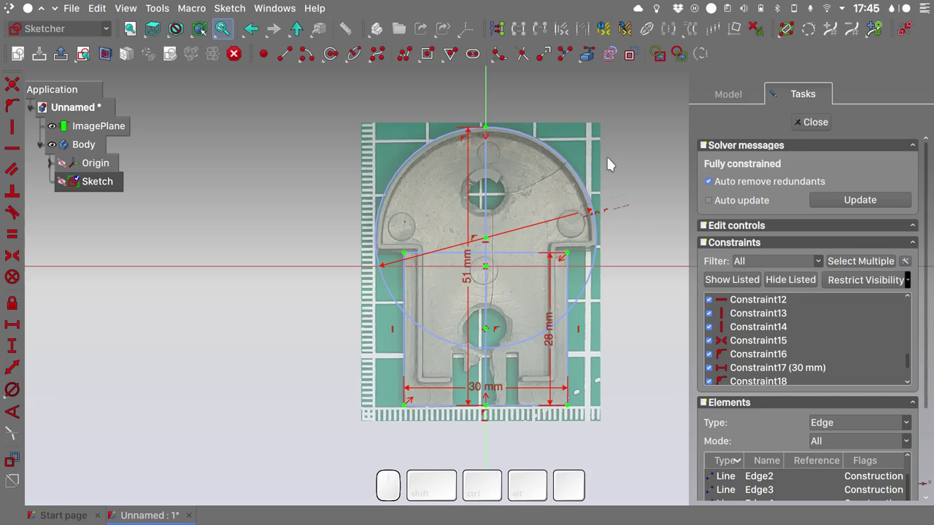
{"action": "left_click_drag", "start_coordinate": [553, 342], "coordinate": [510, 392]}
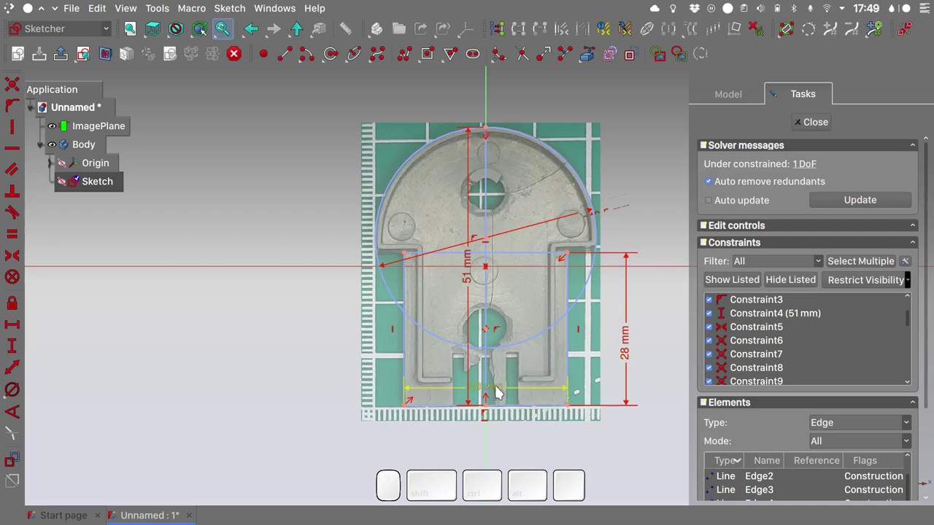
{"action": "left_click_drag", "start_coordinate": [500, 393], "coordinate": [72, 140]}
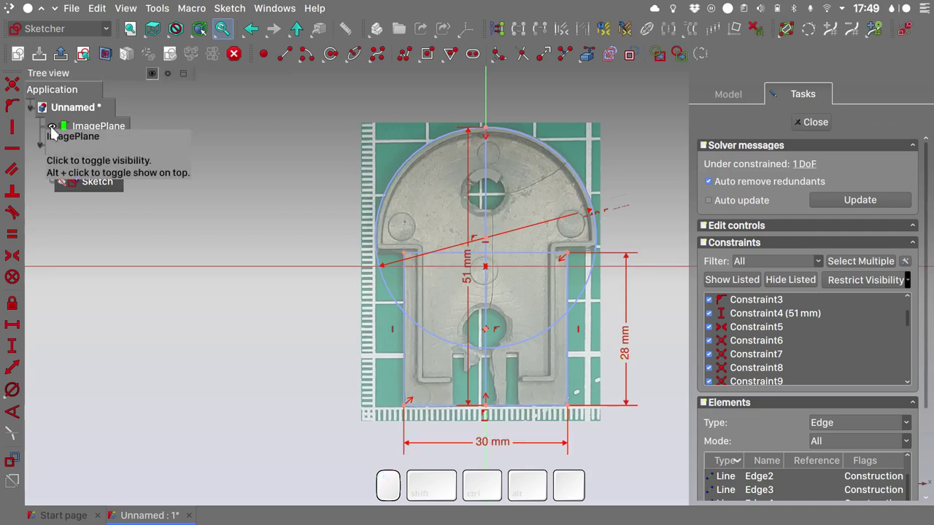
Step: Toggle the reference photo to check the guides, then switch to drawing normal geometry
{"action": "left_click", "coordinate": [55, 132]}
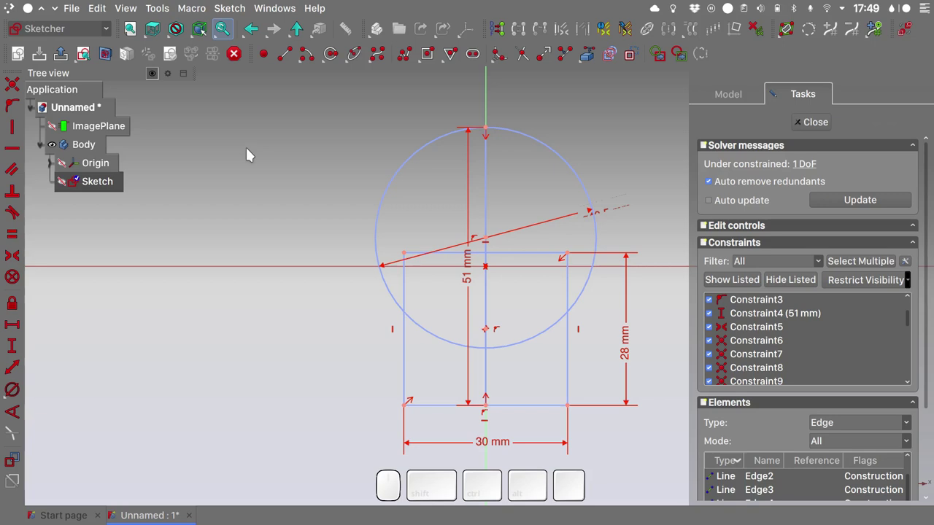
{"action": "left_click", "coordinate": [119, 132]}
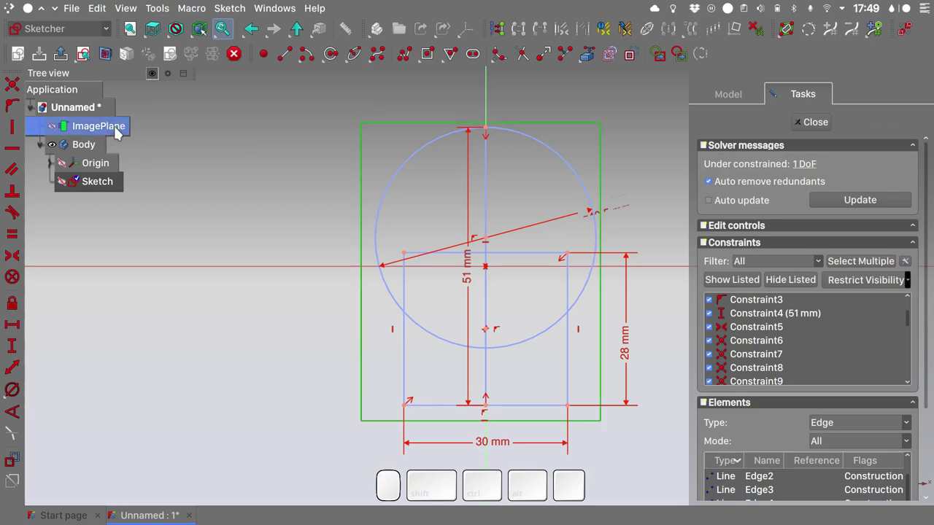
{"action": "key", "text": "space"}
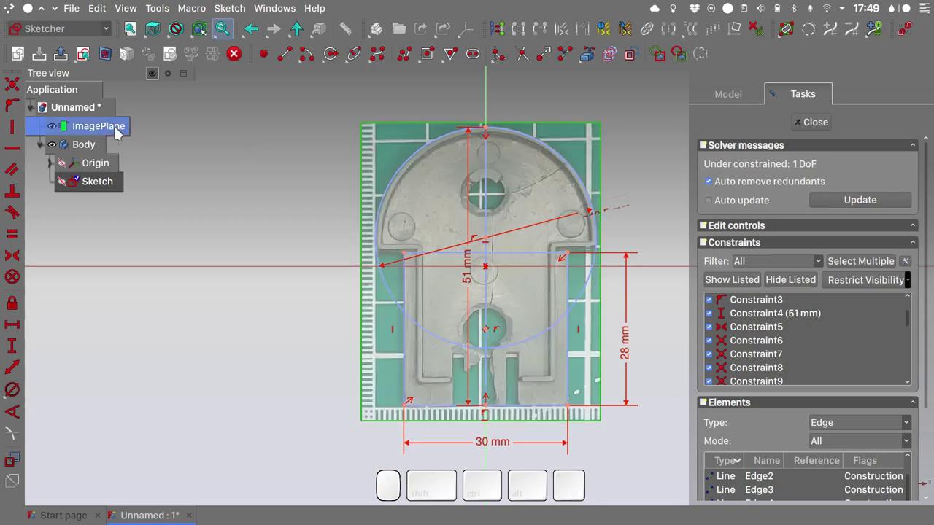
{"action": "key", "text": "space"}
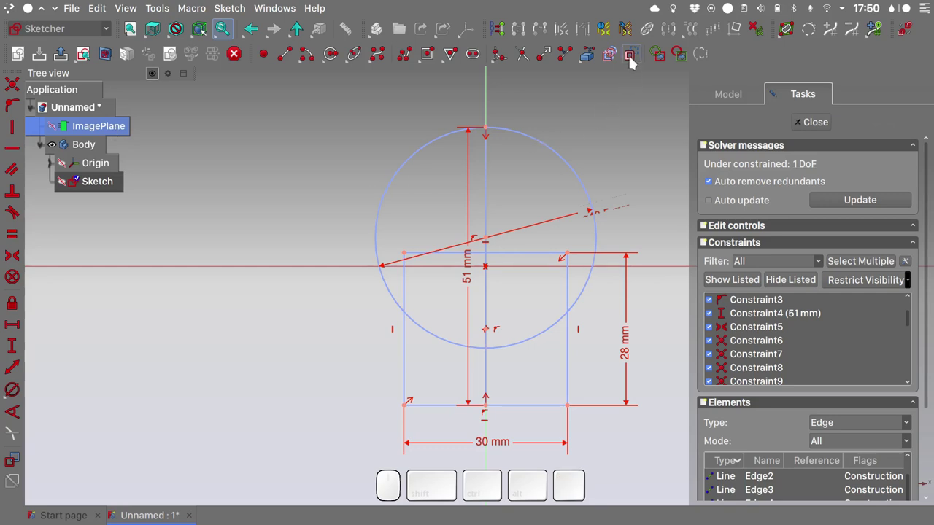
{"action": "left_click", "coordinate": [635, 60]}
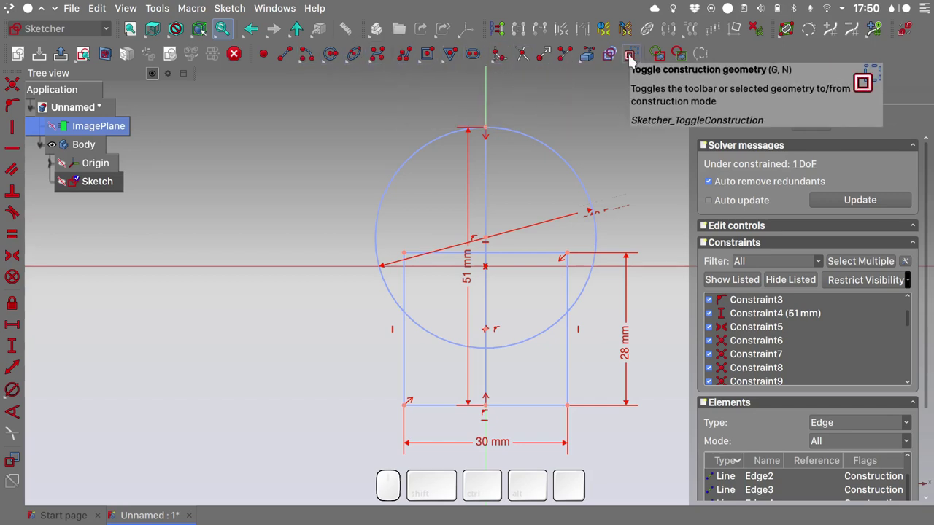
{"action": "left_click", "coordinate": [631, 62]}
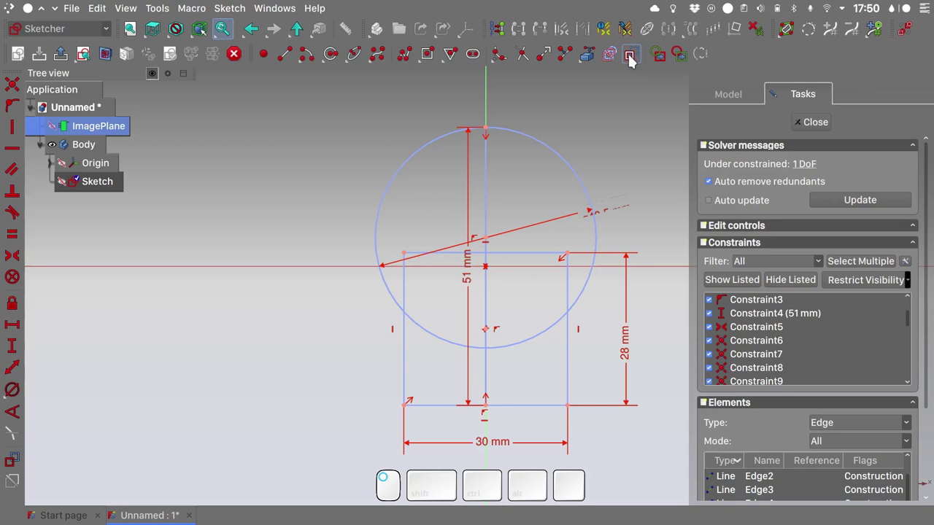
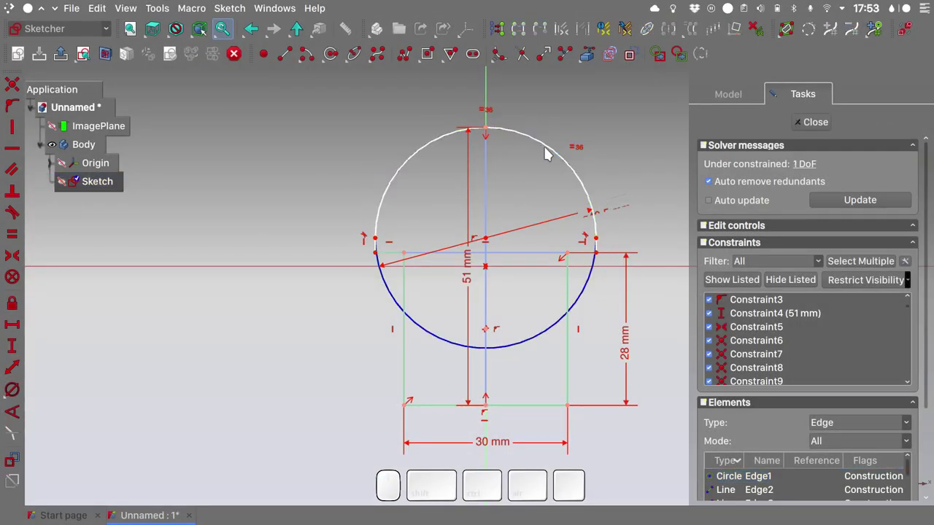
Step: Close the sketch and pad it to a 3.4 mm thickness
{"action": "key", "text": "ctrl+r"}
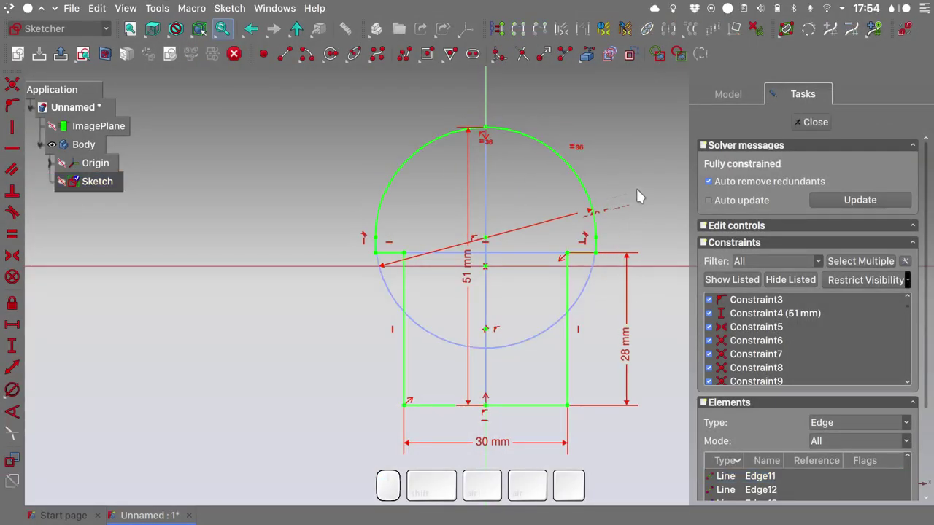
{"action": "left_click", "coordinate": [809, 134]}
{"action": "left_click", "coordinate": [270, 64]}
{"action": "key", "text": "3"}
{"action": "key", "text": "."}
{"action": "key", "text": "4"}
{"action": "key", "text": "Return"}
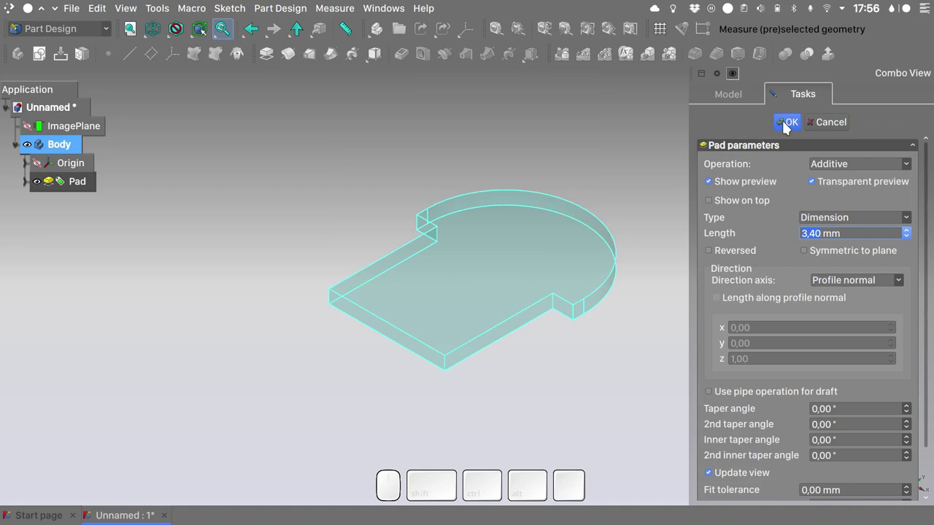
Step: Accept the pad, show the reference photo and open the body's display properties
{"action": "left_click", "coordinate": [786, 127]}
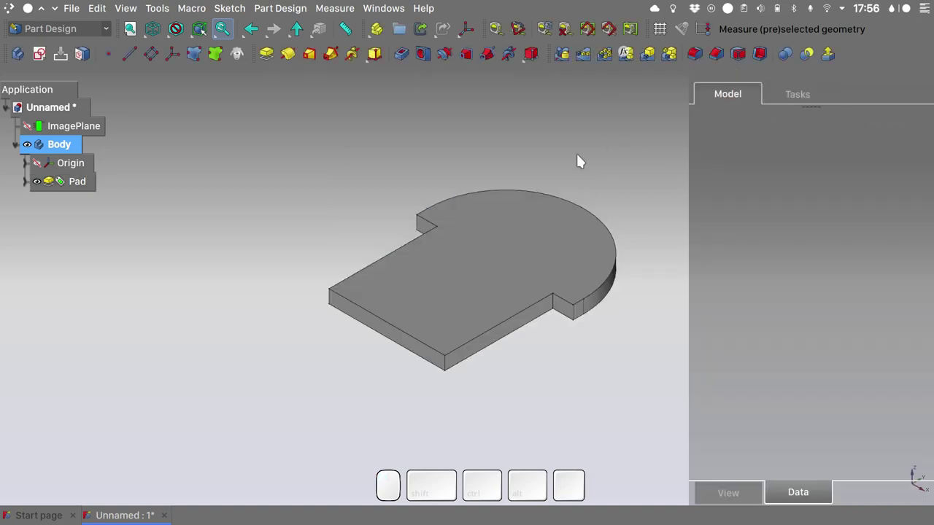
{"action": "key", "text": "q"}
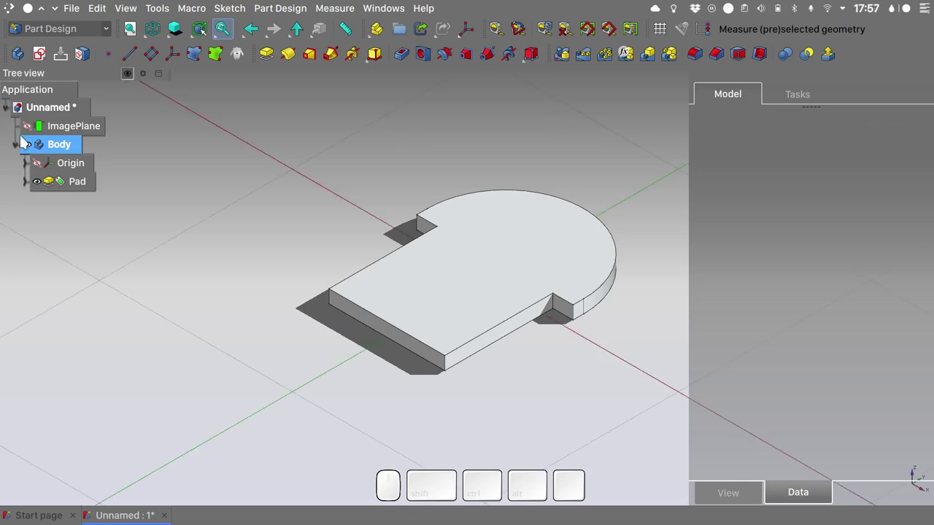
{"action": "left_click", "coordinate": [32, 130]}
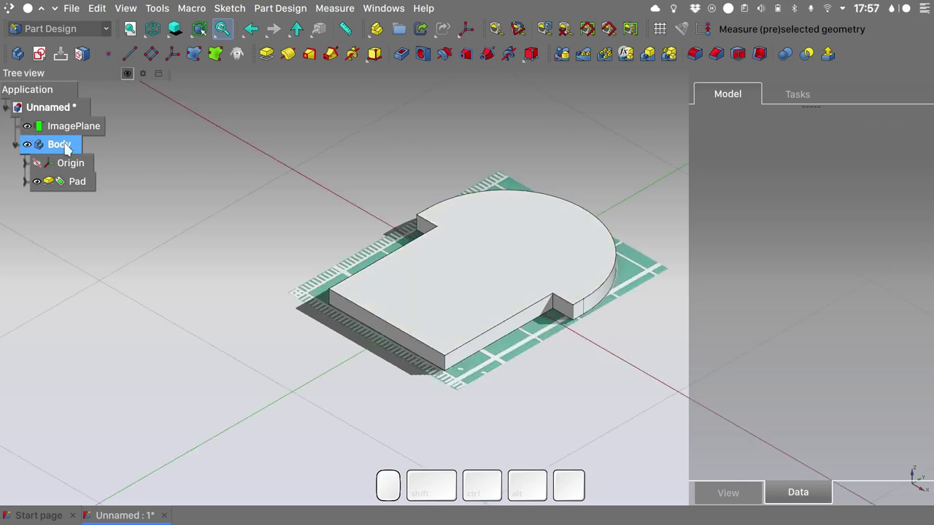
{"action": "left_click", "coordinate": [67, 150]}
{"action": "key", "text": "ctrl+d"}
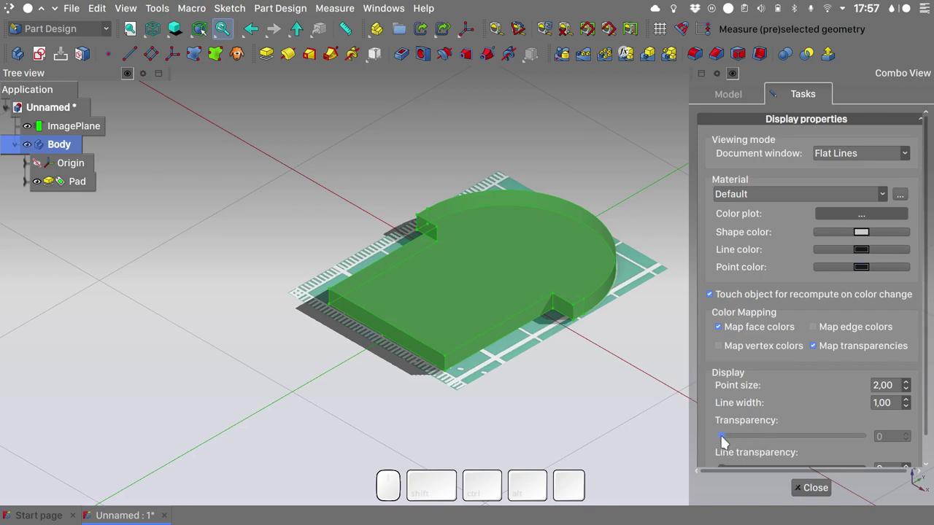
Step: Make the body about half transparent with a lavender-grey #908fa9 shape colour
{"action": "left_click_drag", "start_coordinate": [725, 441], "coordinate": [797, 442]}
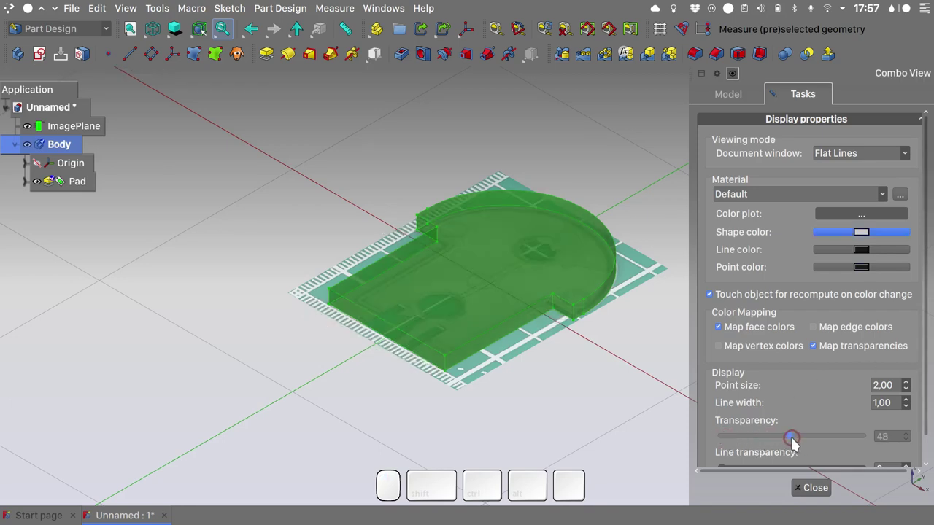
{"action": "left_click", "coordinate": [865, 238]}
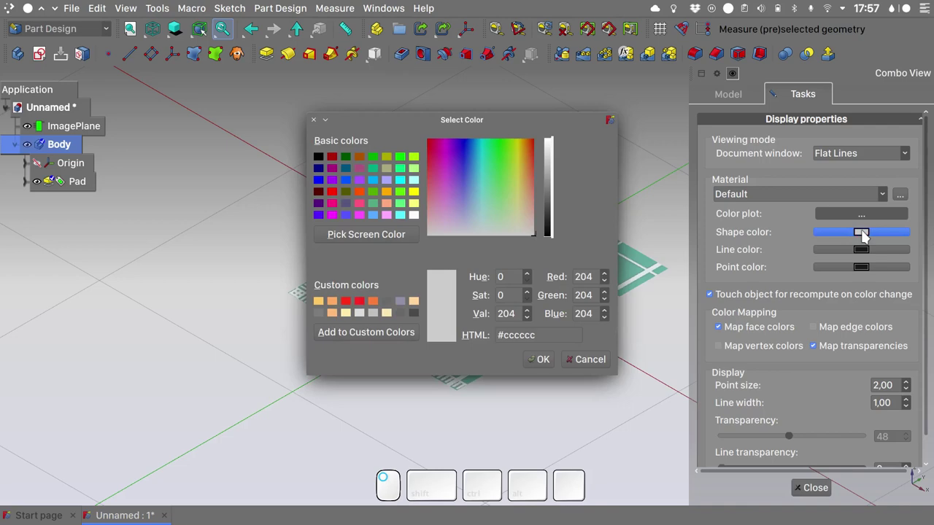
{"action": "left_click", "coordinate": [404, 305]}
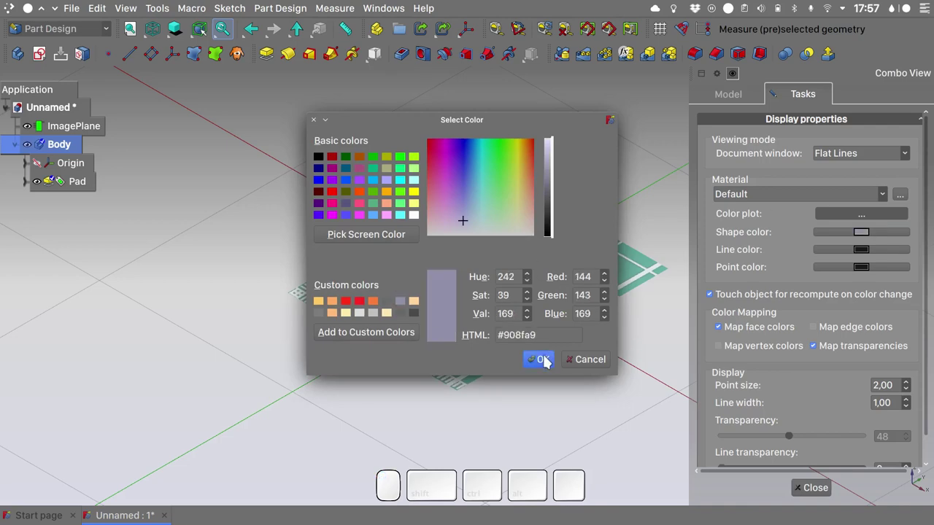
{"action": "left_click", "coordinate": [546, 363]}
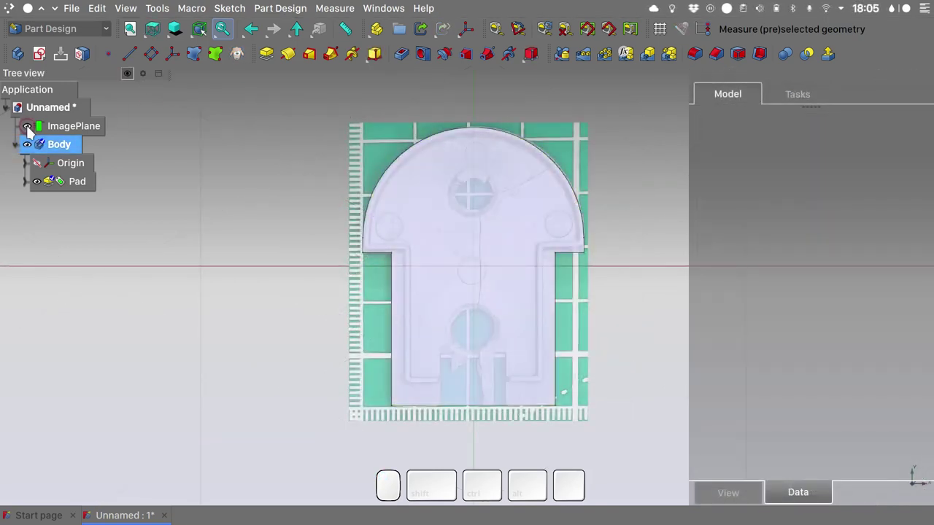
Step: Start a new sketch attached to the XY plane as a plane face
{"action": "left_click", "coordinate": [30, 150]}
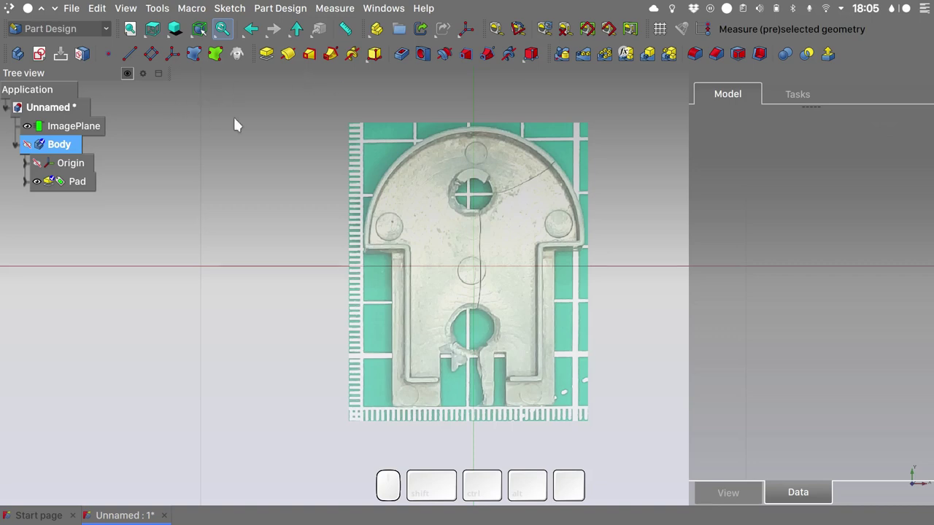
{"action": "left_click", "coordinate": [39, 62]}
{"action": "left_click", "coordinate": [336, 126]}
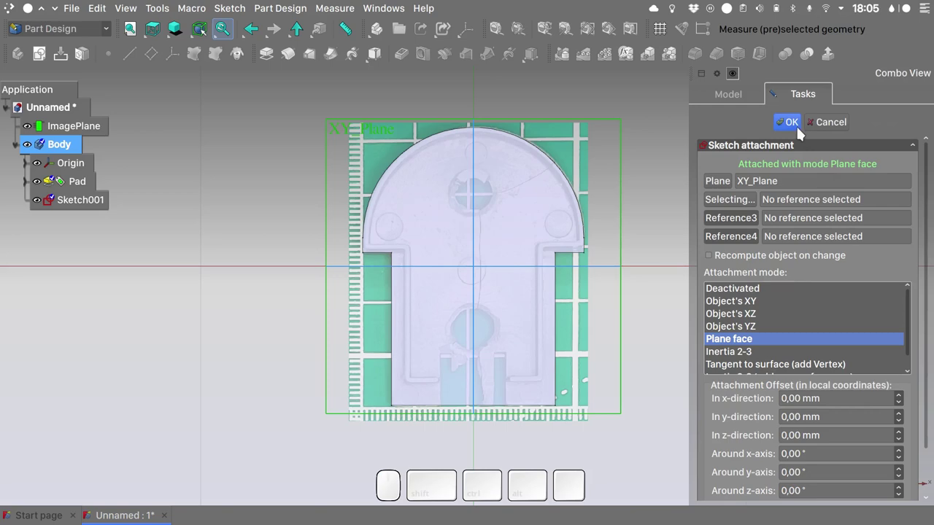
Step: Carbon-copy the first sketch's outline into Sketch001 and make the copied edges construction geometry
{"action": "left_click", "coordinate": [795, 130]}
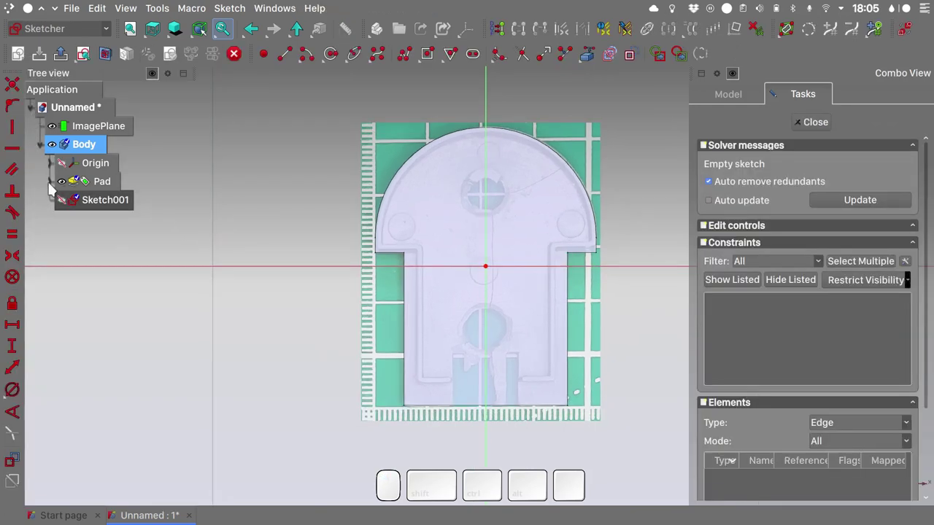
{"action": "left_click", "coordinate": [53, 188]}
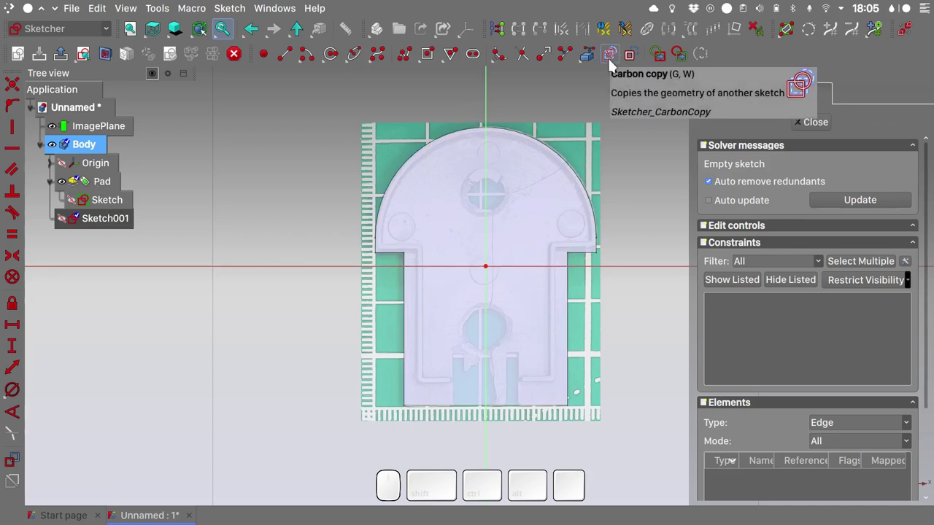
{"action": "left_click", "coordinate": [612, 67]}
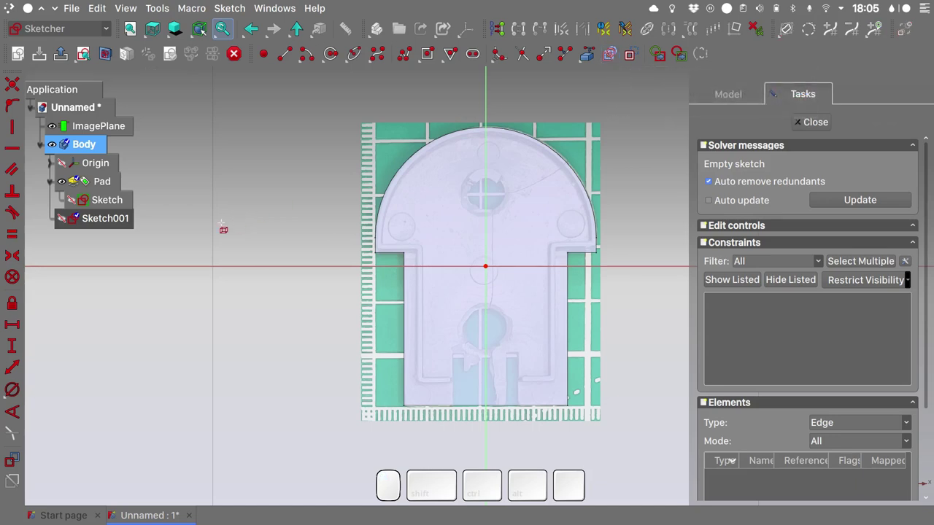
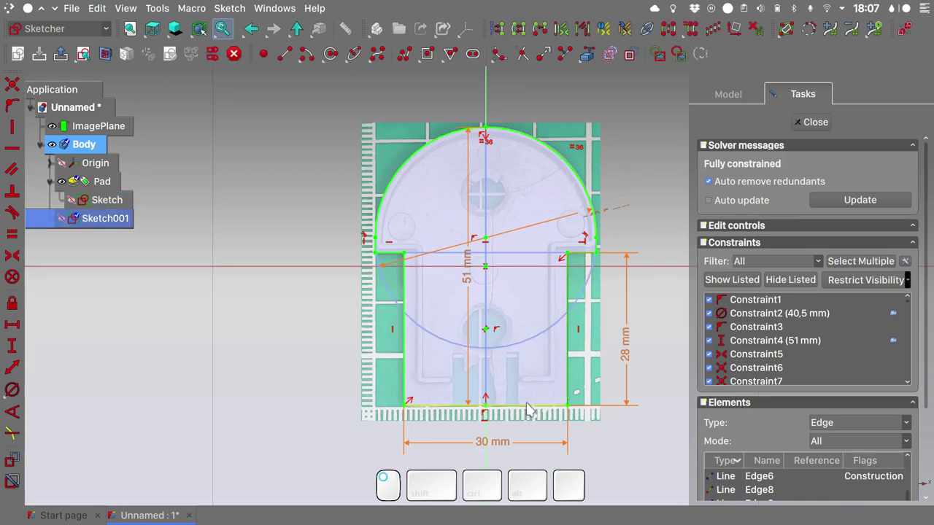
{"action": "left_click_drag", "start_coordinate": [531, 412], "coordinate": [607, 242]}
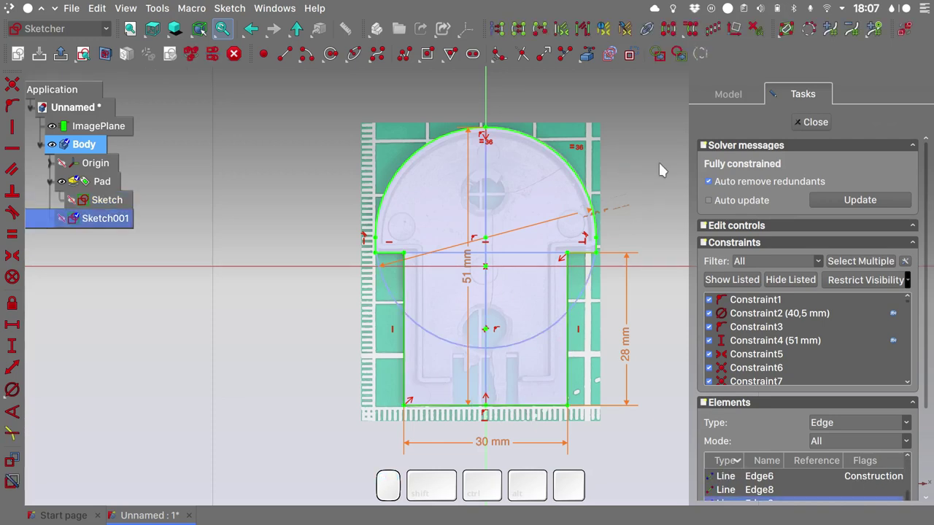
{"action": "left_click", "coordinate": [636, 59]}
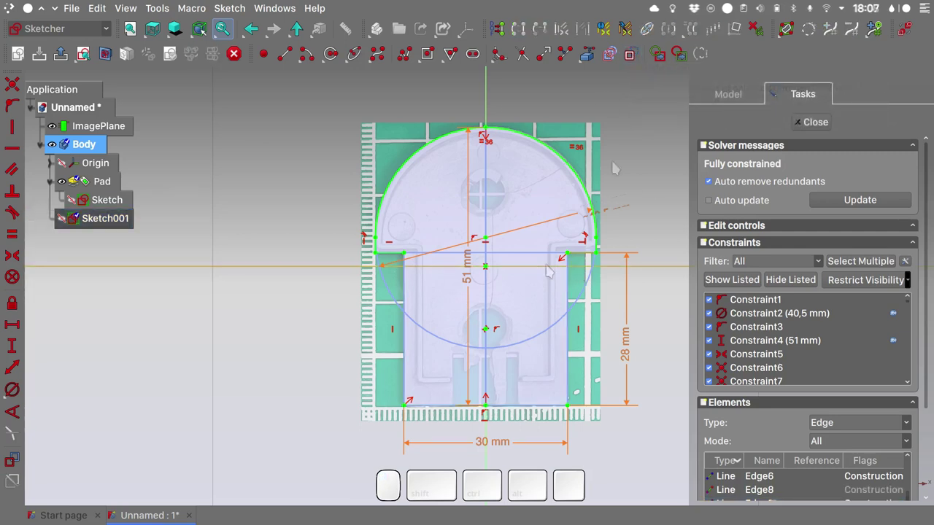
Step: Draw the inner rectangular profile and constrain its points symmetrically about the axis
{"action": "left_click", "coordinate": [411, 66]}
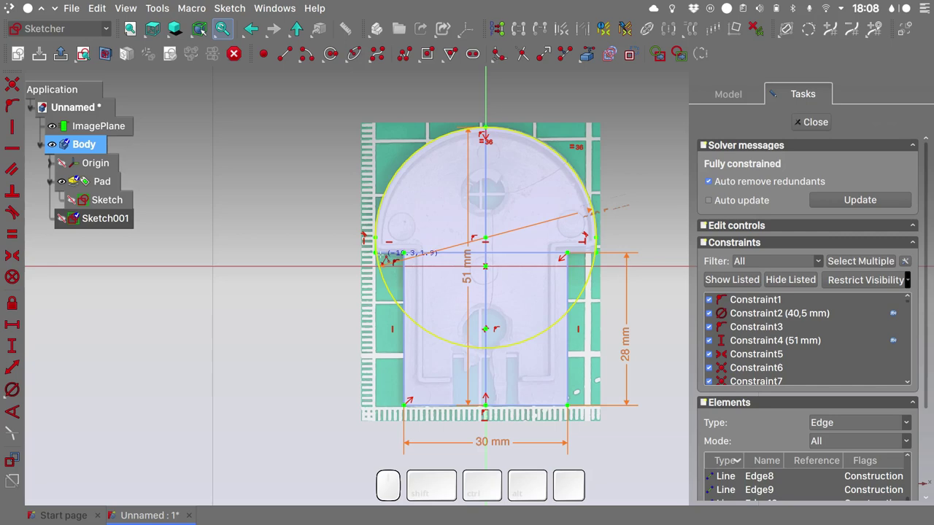
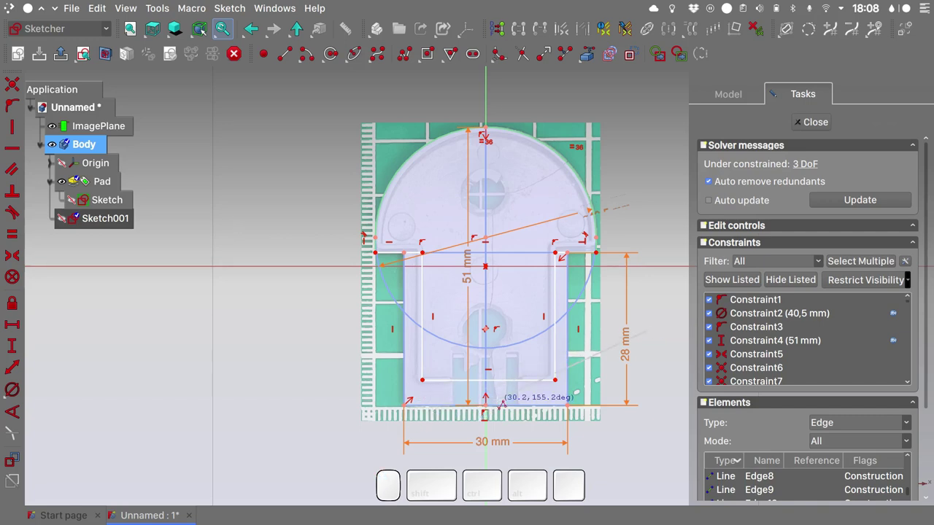
{"action": "left_click", "coordinate": [427, 385]}
{"action": "left_click", "coordinate": [562, 385]}
{"action": "left_click", "coordinate": [492, 366]}
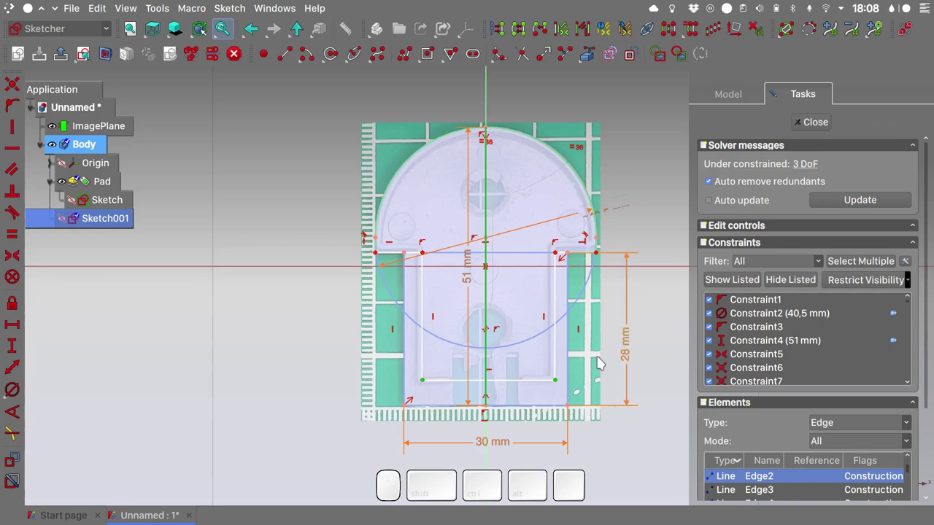
{"action": "key", "text": "s"}
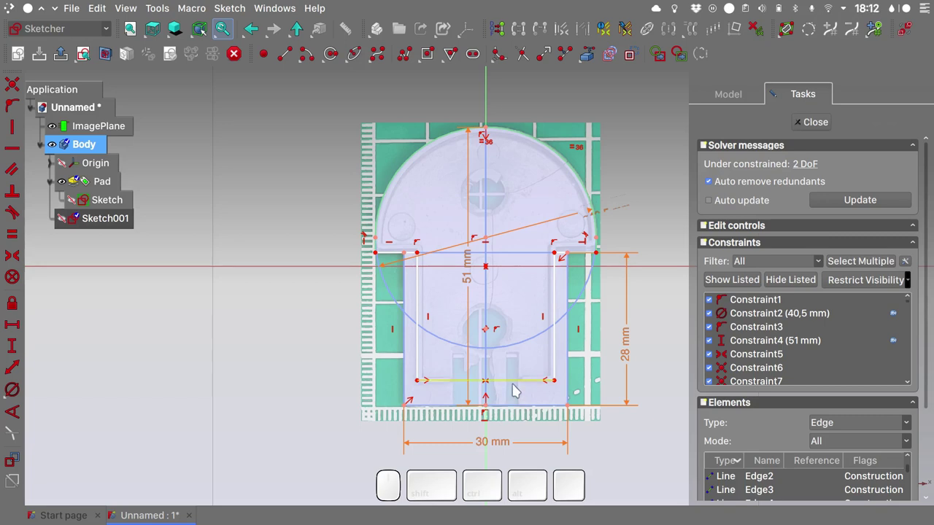
Step: Dimension the profile 25 mm wide along the bottom line and 24 mm high along the side
{"action": "left_click", "coordinate": [518, 387]}
{"action": "key", "text": "h"}
{"action": "left_click", "coordinate": [516, 385]}
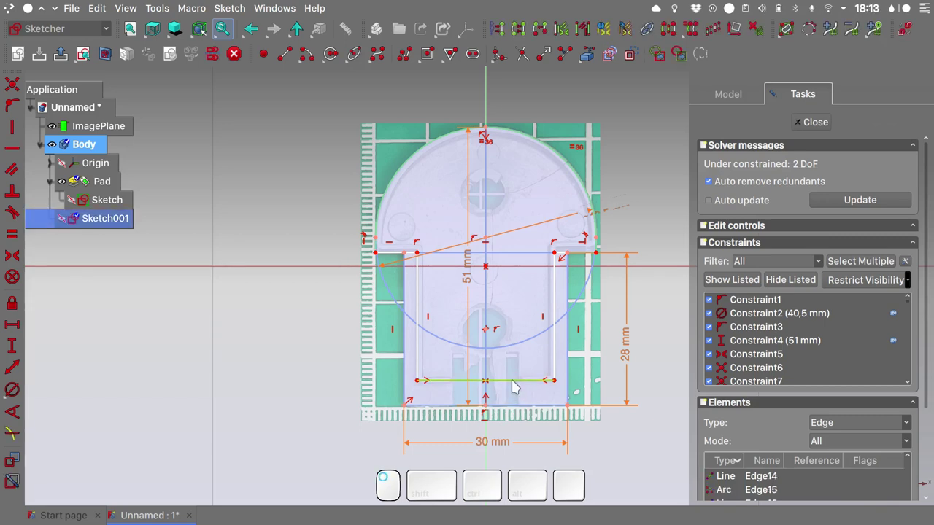
{"action": "key", "text": "l"}
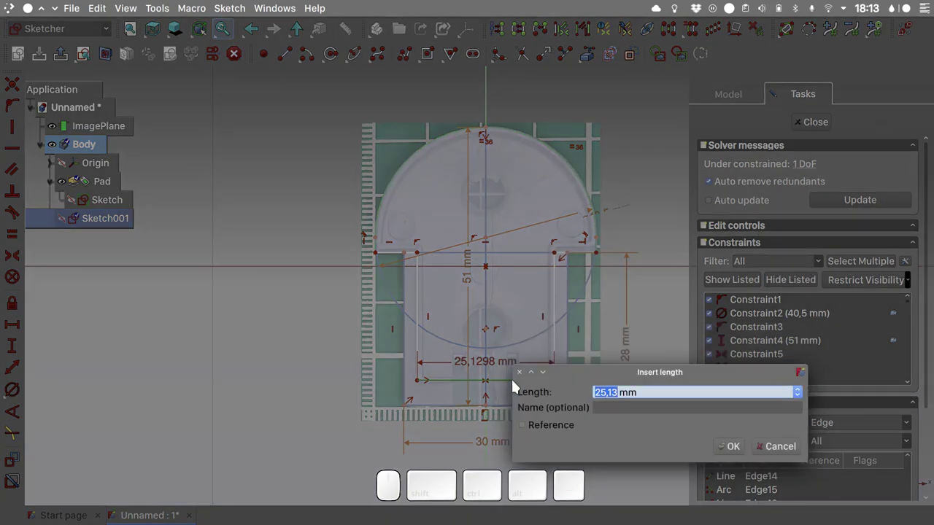
{"action": "key", "text": "2"}
{"action": "key", "text": "Return"}
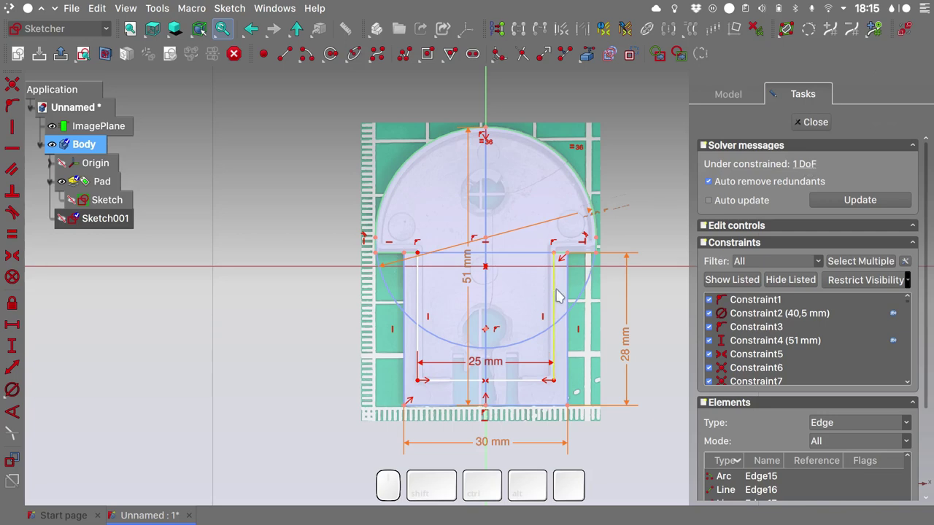
{"action": "left_click", "coordinate": [559, 295]}
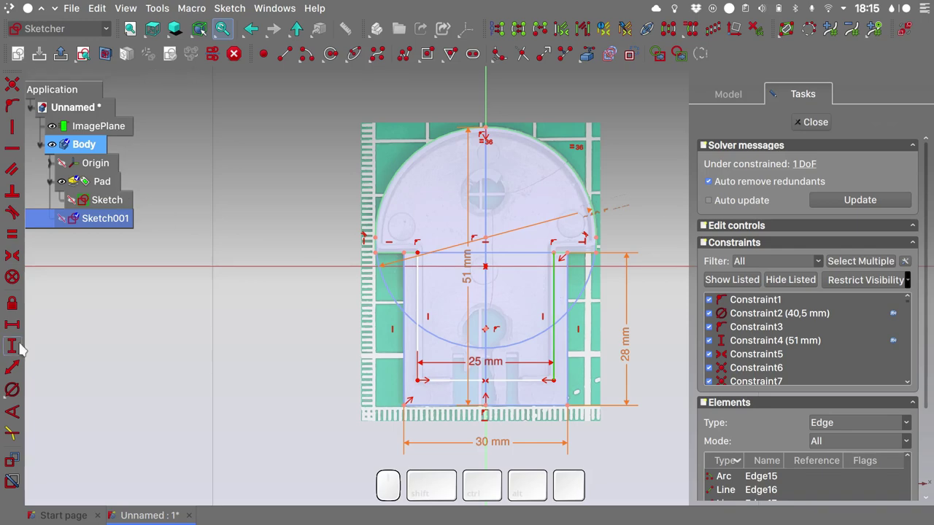
{"action": "left_click", "coordinate": [24, 348]}
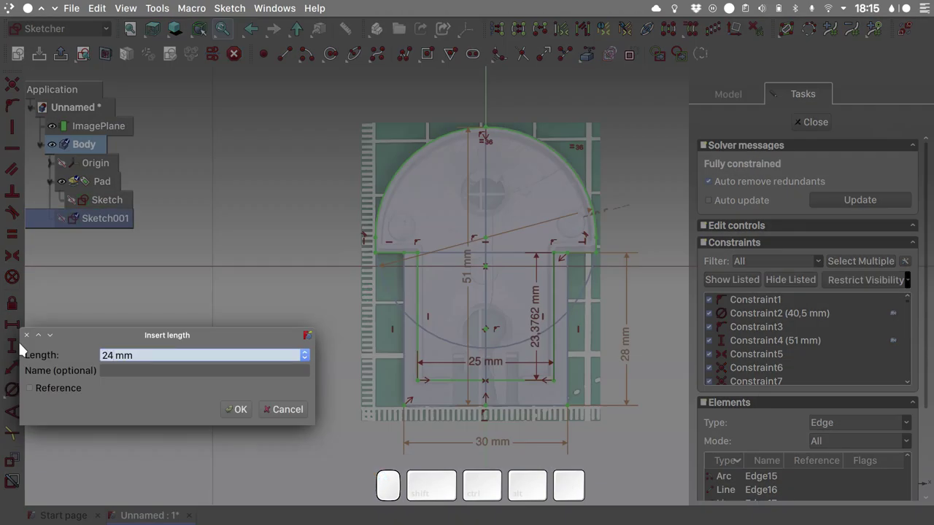
{"action": "key", "text": "Return"}
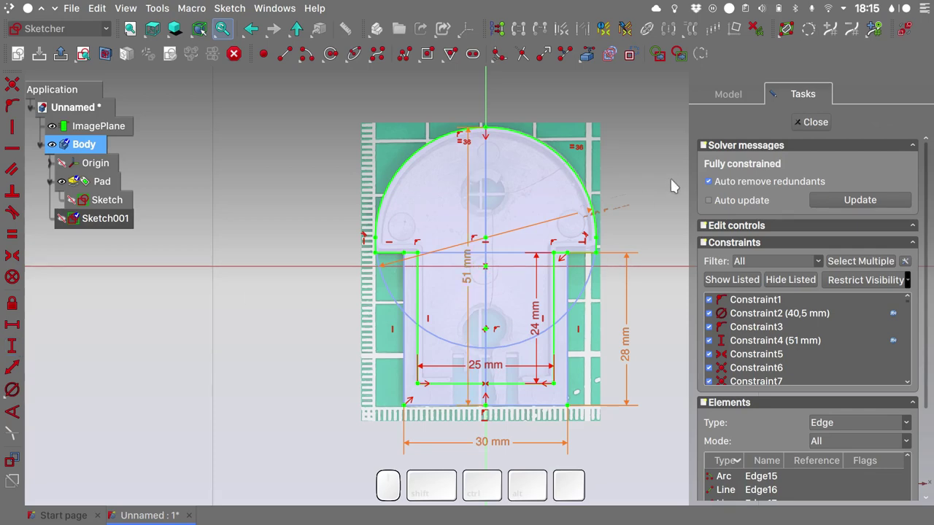
Step: Close Sketch001 and pad it into the raised Pad001 layer on the plate
{"action": "left_click", "coordinate": [816, 132]}
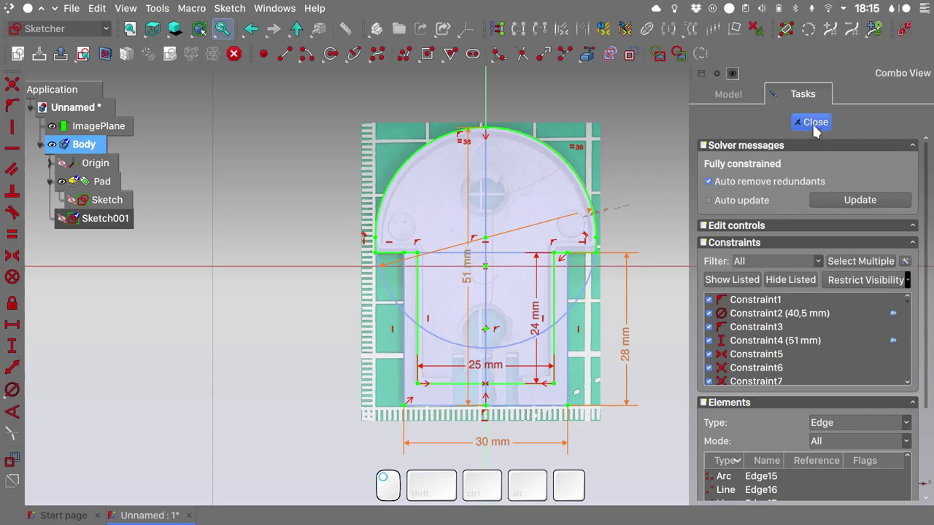
{"action": "key", "text": "0"}
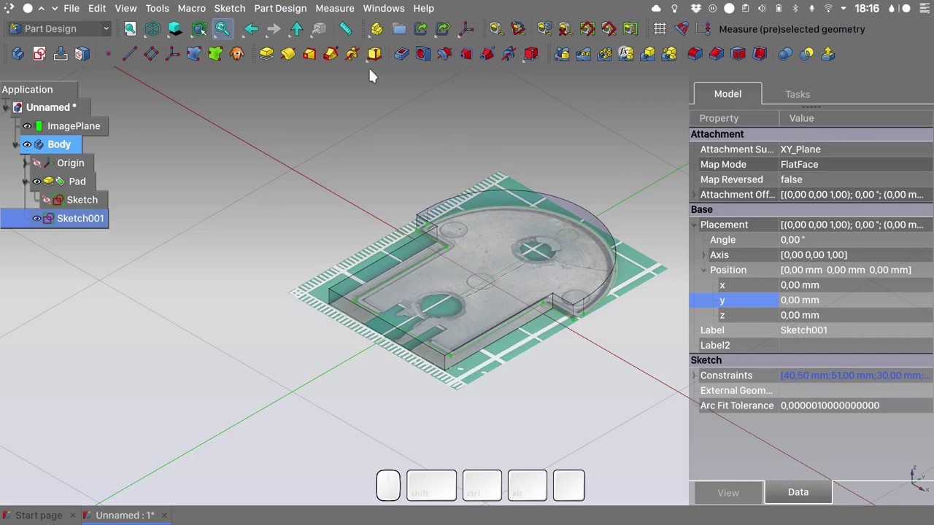
{"action": "left_click", "coordinate": [270, 62]}
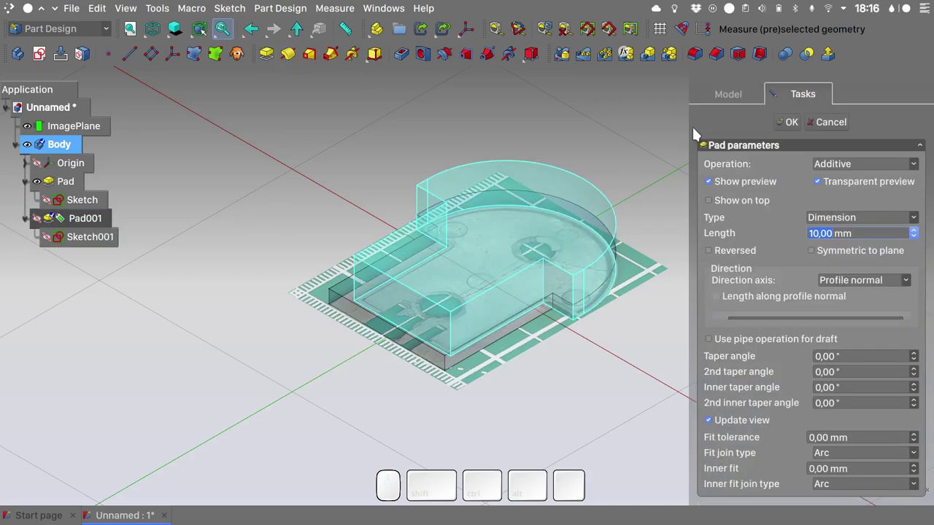
{"action": "left_click", "coordinate": [793, 131]}
{"action": "key", "text": "2"}
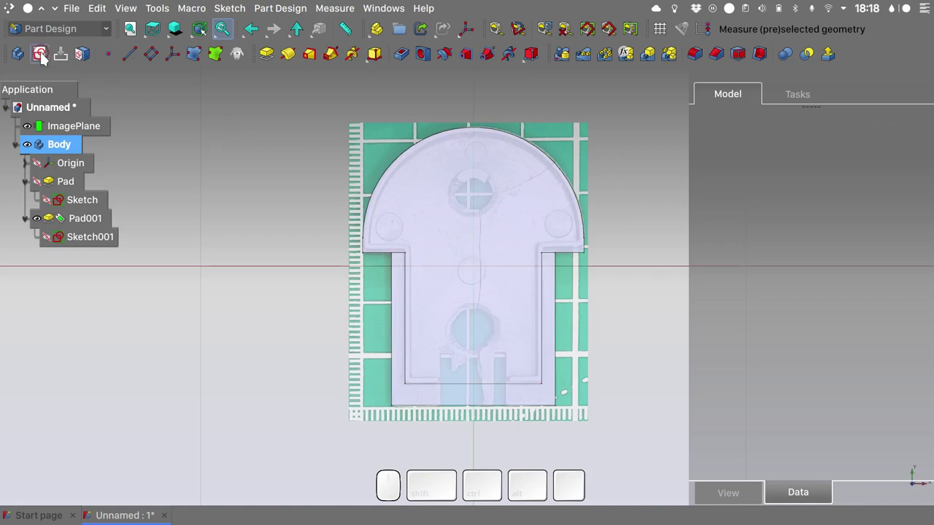
Step: Sketch two 5 mm circles 26 mm apart and pad them into Pad002 pins
{"action": "left_click", "coordinate": [43, 60]}
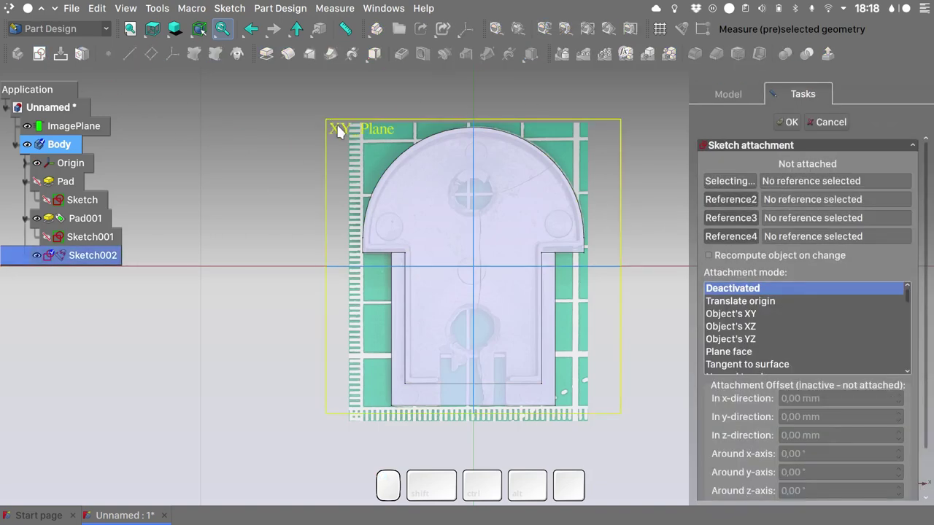
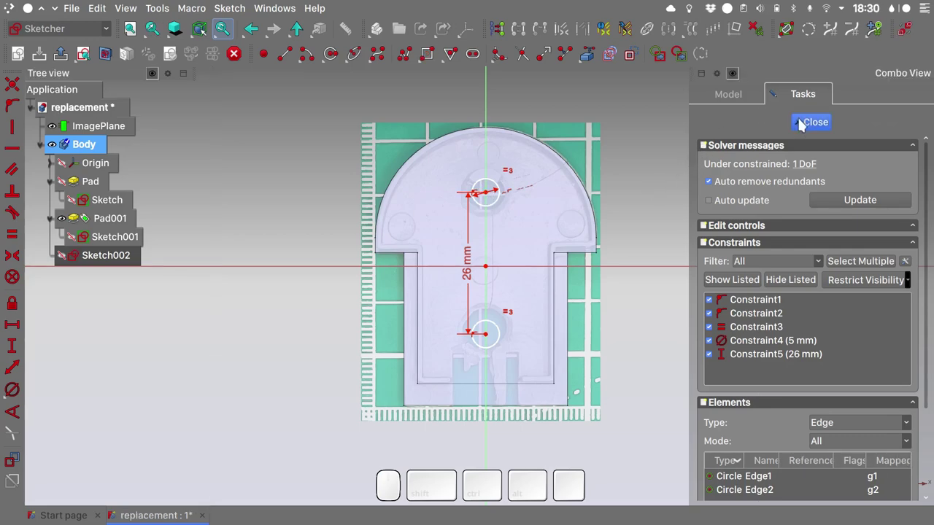
{"action": "left_click", "coordinate": [803, 125]}
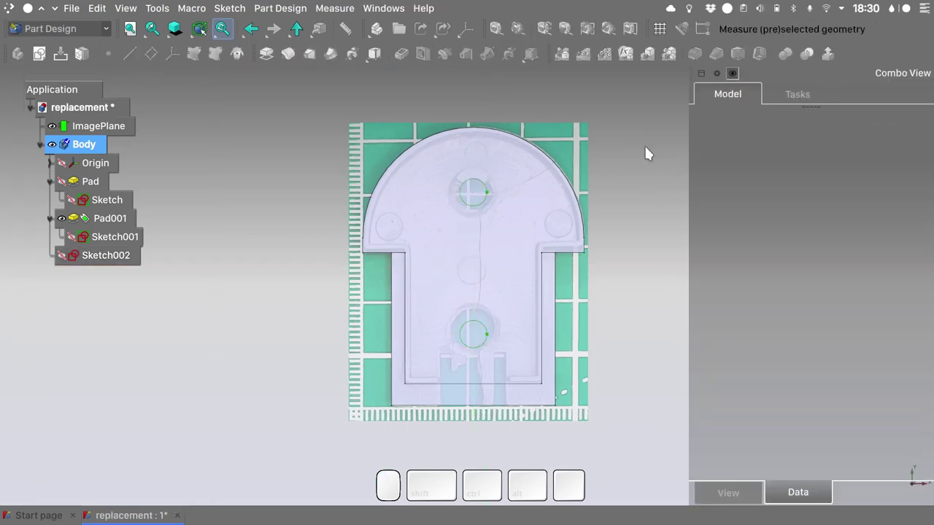
{"action": "left_click", "coordinate": [650, 151]}
{"action": "key", "text": "0"}
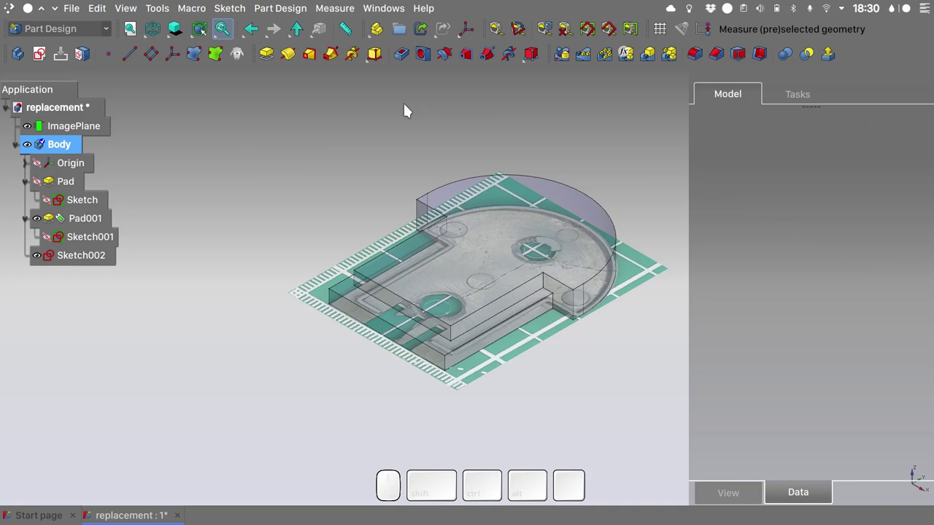
{"action": "left_click", "coordinate": [269, 58]}
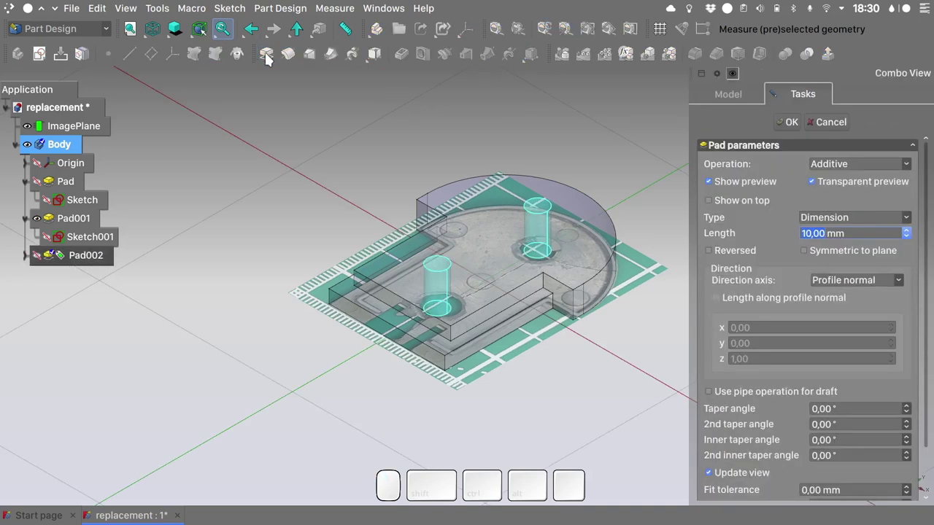
{"action": "left_click", "coordinate": [792, 126]}
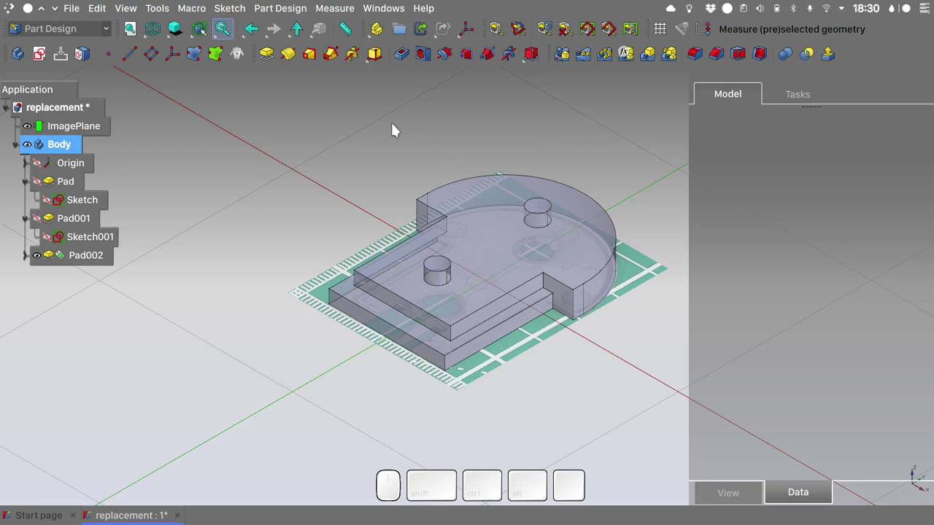
Step: Activate the Fasteners workbench and check in the Addon Manager that it is installed
{"action": "left_click", "coordinate": [109, 35]}
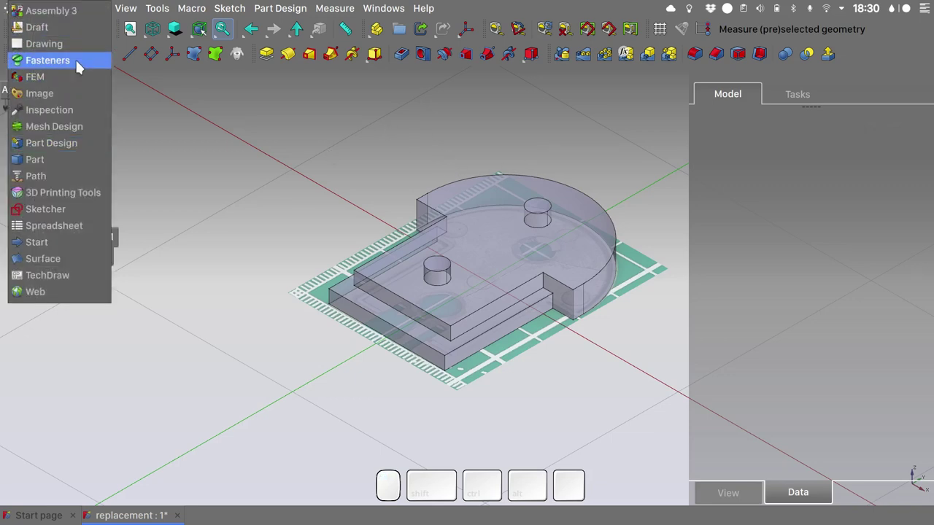
{"action": "left_click_drag", "start_coordinate": [80, 66], "coordinate": [305, 235]}
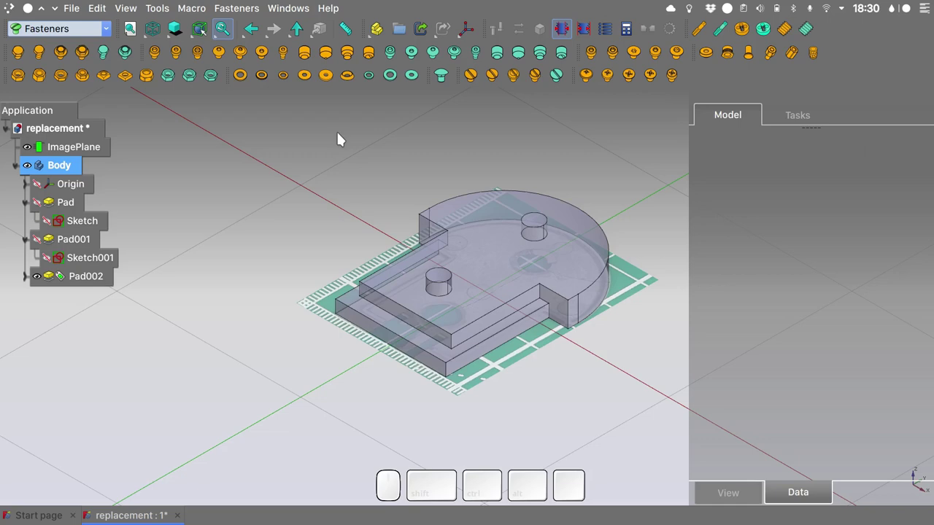
{"action": "left_click", "coordinate": [161, 17]}
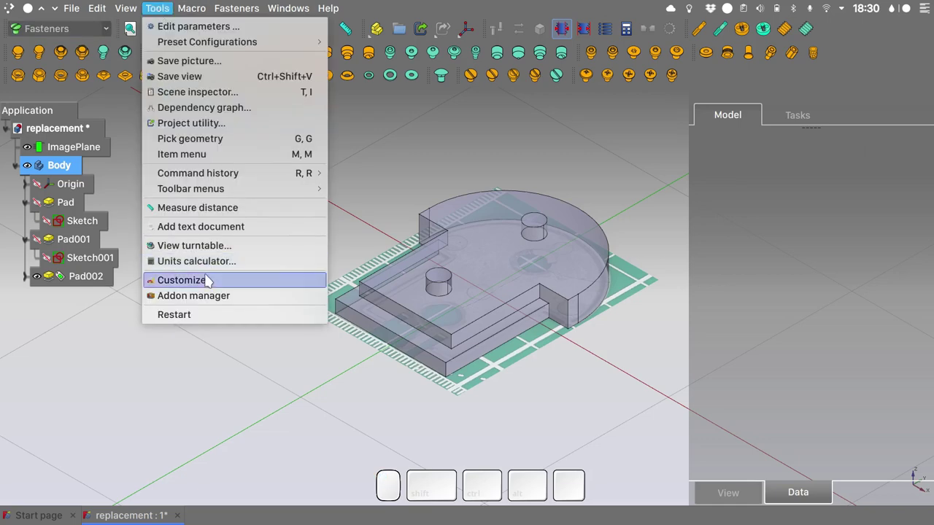
{"action": "left_click", "coordinate": [215, 302]}
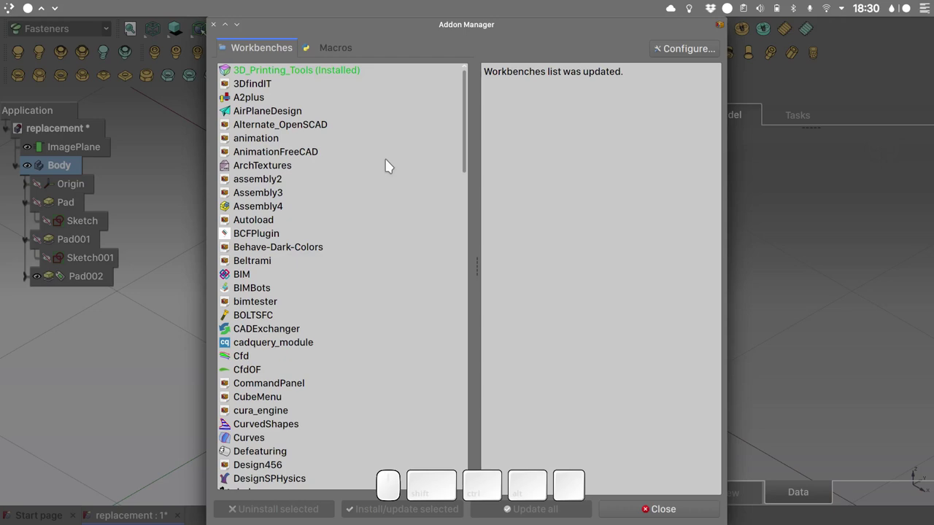
{"action": "scroll", "scroll_direction": "down", "scroll_amount": 3}
{"action": "left_click", "coordinate": [304, 317]}
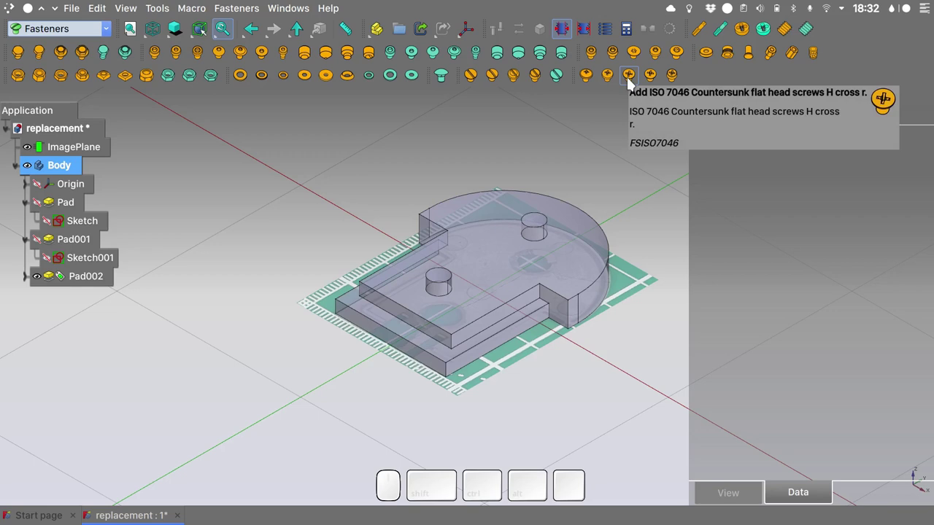
Step: Insert two ISO 7046 countersunk screws and resize both to M3.5 diameter, 14 mm length
{"action": "left_click", "coordinate": [630, 85]}
{"action": "left_click", "coordinate": [632, 87]}
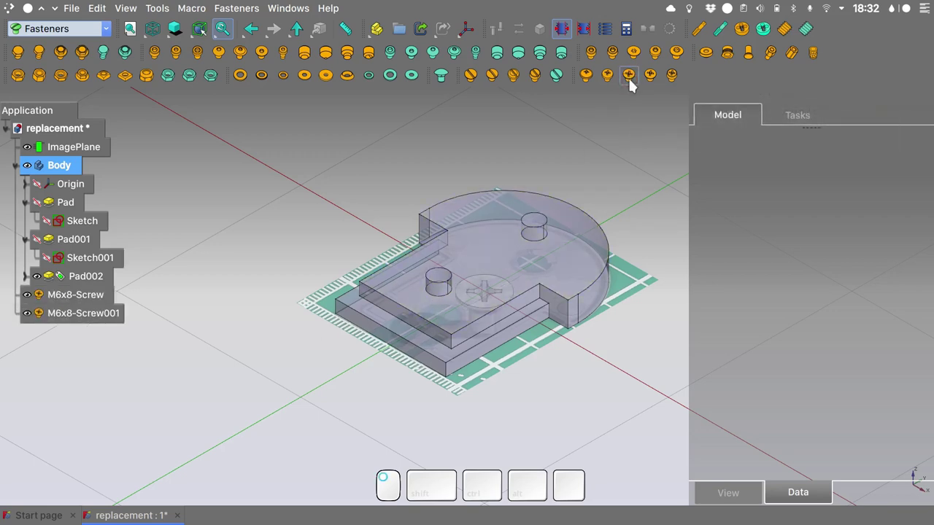
{"action": "left_click_drag", "start_coordinate": [84, 311], "coordinate": [817, 167]}
{"action": "left_click", "coordinate": [817, 198]}
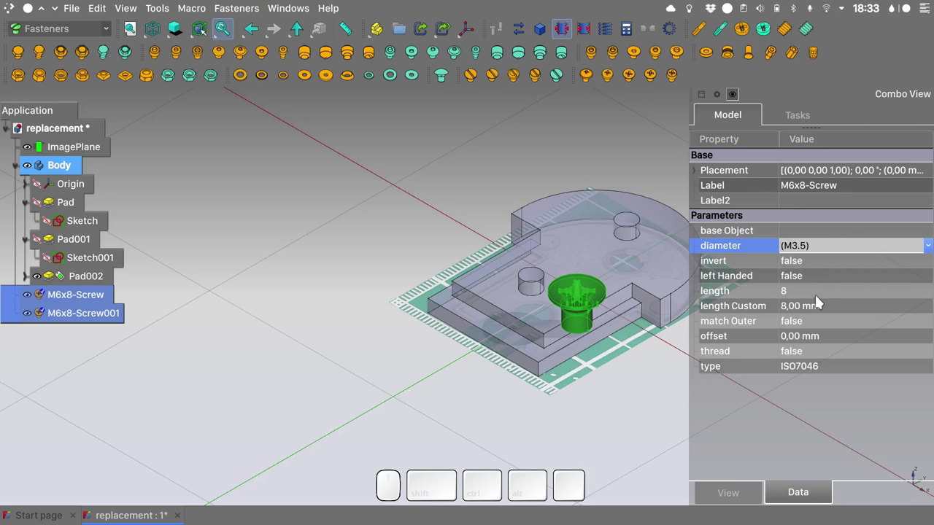
{"action": "left_click", "coordinate": [817, 297]}
{"action": "left_click", "coordinate": [817, 297]}
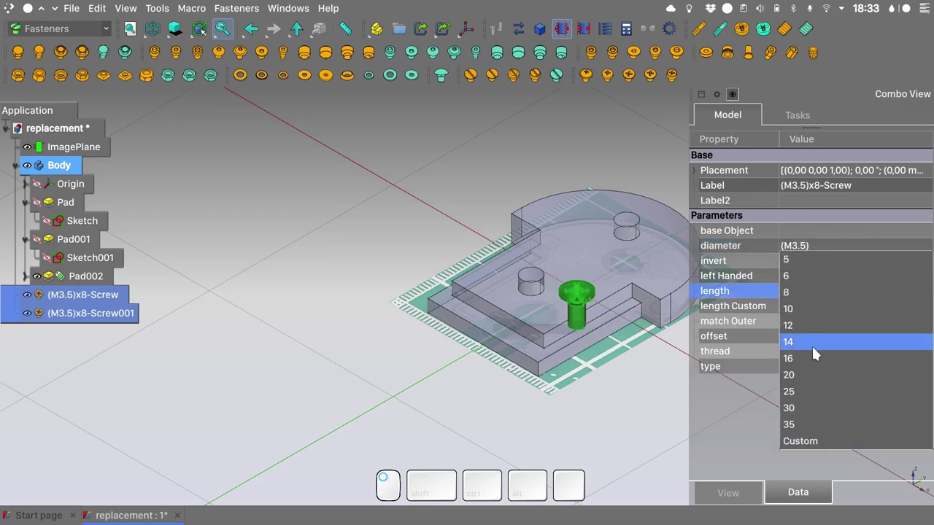
{"action": "left_click", "coordinate": [814, 350]}
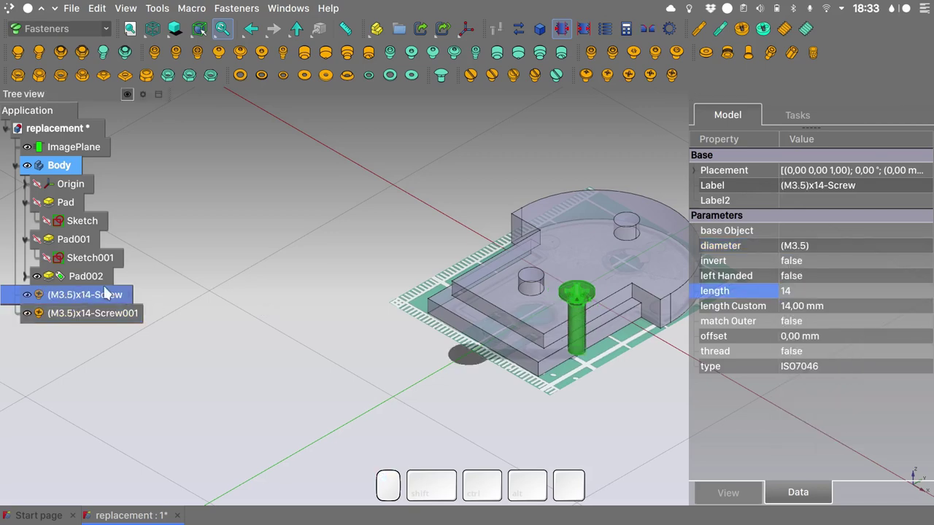
Step: Move the second screw toward the upper hole with Transform and view it from above
{"action": "right_click", "coordinate": [107, 298]}
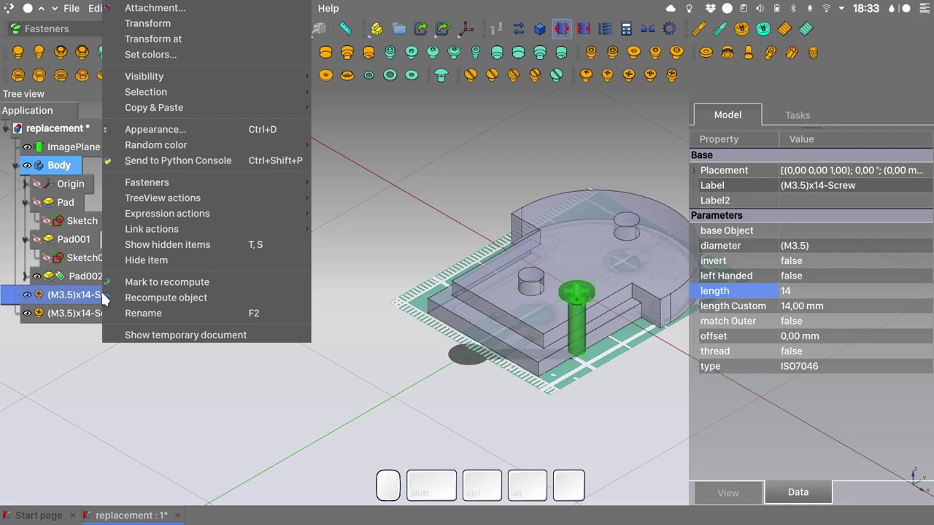
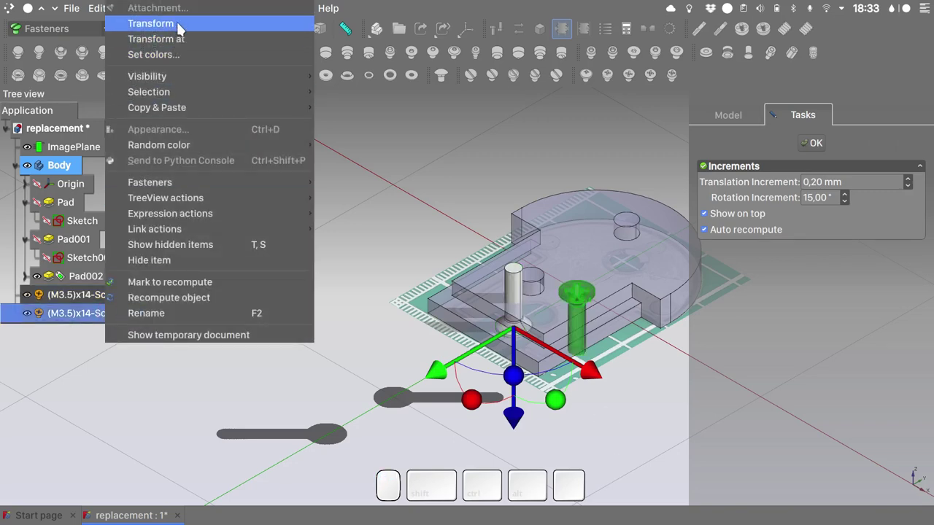
{"action": "left_click_drag", "start_coordinate": [182, 28], "coordinate": [817, 142]}
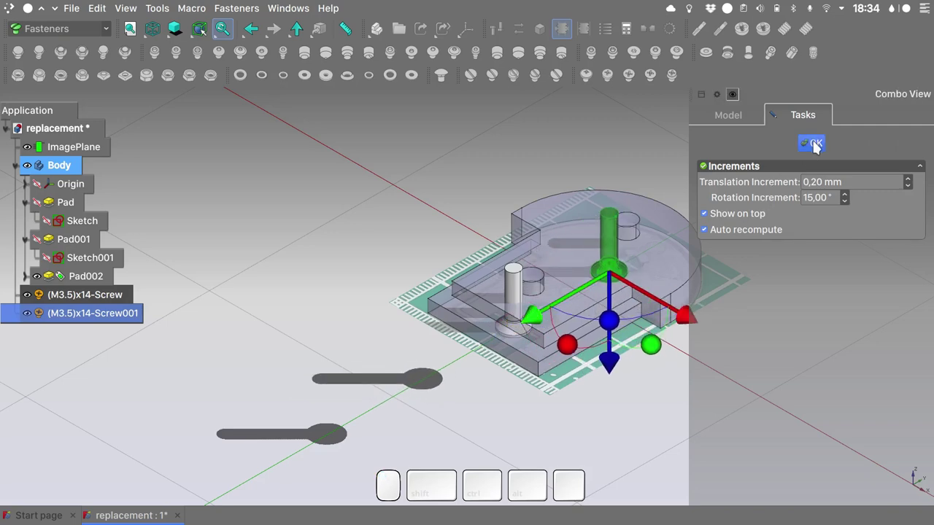
{"action": "left_click_drag", "start_coordinate": [817, 147], "coordinate": [584, 155]}
{"action": "key", "text": "2"}
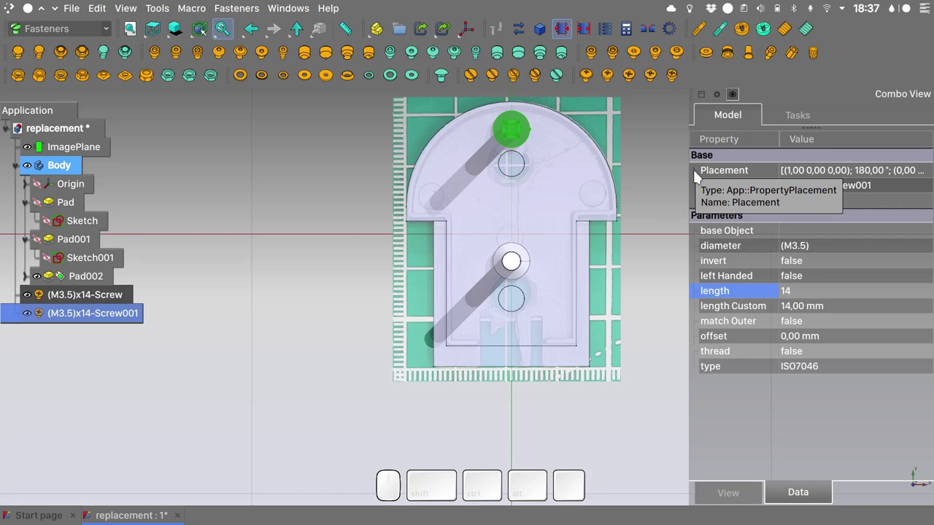
Step: Set the screw's Placement position y to exactly 20 mm, check the other screw, select Body
{"action": "left_click", "coordinate": [699, 176]}
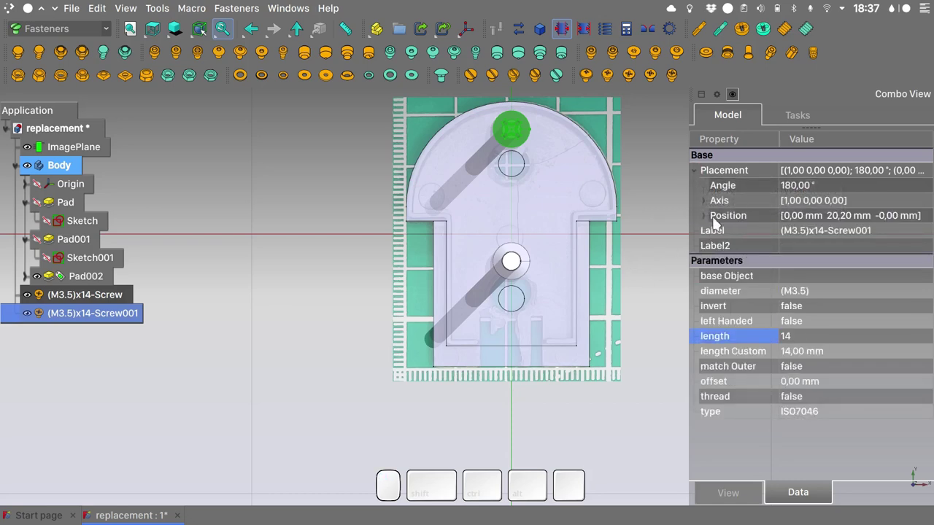
{"action": "left_click", "coordinate": [709, 221]}
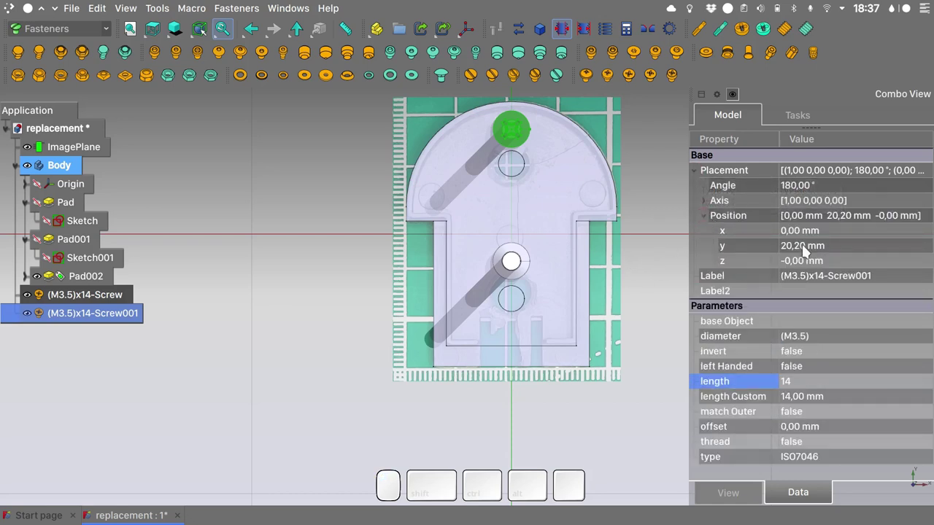
{"action": "left_click", "coordinate": [805, 252]}
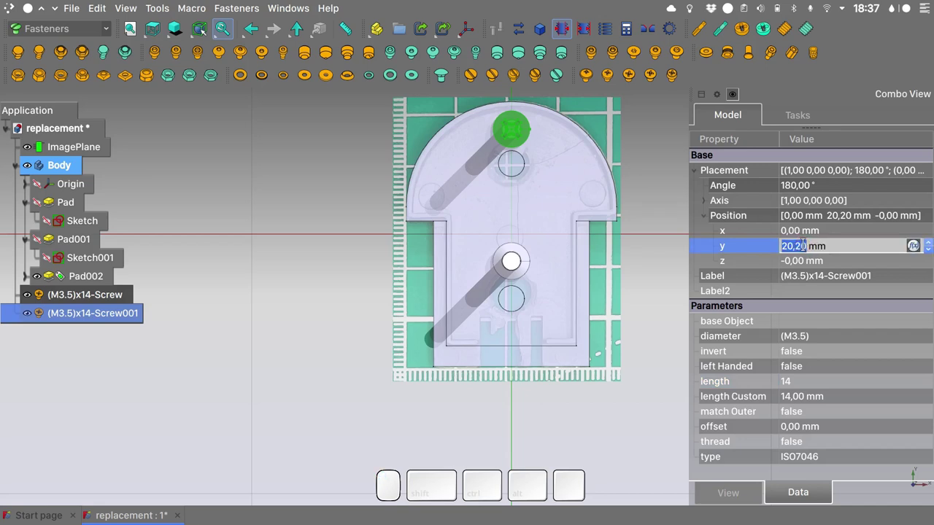
{"action": "key", "text": "2"}
{"action": "key", "text": "0"}
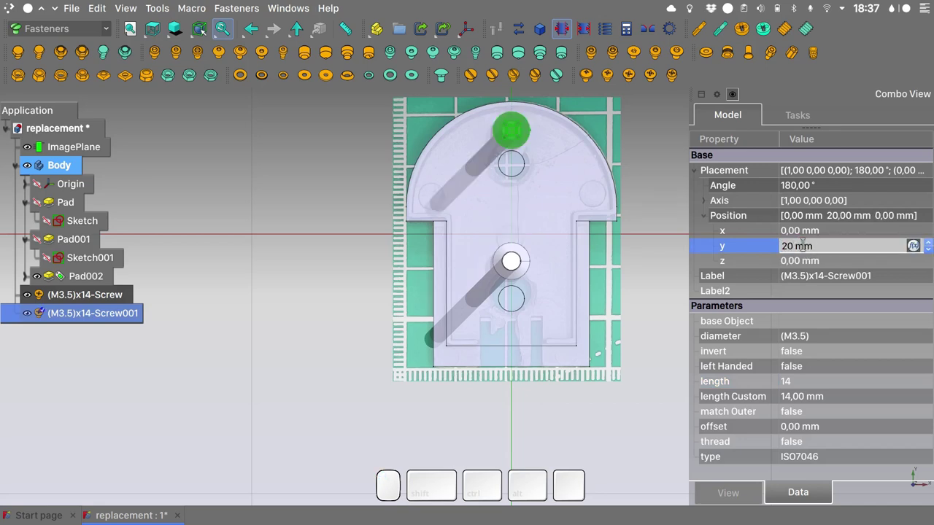
{"action": "key", "text": "Return"}
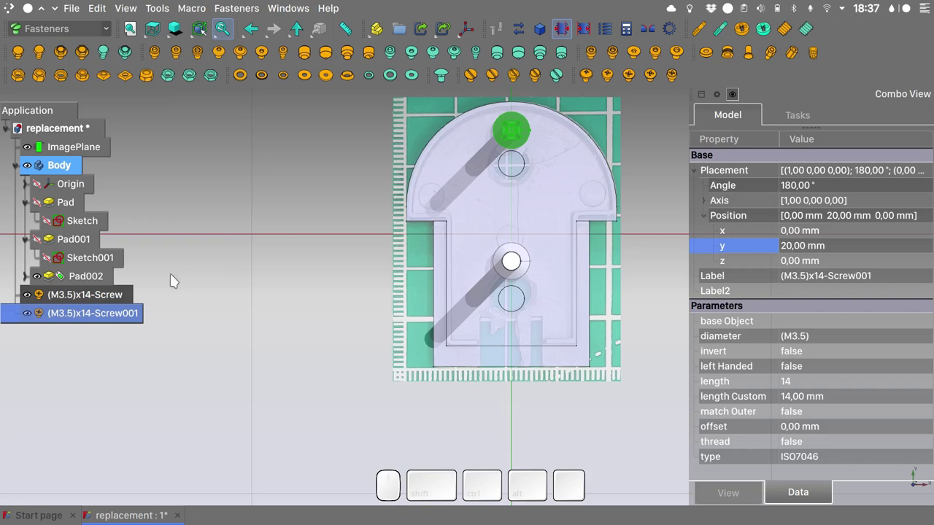
{"action": "left_click", "coordinate": [111, 297]}
{"action": "left_click", "coordinate": [802, 250]}
{"action": "key", "text": "Return"}
{"action": "left_click", "coordinate": [633, 313]}
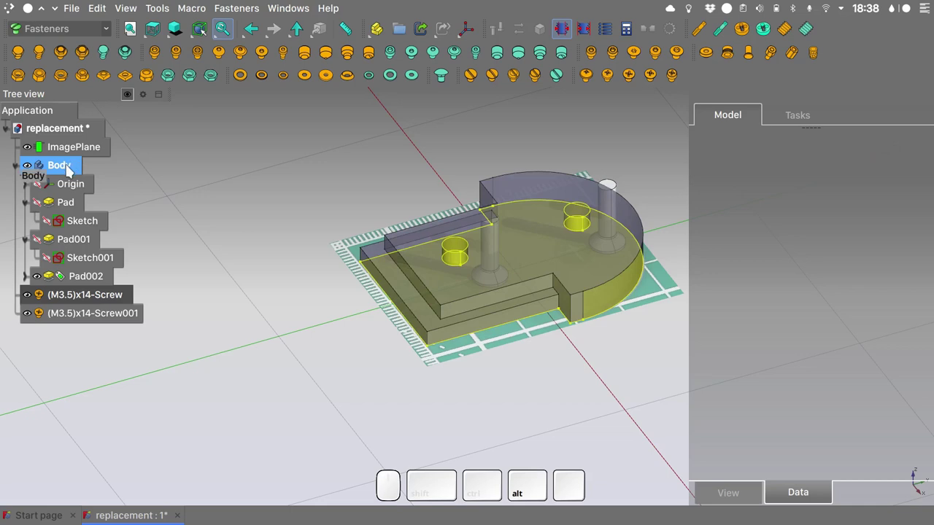
Step: Back in Part Design, create Sketch003 attached to the XY plane
{"action": "left_click", "coordinate": [108, 36]}
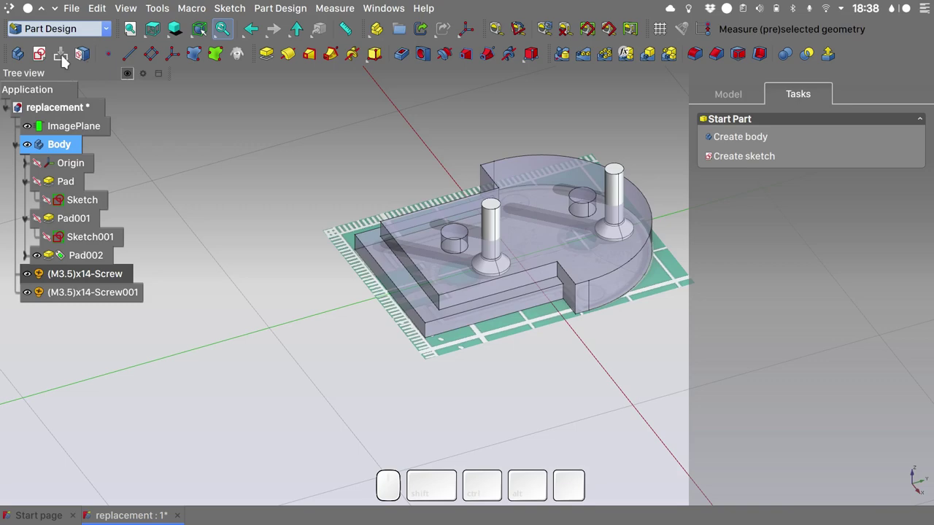
{"action": "left_click", "coordinate": [39, 57]}
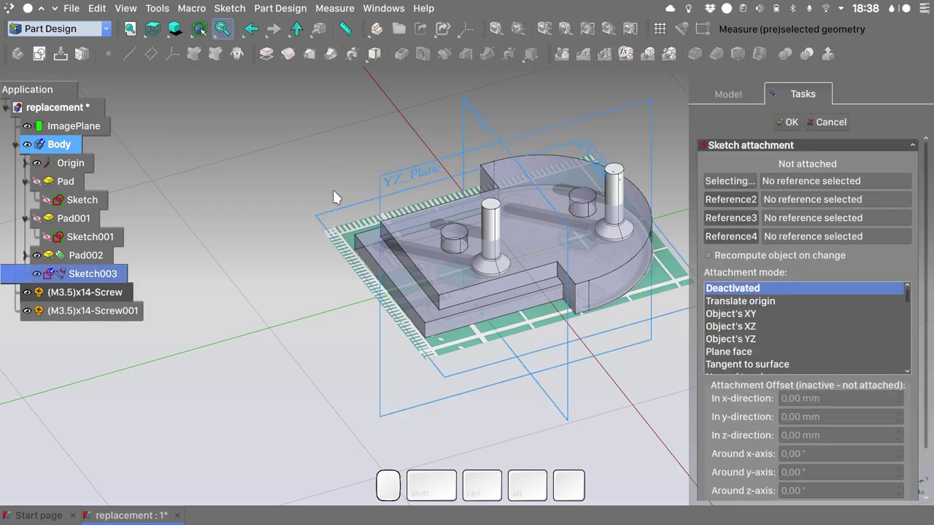
{"action": "left_click", "coordinate": [343, 210]}
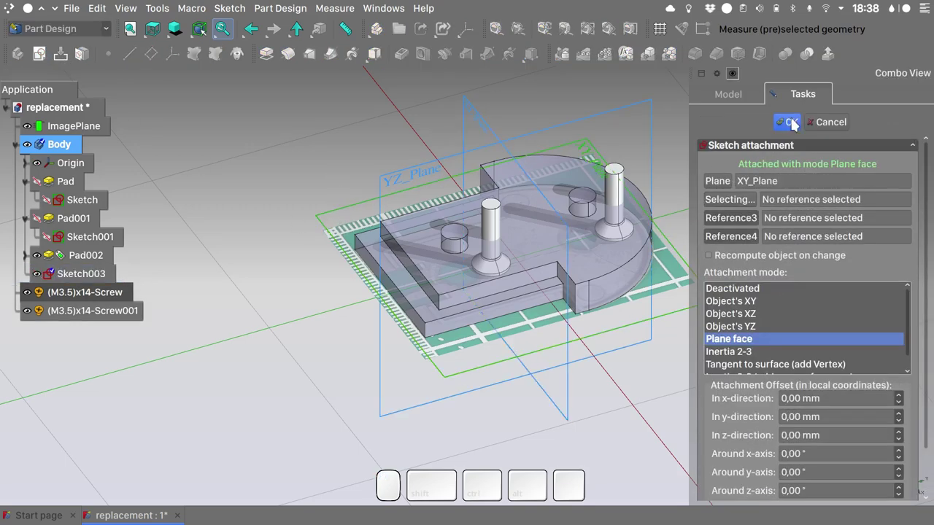
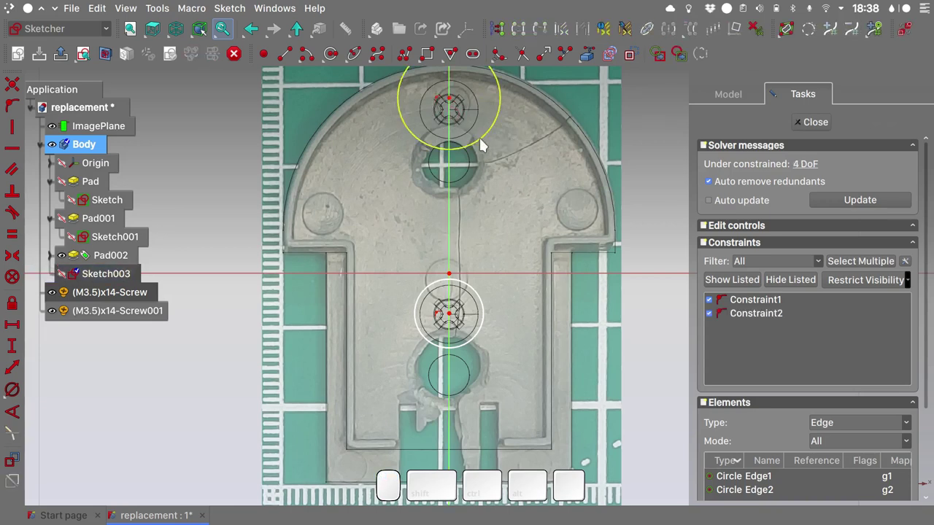
Step: Make both circles equal and give them a 3.5 mm diameter
{"action": "left_click", "coordinate": [486, 143]}
{"action": "left_click", "coordinate": [489, 308]}
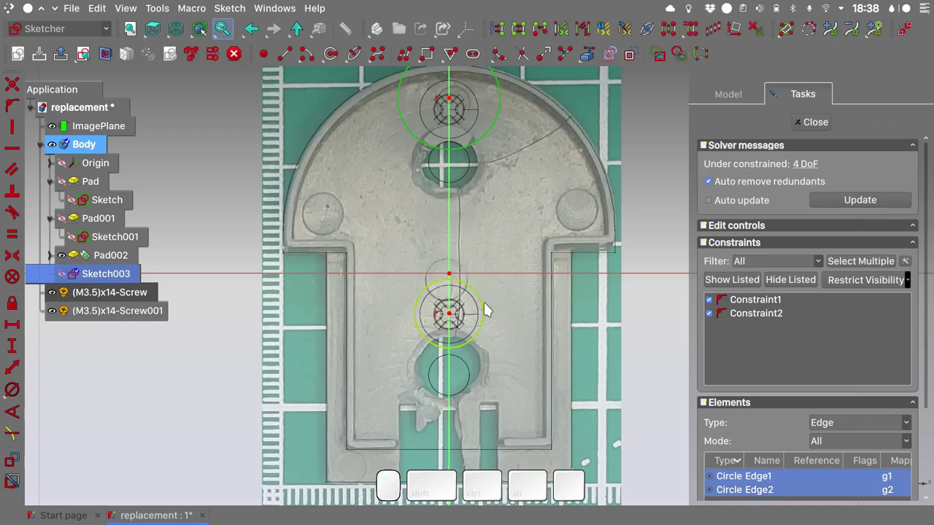
{"action": "key", "text": "e"}
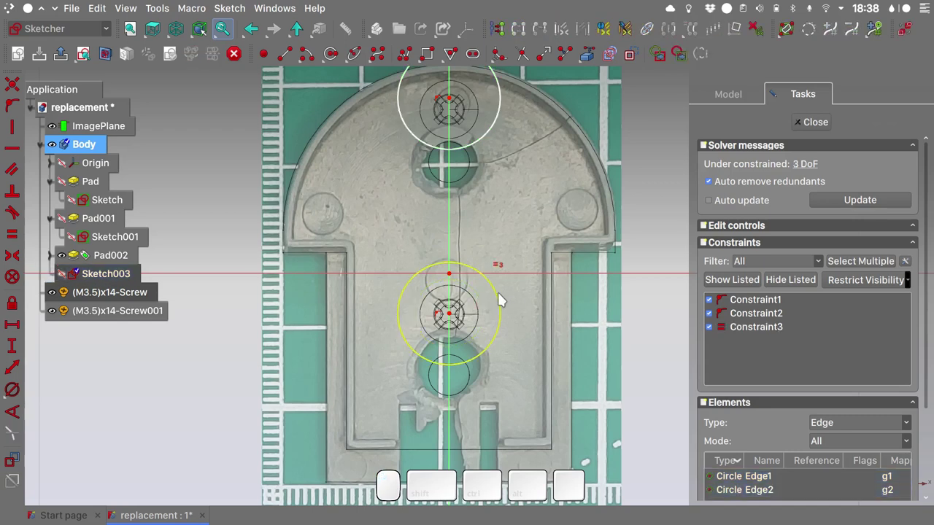
{"action": "left_click", "coordinate": [503, 298]}
{"action": "key", "text": "d"}
{"action": "key", "text": "r"}
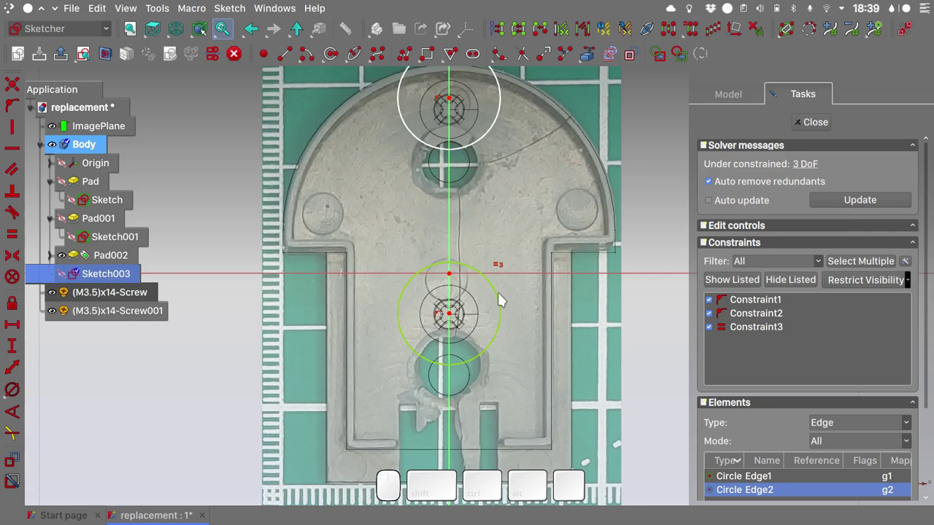
{"action": "left_click", "coordinate": [504, 308]}
{"action": "key", "text": "r"}
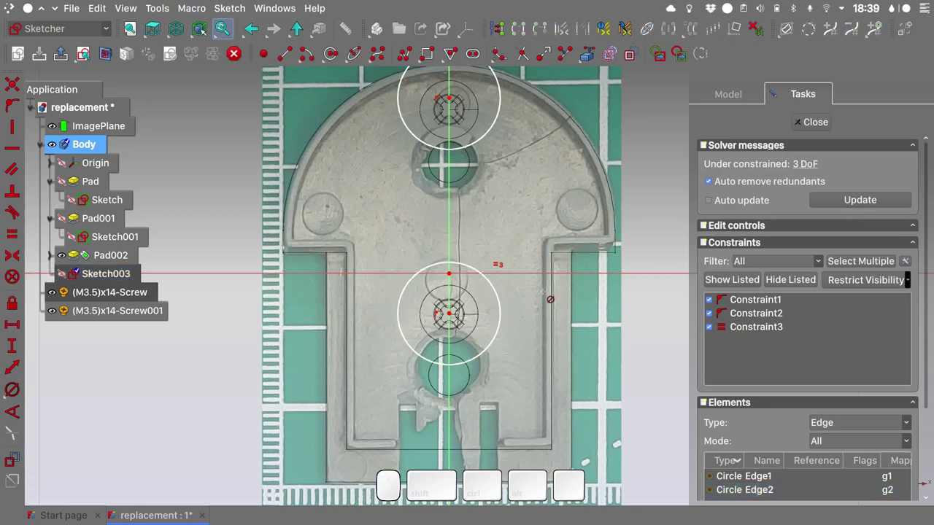
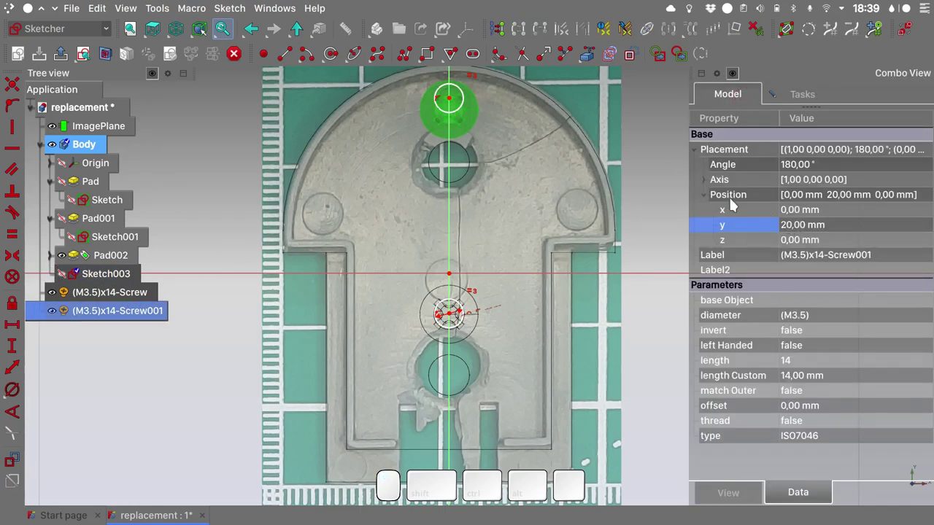
{"action": "left_click", "coordinate": [809, 99]}
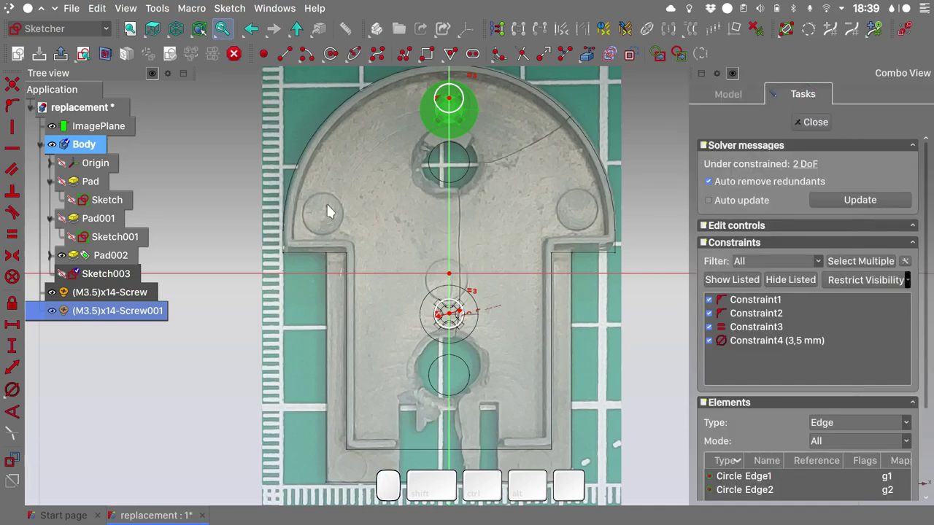
Step: Add vertical distances of 20 mm to the upper centre and 5 mm from origin to the lower
{"action": "left_click", "coordinate": [658, 214]}
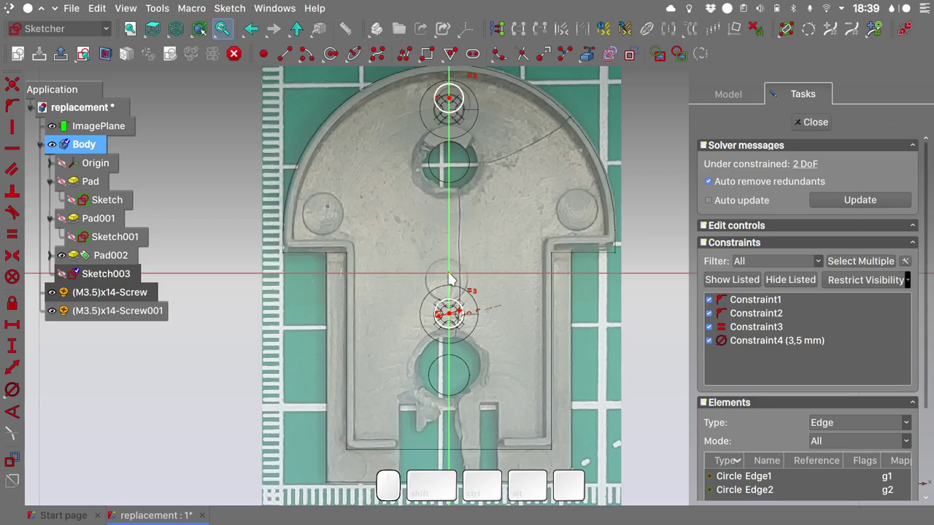
{"action": "left_click", "coordinate": [454, 277]}
{"action": "left_click", "coordinate": [454, 102]}
{"action": "key", "text": "i"}
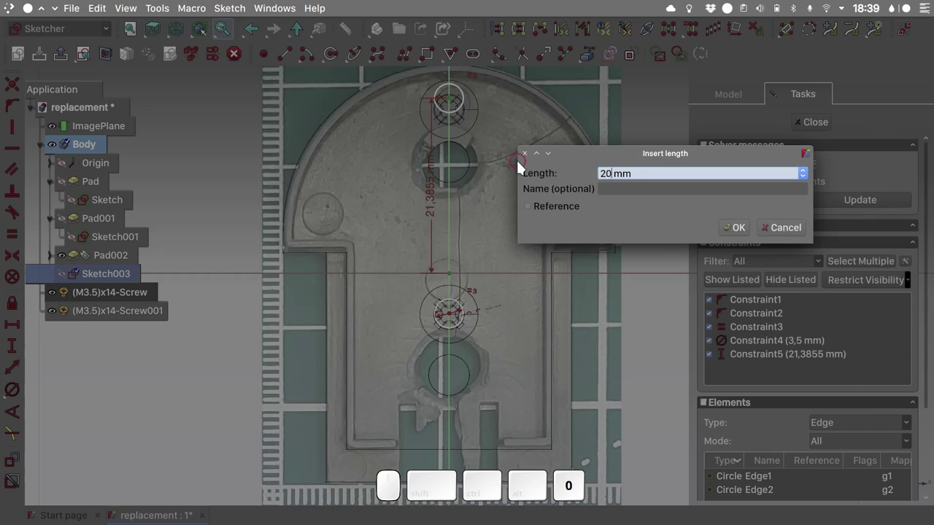
{"action": "key", "text": "Return"}
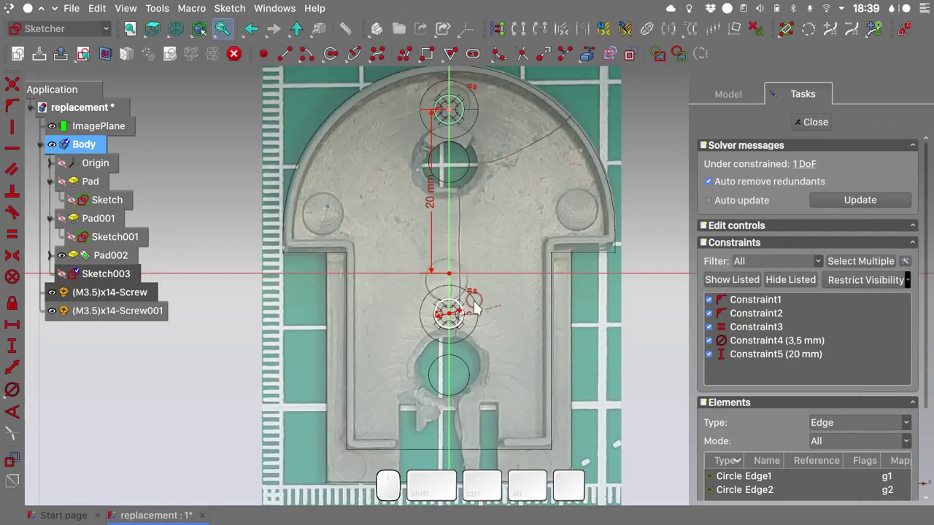
{"action": "left_click", "coordinate": [452, 320]}
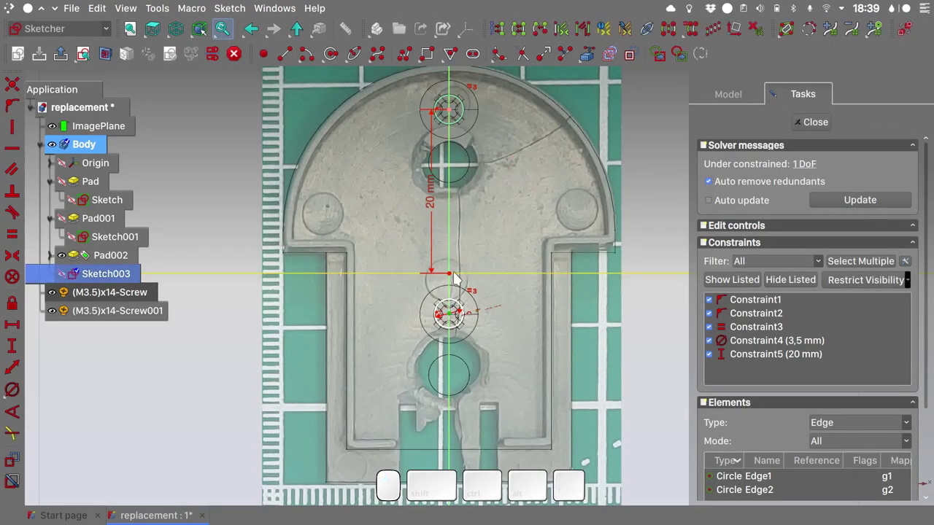
{"action": "left_click", "coordinate": [454, 278]}
{"action": "key", "text": "i"}
{"action": "key", "text": "5"}
{"action": "key", "text": "Return"}
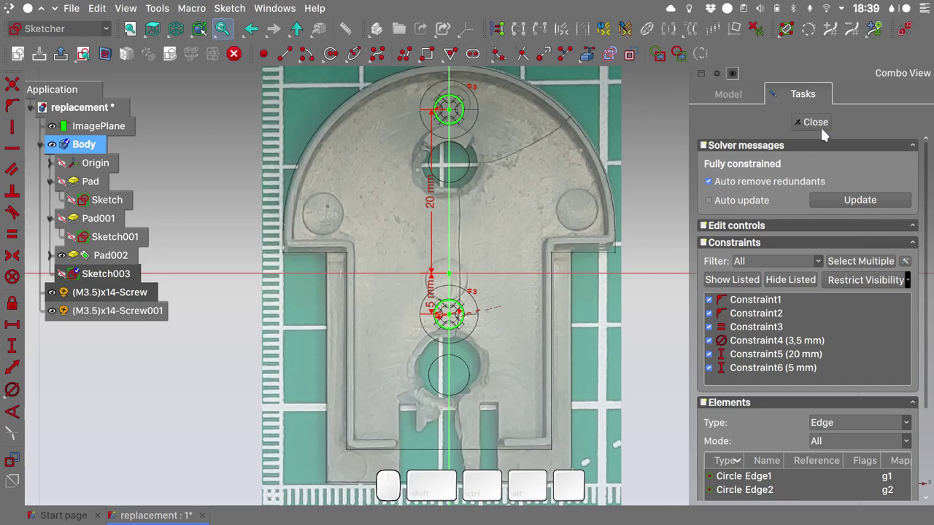
Step: Close the sketch and hide both screws and the reference photo
{"action": "left_click", "coordinate": [817, 129]}
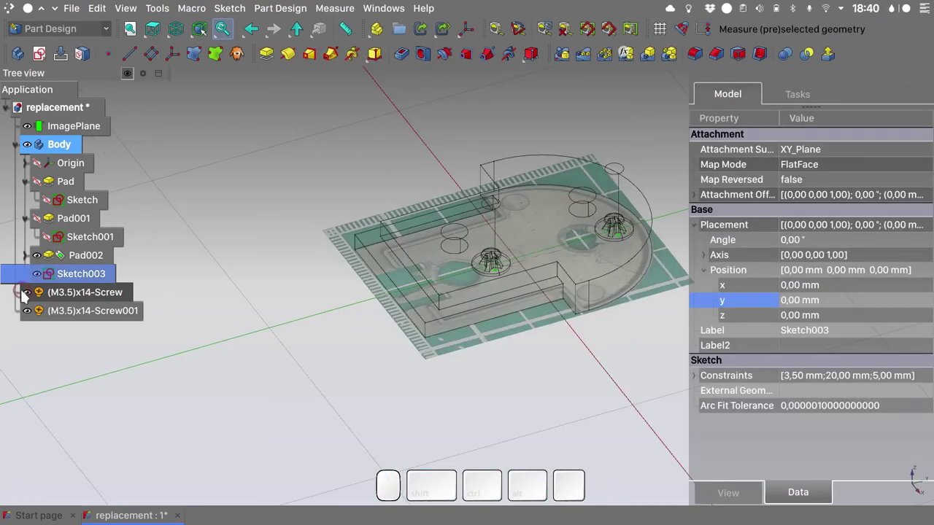
{"action": "left_click", "coordinate": [29, 297]}
{"action": "left_click", "coordinate": [30, 313]}
{"action": "key", "text": "q"}
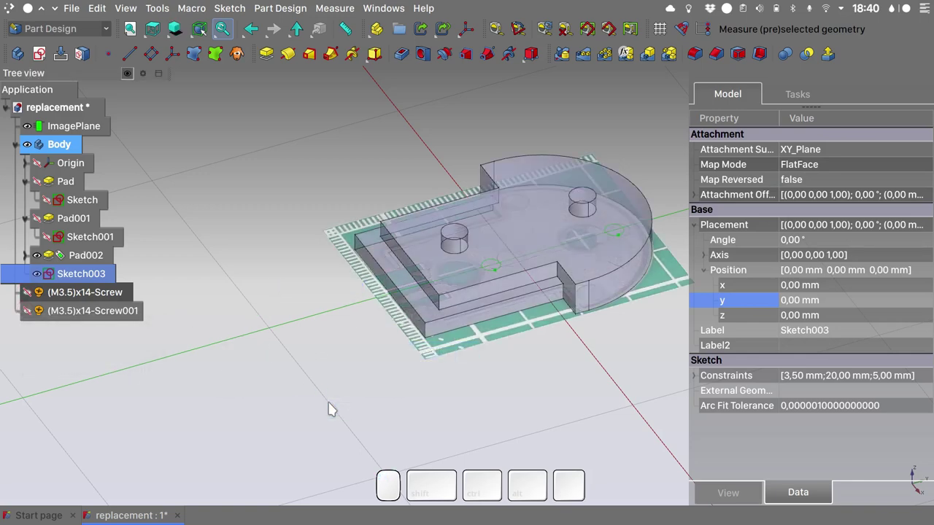
Step: Set the Body's transparency back to 0 and view the part from underneath
{"action": "left_click", "coordinate": [404, 406]}
{"action": "left_click", "coordinate": [60, 156]}
{"action": "key", "text": "ctrl+d"}
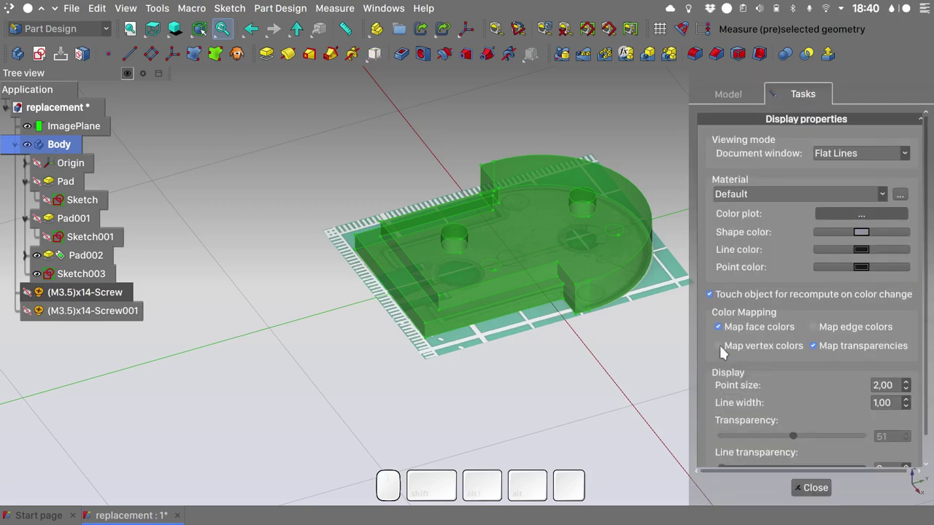
{"action": "left_click_drag", "start_coordinate": [796, 439], "coordinate": [495, 394]}
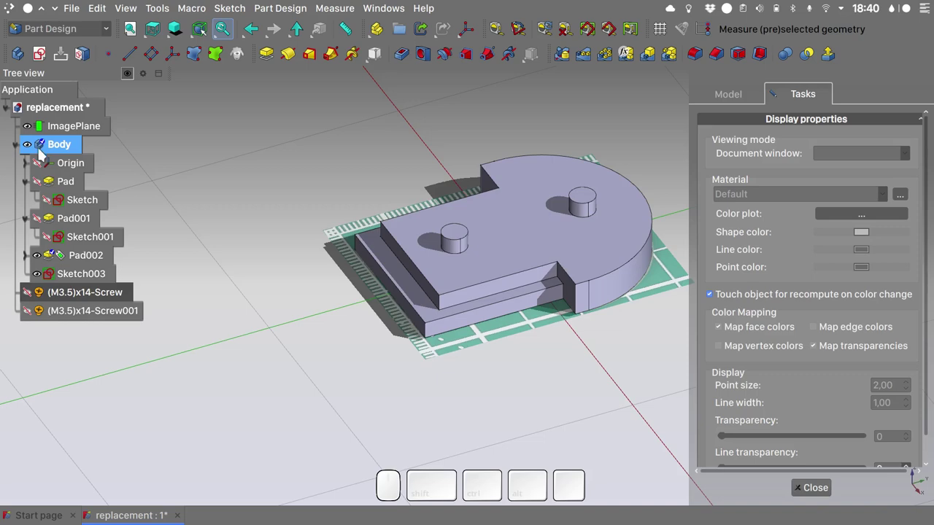
{"action": "left_click", "coordinate": [31, 131]}
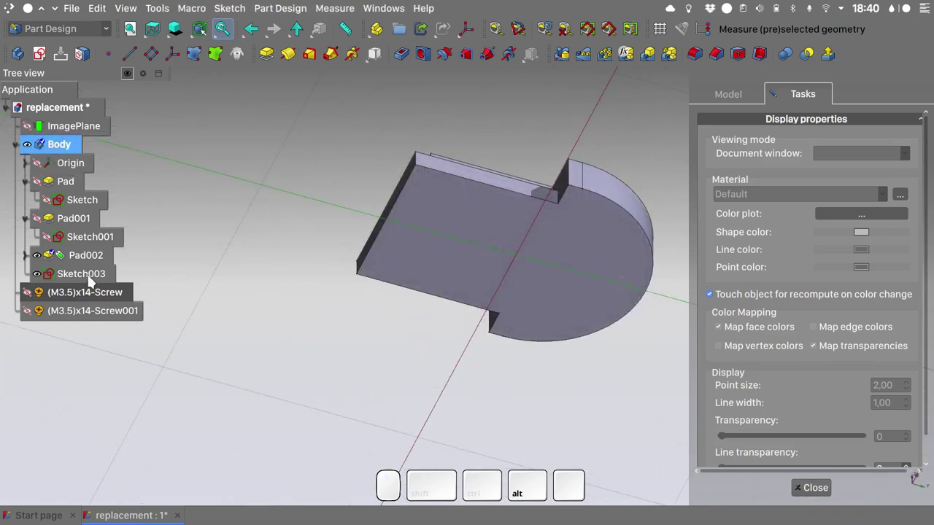
Step: Start a Hole feature from Sketch003 and adjust its initial options
{"action": "left_click", "coordinate": [89, 283]}
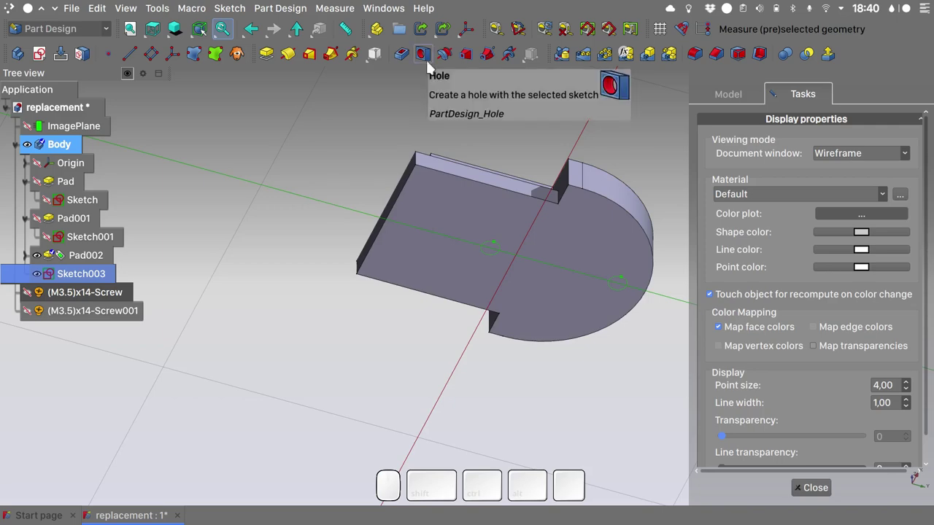
{"action": "left_click", "coordinate": [429, 68]}
{"action": "left_click", "coordinate": [496, 280]}
{"action": "left_click", "coordinate": [855, 238]}
{"action": "left_click", "coordinate": [855, 258]}
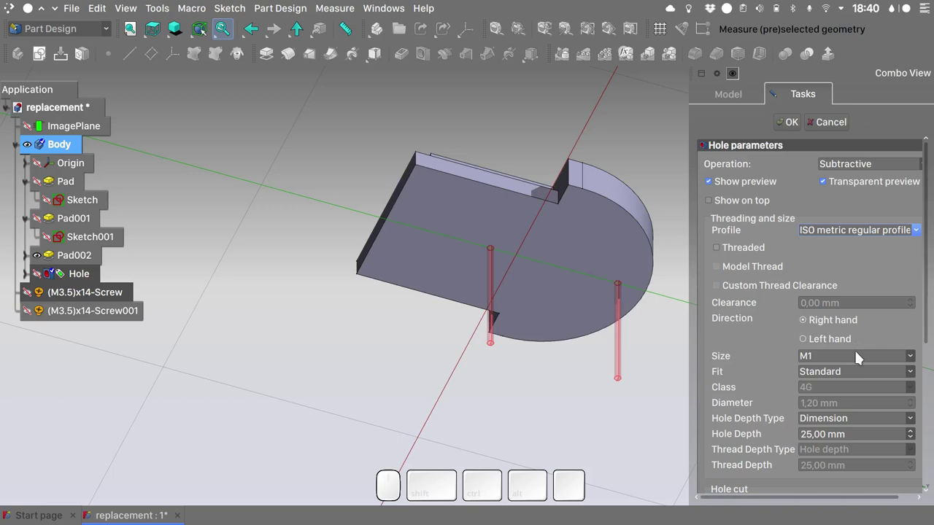
Step: Set hole size M3.5, wide fit and ISO 7046 countersink, then confirm the Hole
{"action": "left_click", "coordinate": [858, 365]}
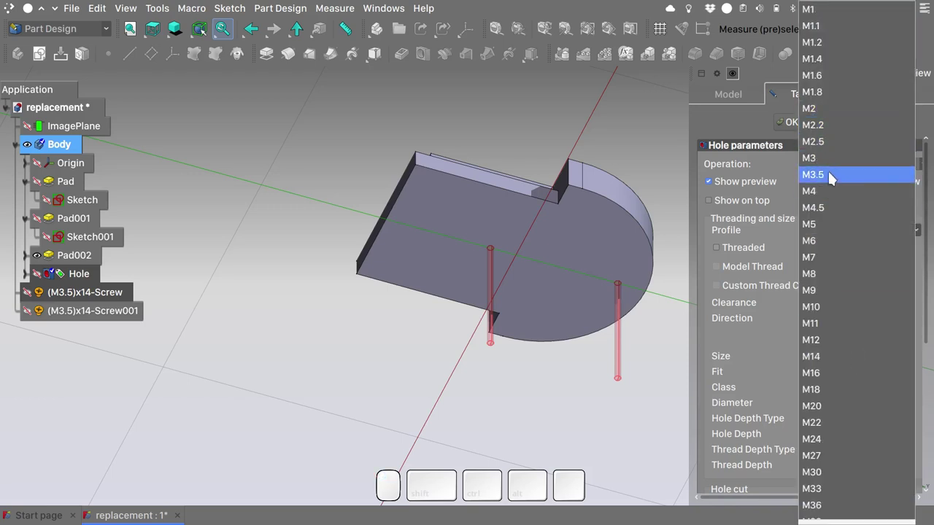
{"action": "left_click", "coordinate": [831, 178]}
{"action": "left_click", "coordinate": [814, 379]}
{"action": "left_click", "coordinate": [822, 410]}
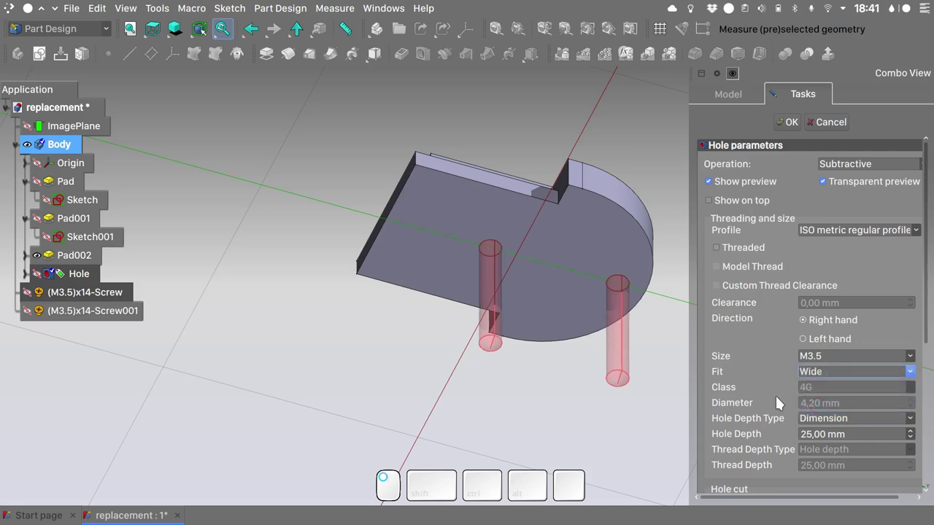
{"action": "left_click", "coordinate": [721, 456]}
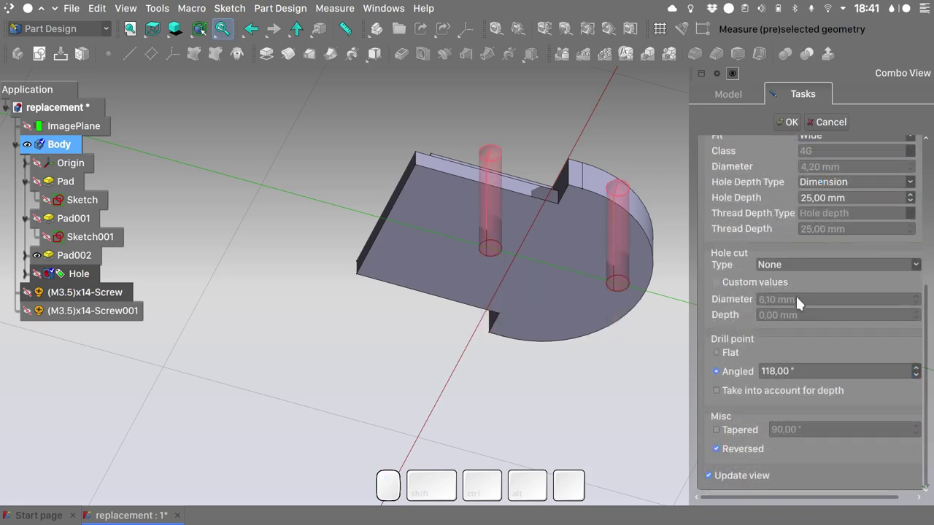
{"action": "left_click", "coordinate": [793, 273]}
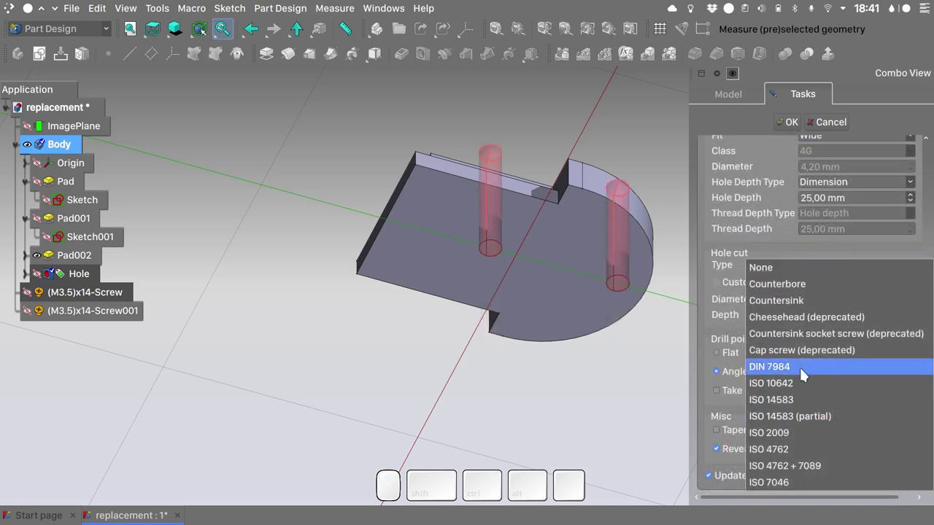
{"action": "left_click", "coordinate": [796, 490]}
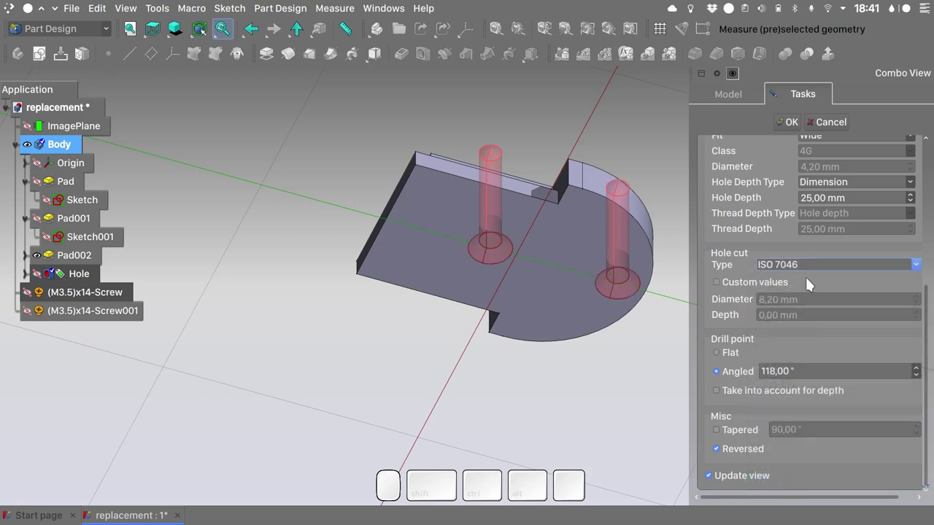
{"action": "left_click", "coordinate": [784, 129]}
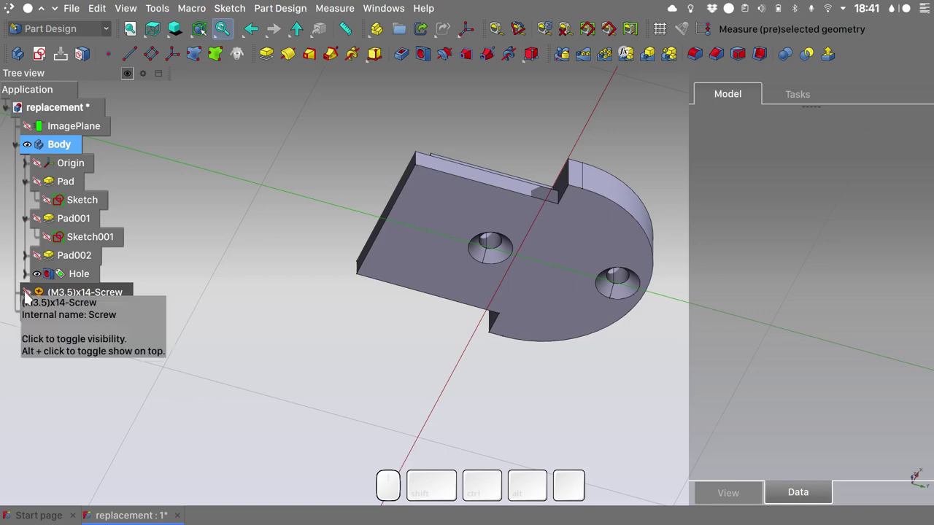
Step: Show both M3.5x14 screws in their countersunk holes and select the Body
{"action": "left_click", "coordinate": [27, 299]}
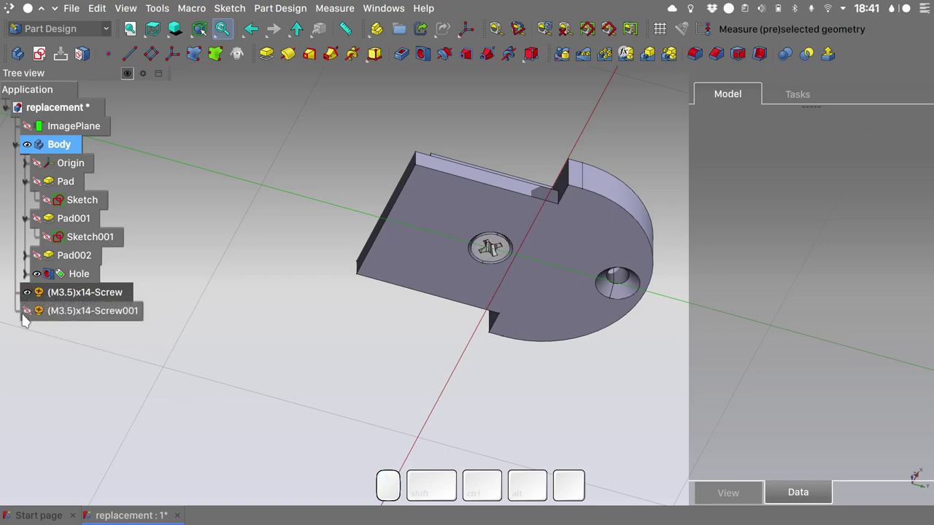
{"action": "left_click", "coordinate": [31, 314]}
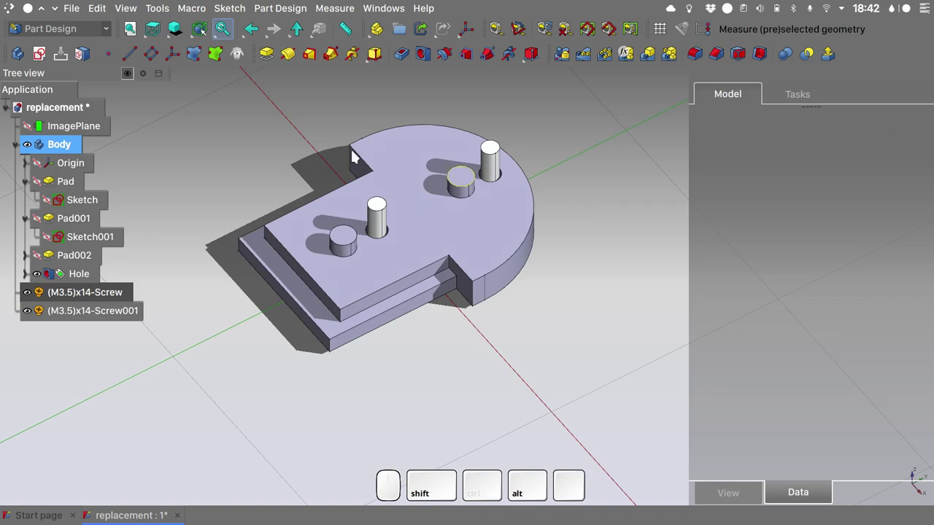
{"action": "left_click", "coordinate": [73, 153]}
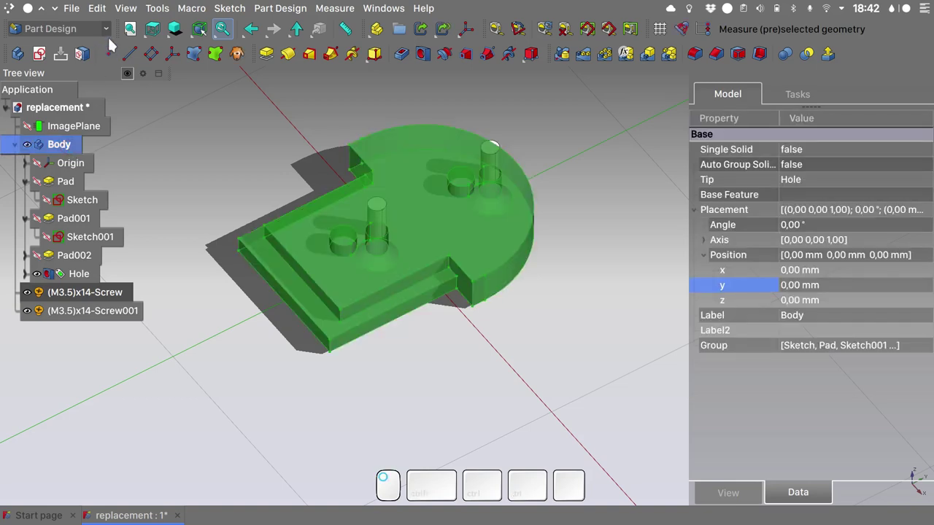
Step: From the Mesh Design workbench, tessellate the body into a mesh at 0.01 mm surface deviation
{"action": "left_click", "coordinate": [107, 34]}
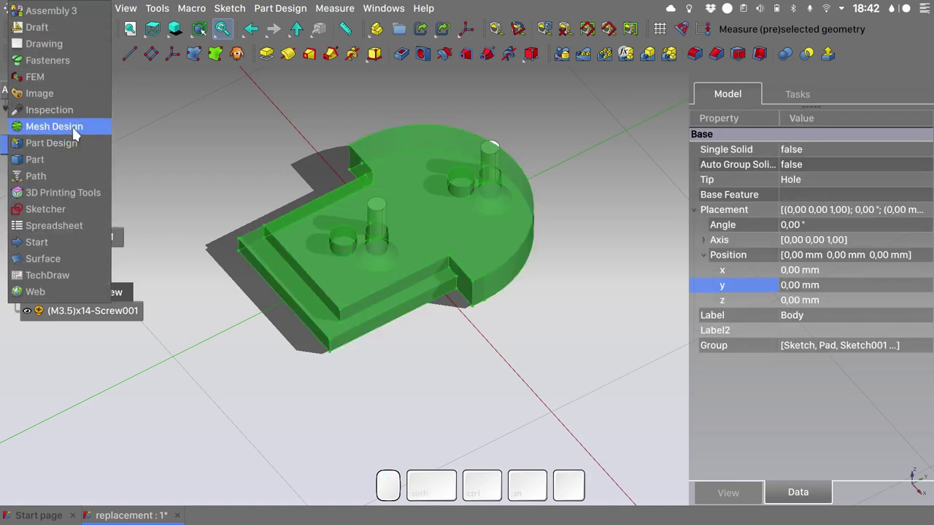
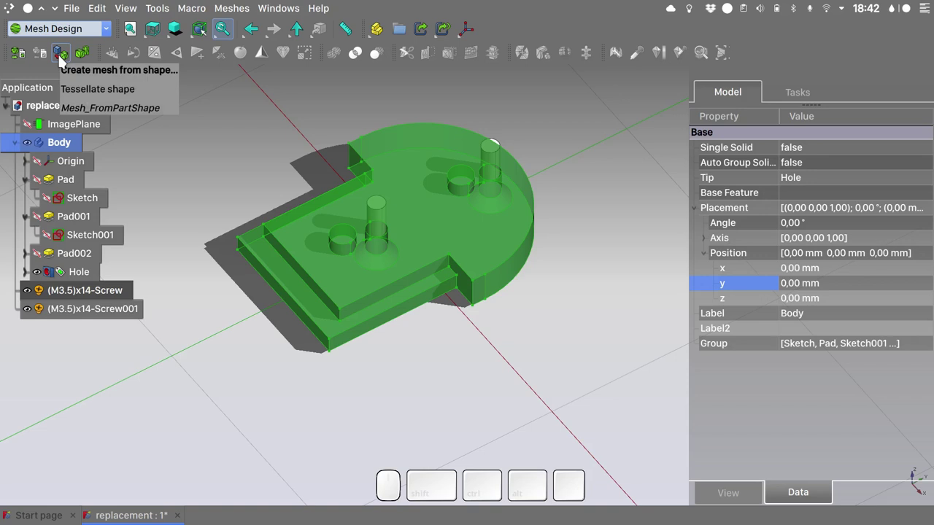
{"action": "left_click", "coordinate": [61, 63]}
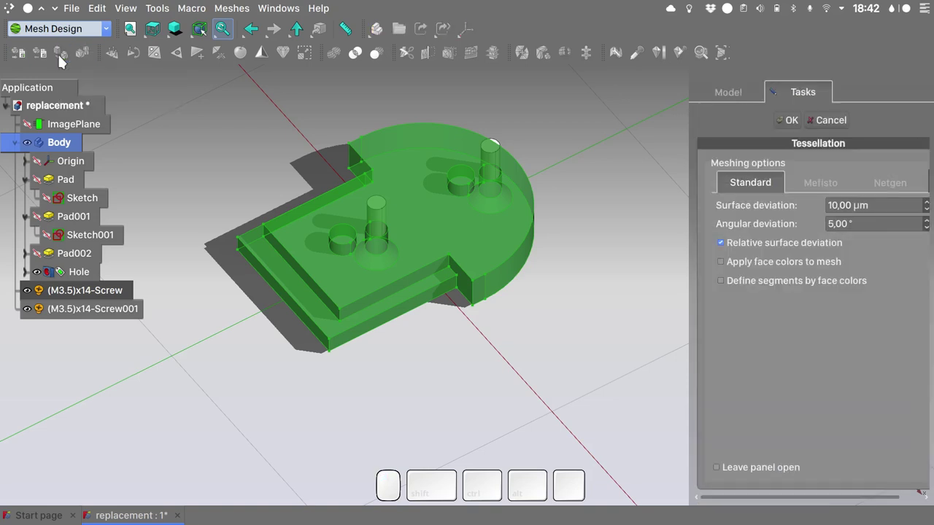
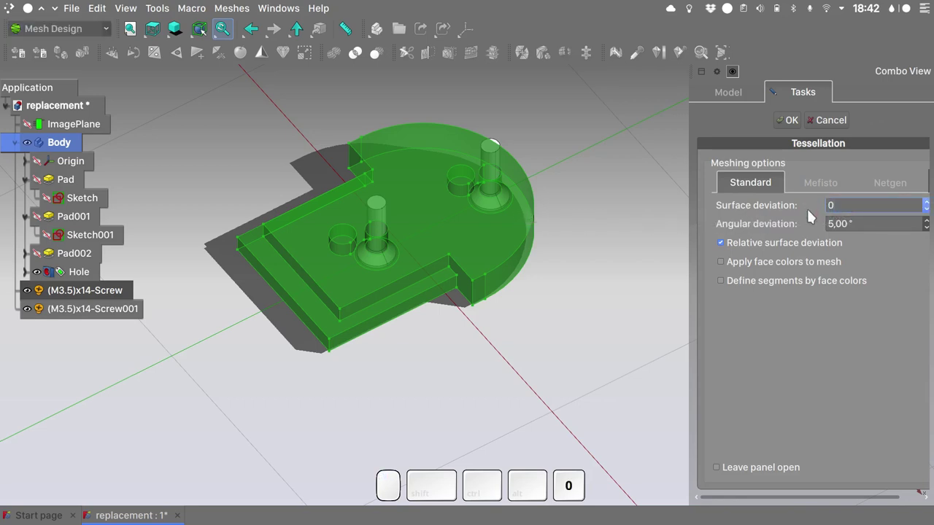
{"action": "key", "text": "0"}
{"action": "key", "text": "1"}
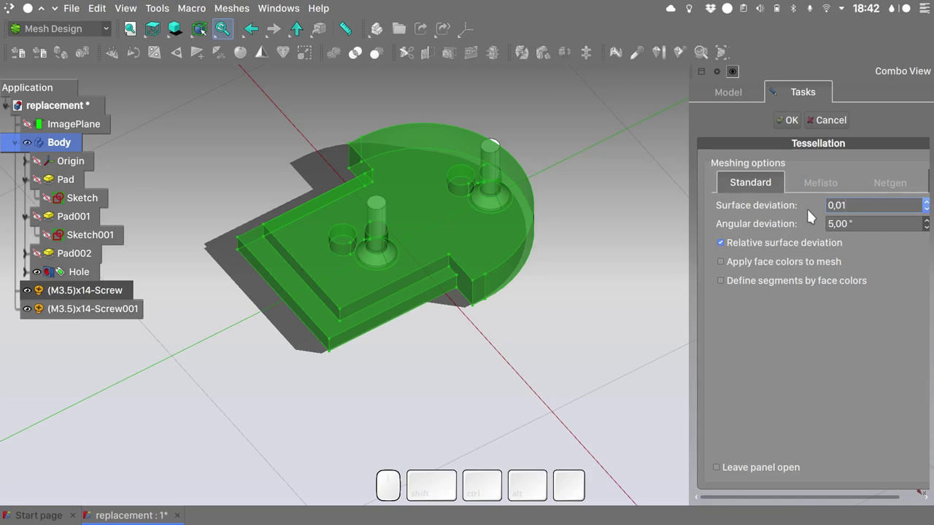
{"action": "key", "text": "m"}
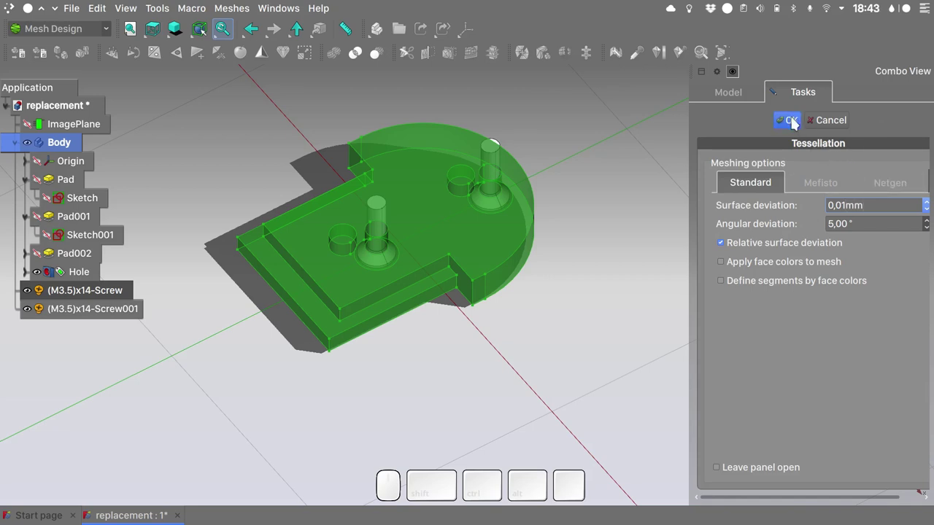
{"action": "left_click", "coordinate": [796, 122]}
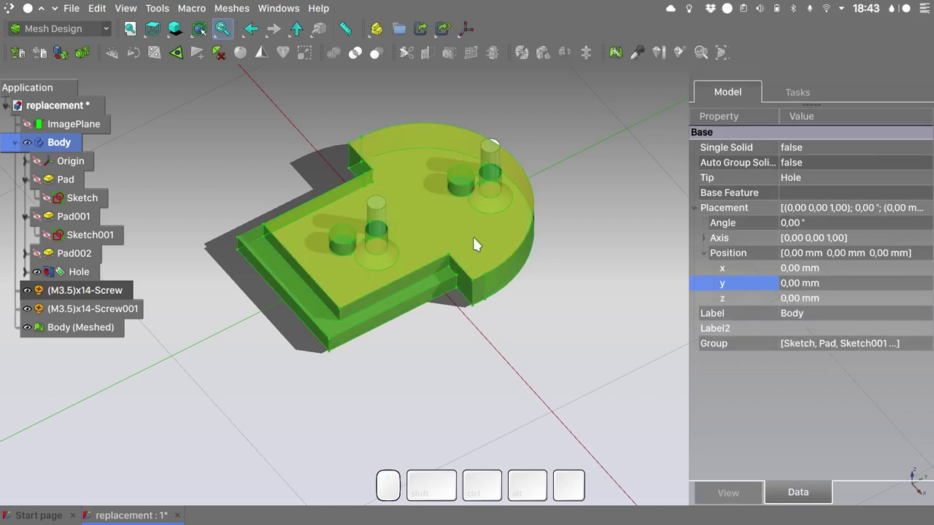
Step: Select the meshed body and hide the original Body and both screws, leaving the Shower_component mesh visible
{"action": "left_click", "coordinate": [75, 332]}
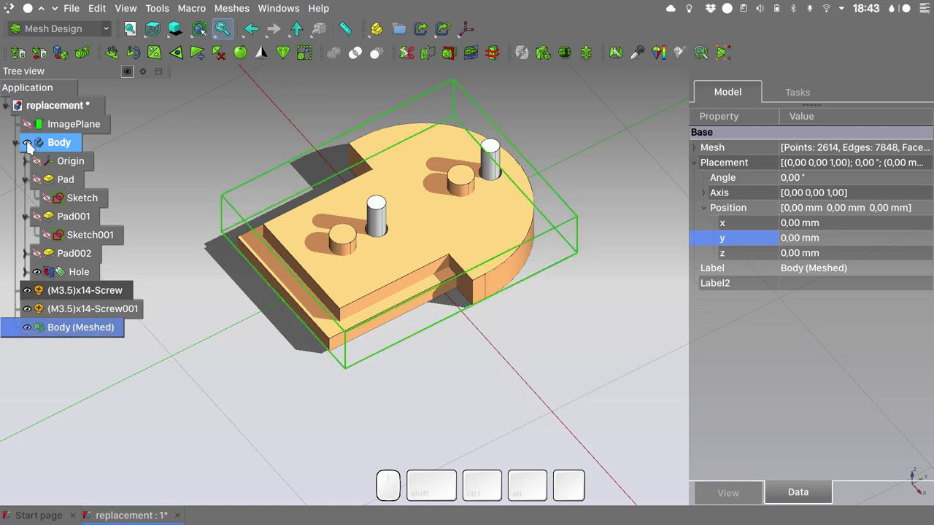
{"action": "left_click", "coordinate": [32, 146]}
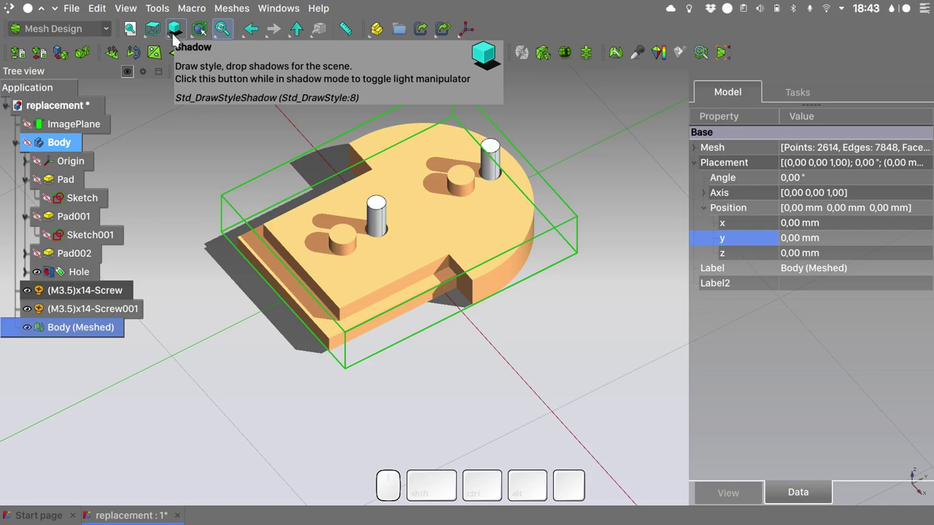
{"action": "left_click", "coordinate": [173, 41]}
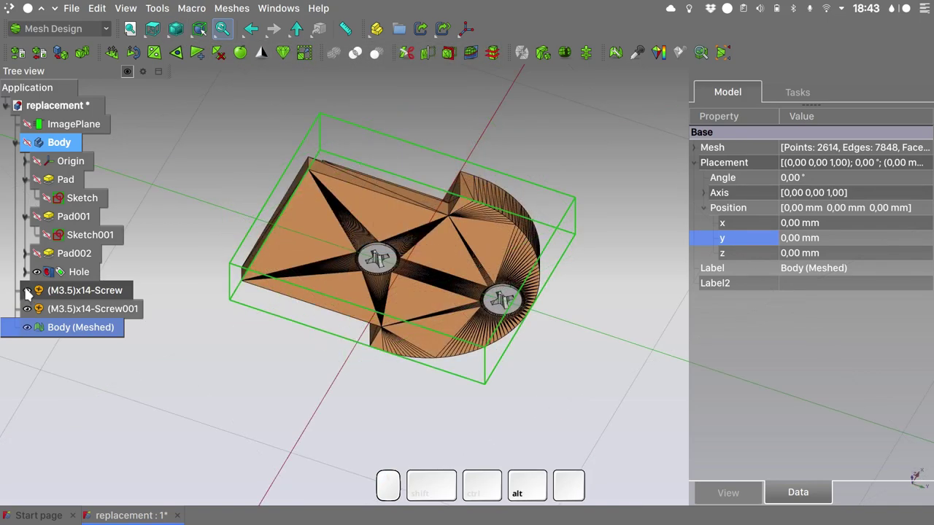
{"action": "left_click", "coordinate": [30, 292]}
{"action": "scroll", "scroll_direction": "up", "scroll_amount": 3}
{"action": "scroll", "scroll_direction": "down", "scroll_amount": 3}
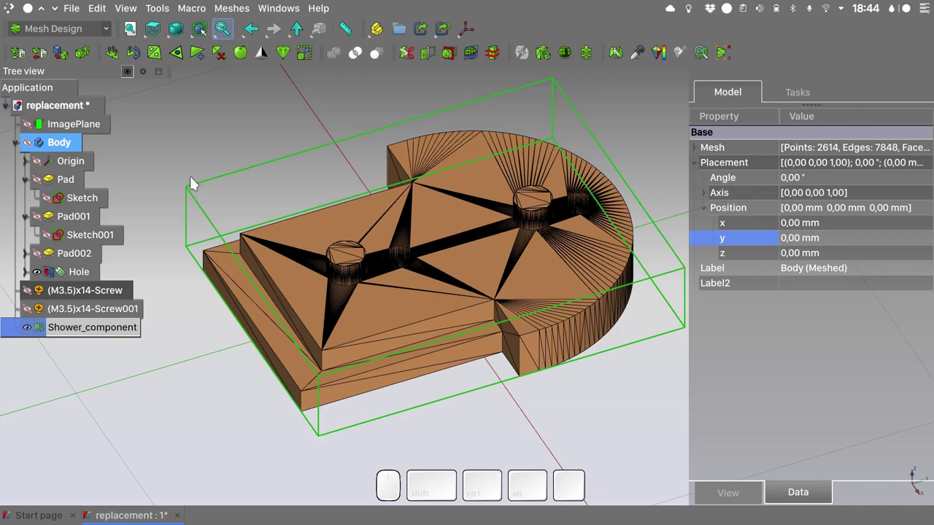
Step: Start a File > Export of the Shower_component mesh as replacement-Shower_component.stl
{"action": "left_click", "coordinate": [80, 15]}
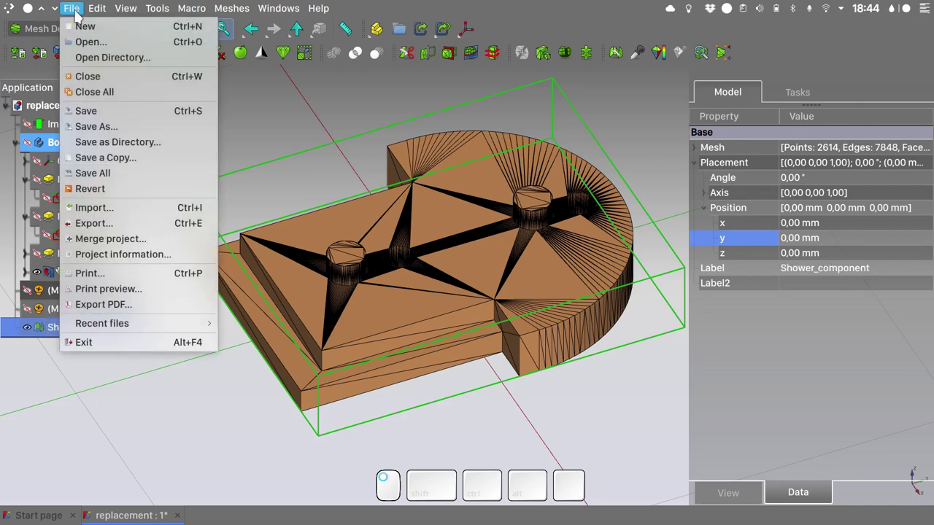
{"action": "left_click", "coordinate": [129, 230]}
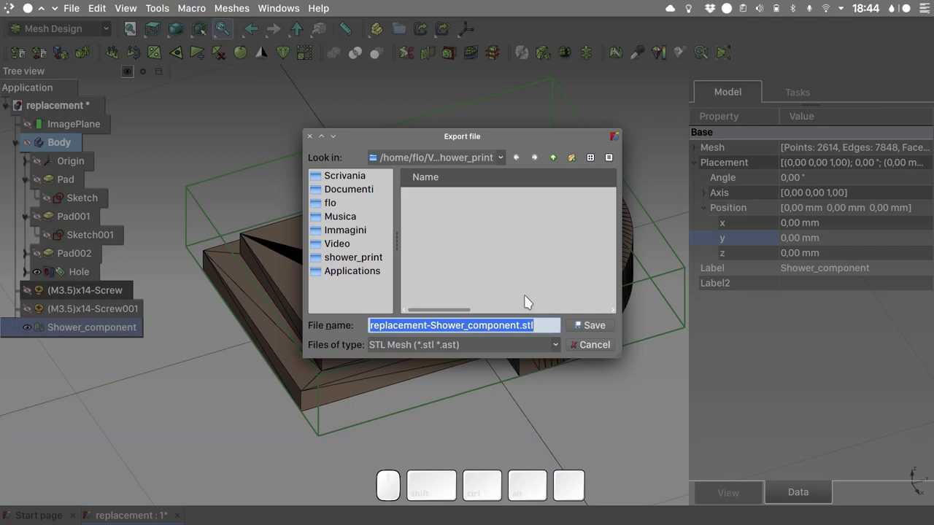
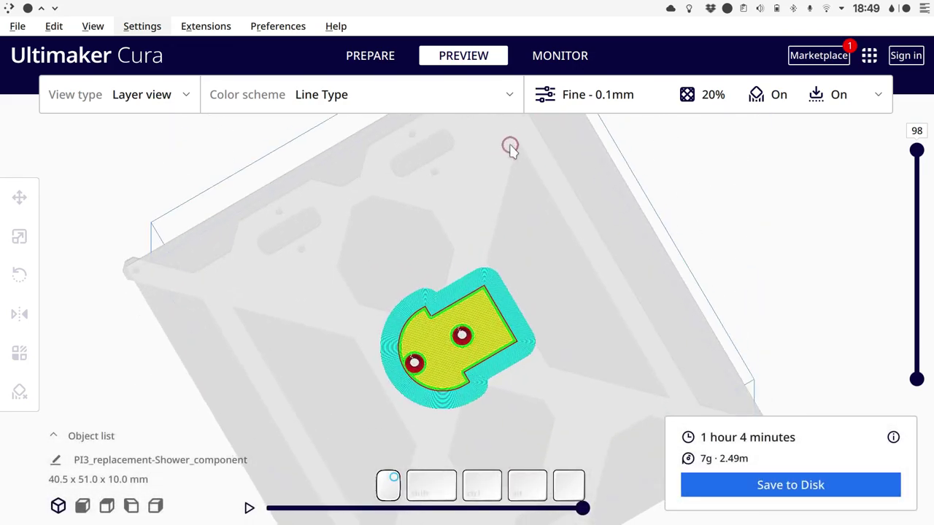
{"action": "right_click", "coordinate": [509, 349]}
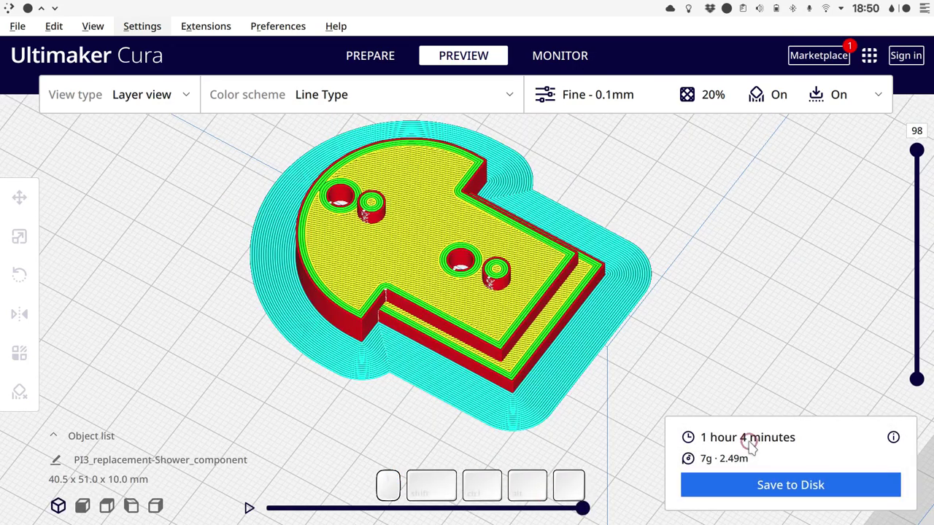